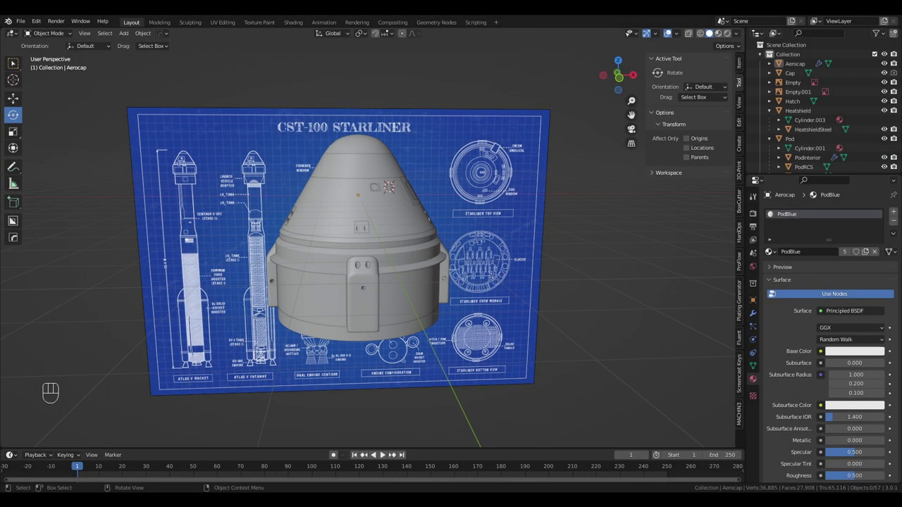
Orbit under the capsule and zoom in on the bottom of the service module
left_click_drag(504, 296, 566, 262)
left_click_drag(518, 291, 565, 269)
left_click_drag(563, 292, 533, 255)
middle_click(537, 260)
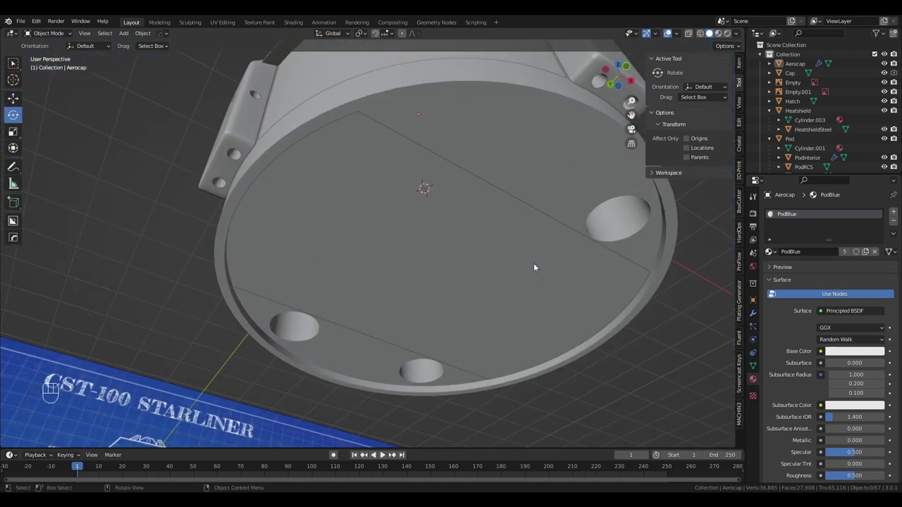
left_click_drag(538, 266, 517, 283)
left_click_drag(500, 278, 458, 257)
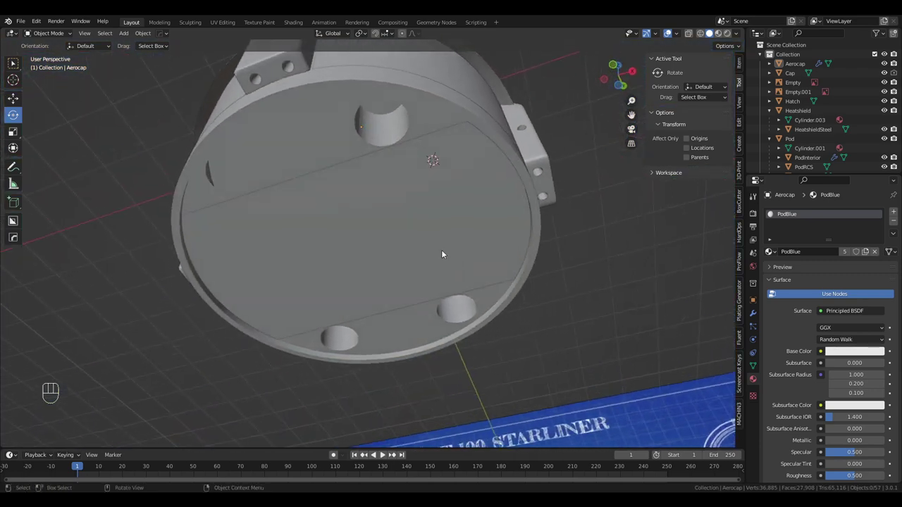
left_click_drag(239, 181, 215, 191)
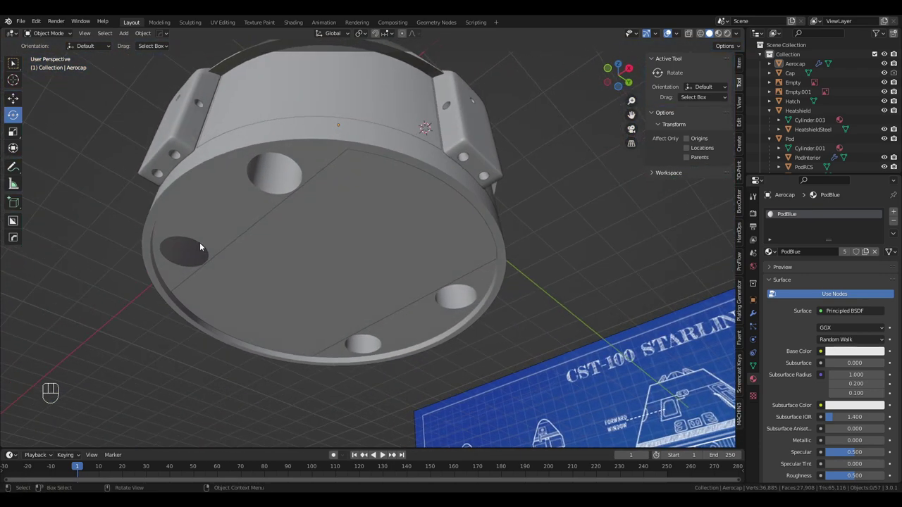
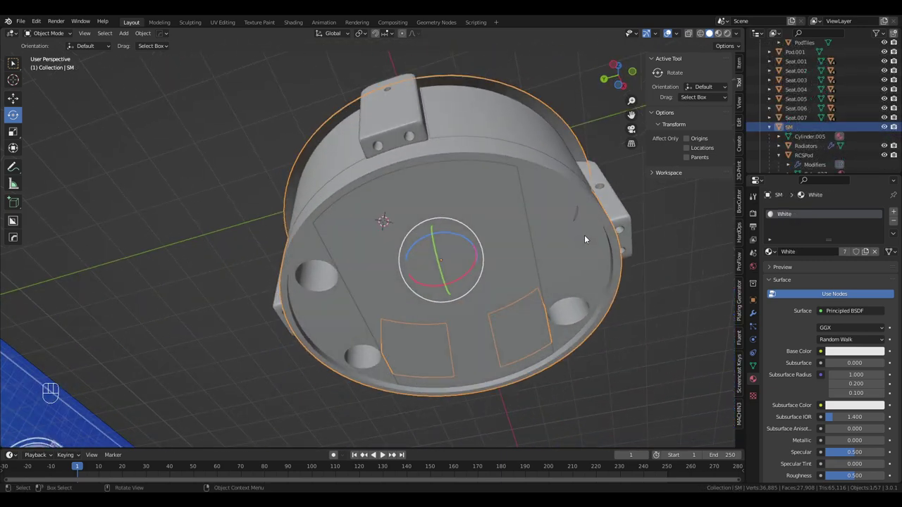
left_click_drag(590, 239, 619, 240)
left_click_drag(591, 254, 535, 191)
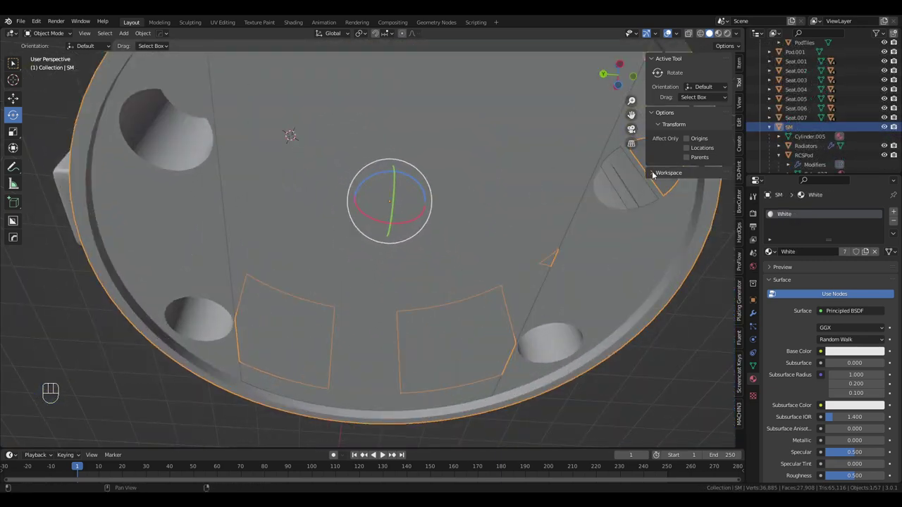
left_click_drag(613, 208, 620, 222)
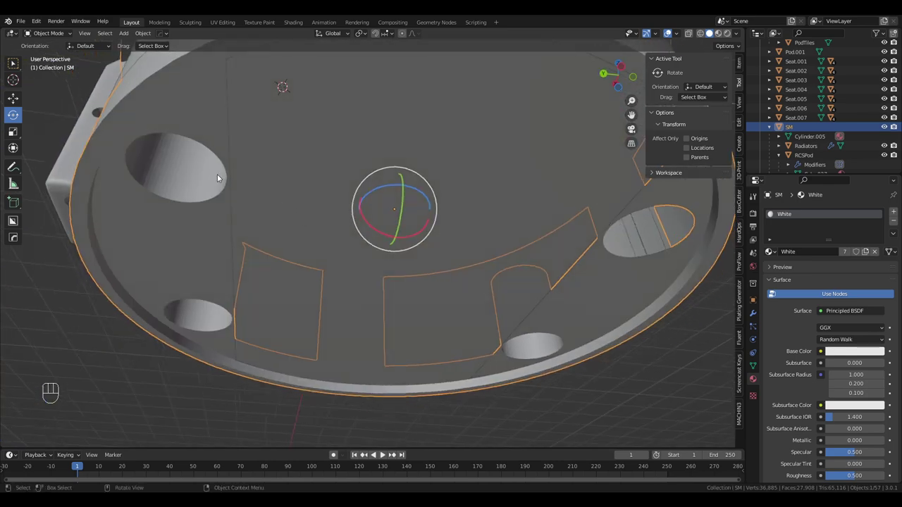
left_click_drag(186, 272, 182, 254)
left_click_drag(465, 208, 420, 228)
Isolate the SM object in Local View and orbit to see its inner cylinders
key("KP_Divide")
left_click_drag(512, 179, 526, 256)
left_click_drag(473, 268, 498, 188)
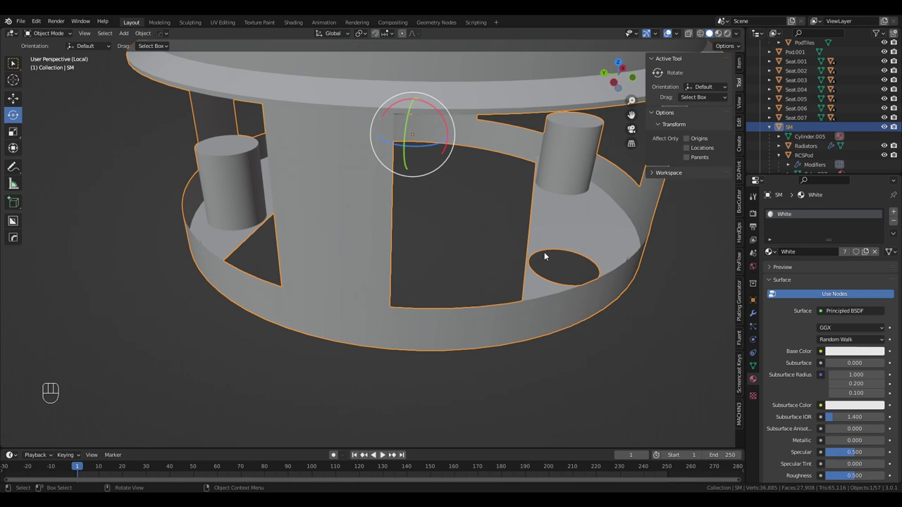
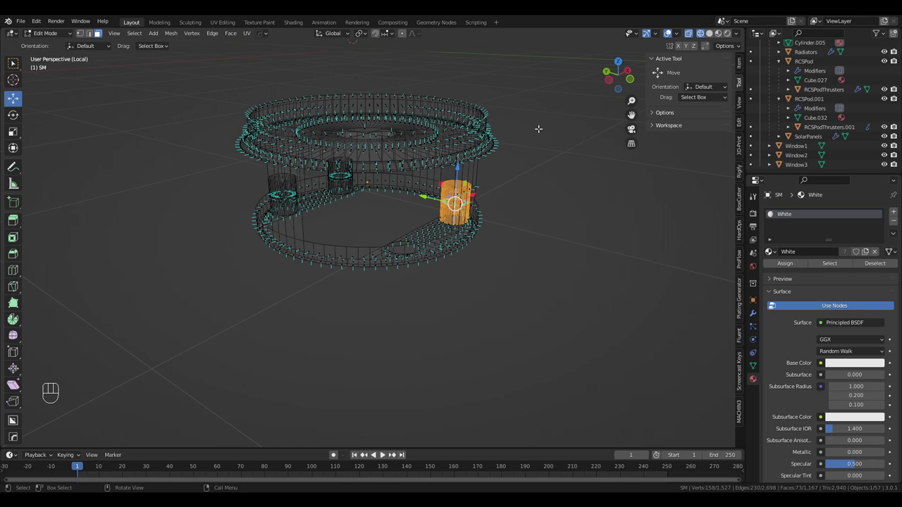
Duplicate an inner cylinder's geometry into separate object SM.001 and show its location and scale values
key("shift+d")
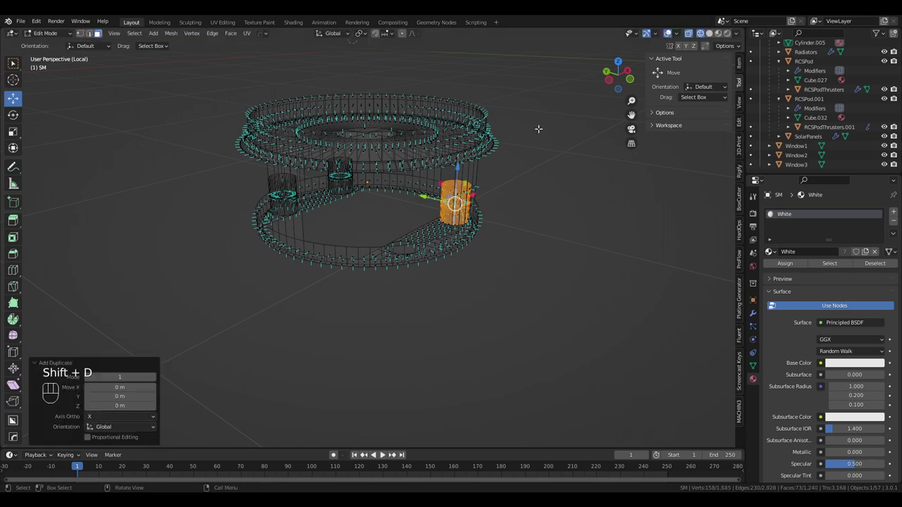
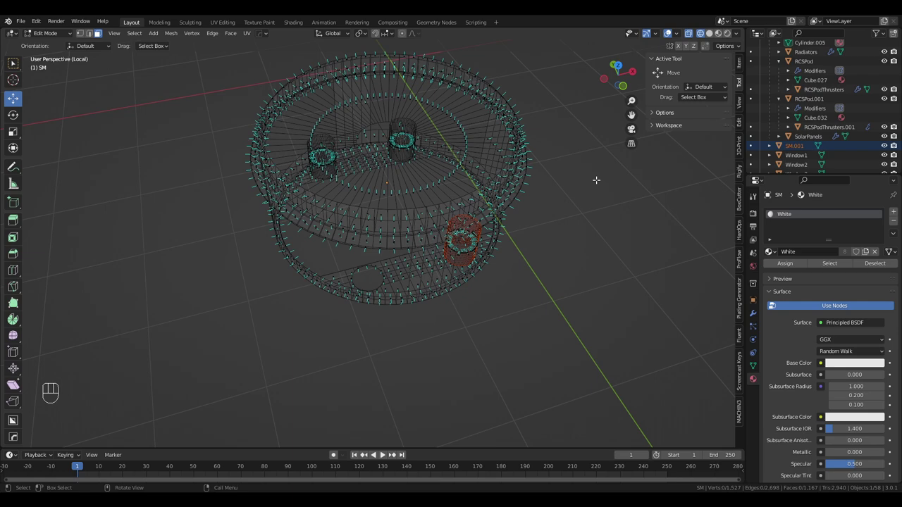
key("Tab")
left_click(738, 65)
left_click(810, 149)
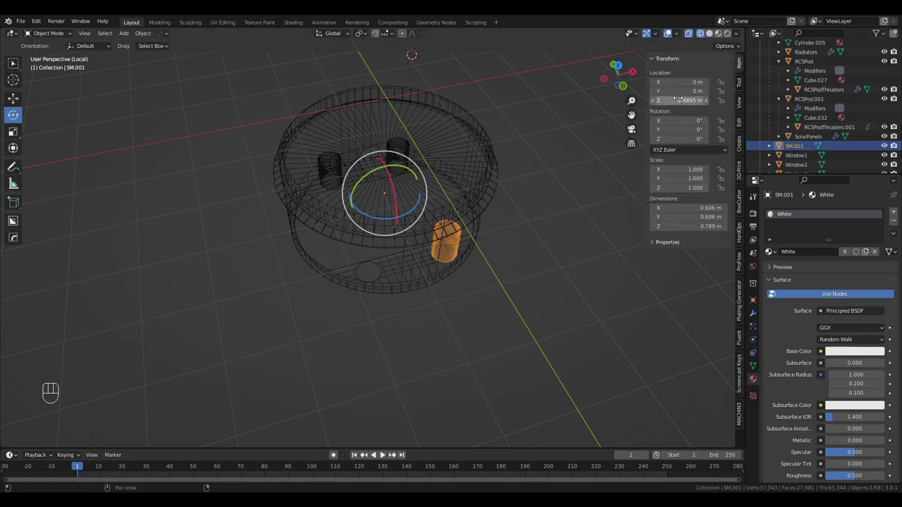
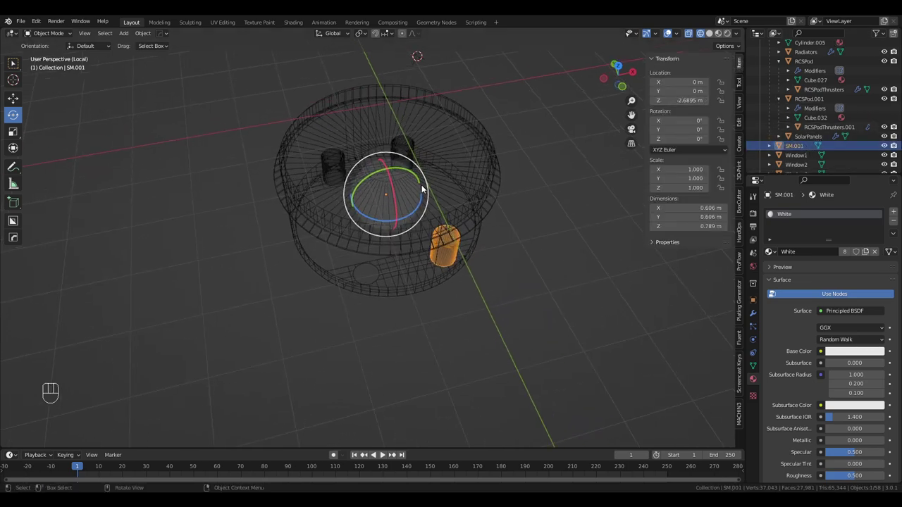
Move SM.001 to the mirrored position at X -0.95264 m and check its placement from top and side
left_click_drag(437, 193, 437, 213)
left_click_drag(148, 36, 273, 89)
left_click_drag(451, 235, 450, 225)
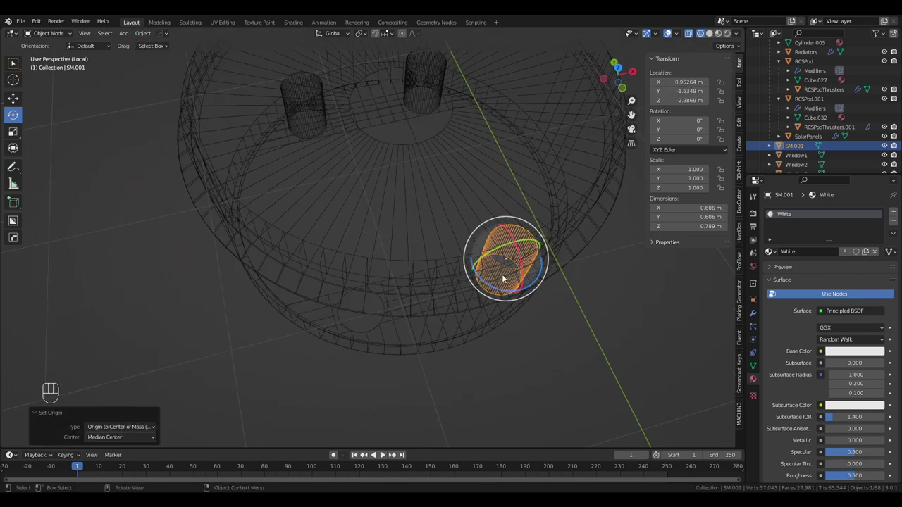
left_click_drag(521, 254, 504, 274)
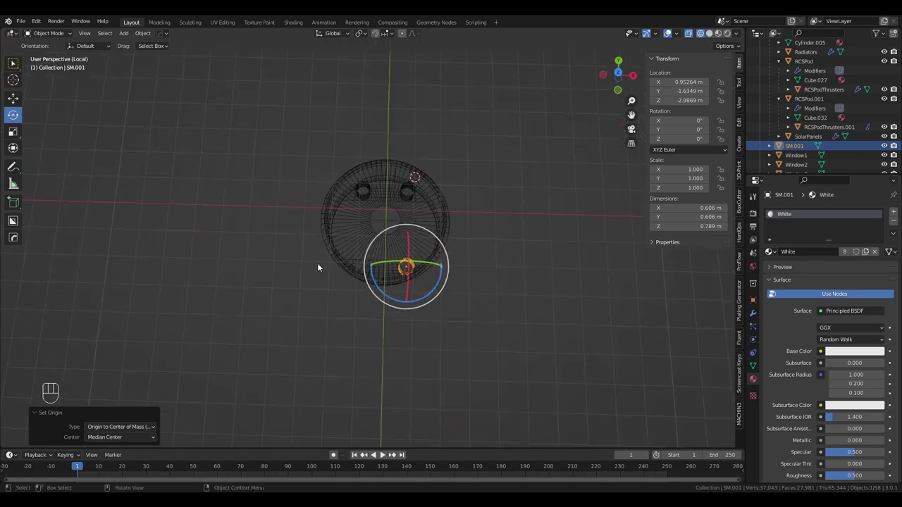
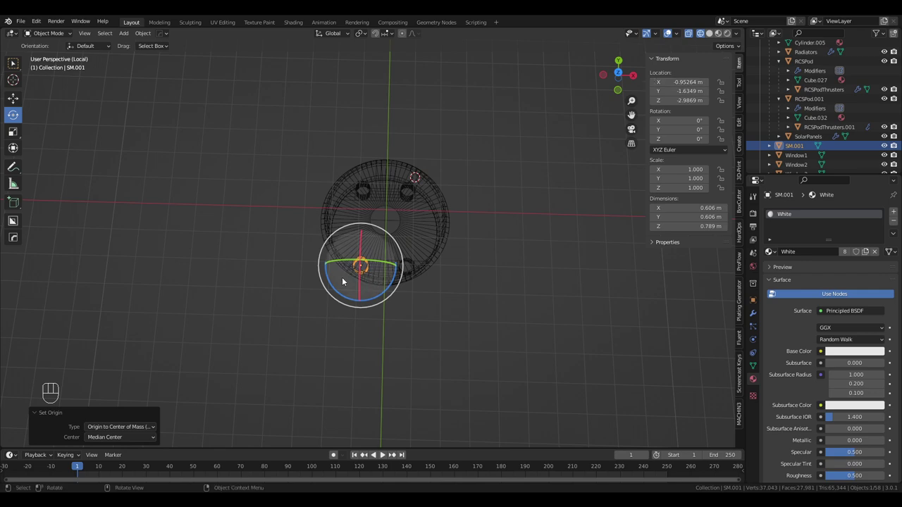
left_click_drag(386, 270, 441, 188)
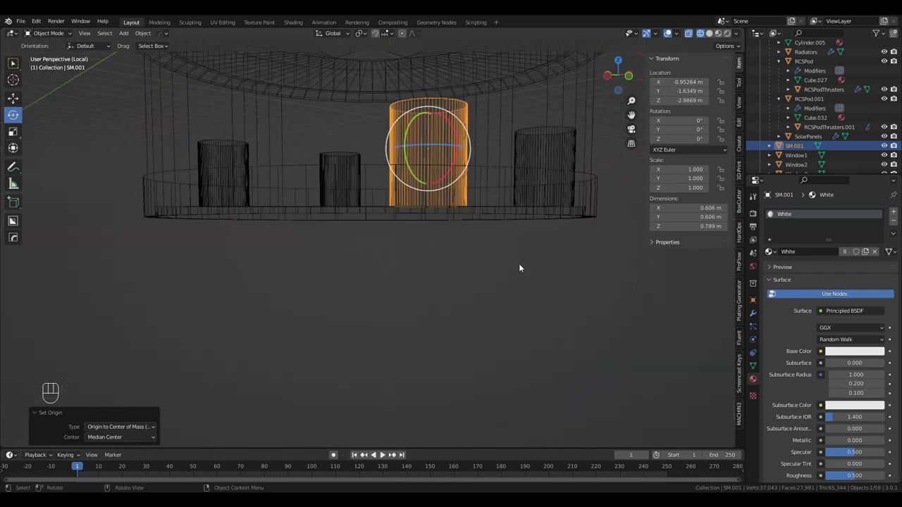
left_click_drag(525, 268, 539, 271)
left_click_drag(539, 268, 547, 231)
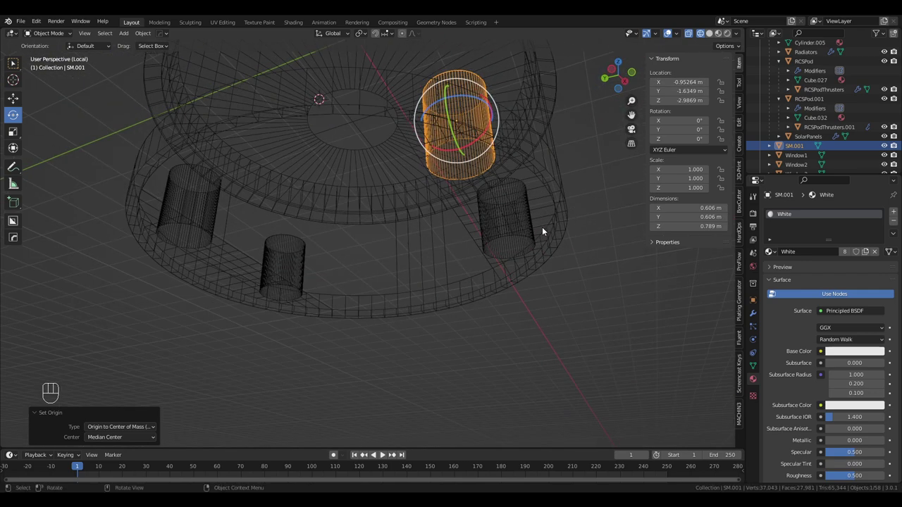
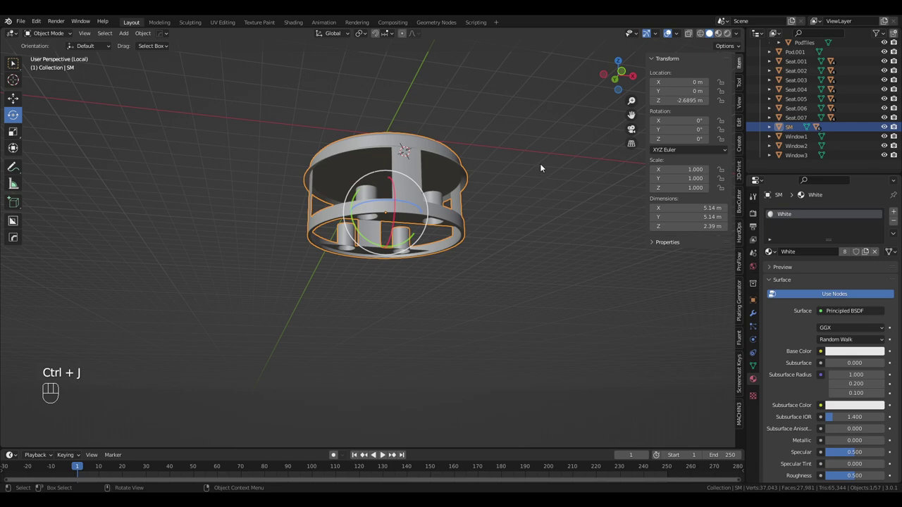
Leave Local View, deselect everything and bring the full capsule back into view
key("KP_Divide")
left_click_drag(569, 306, 587, 279)
left_click(587, 278)
left_click_drag(586, 293, 601, 296)
left_click_drag(580, 297, 642, 306)
left_click_drag(612, 289, 655, 299)
left_click_drag(647, 298, 630, 260)
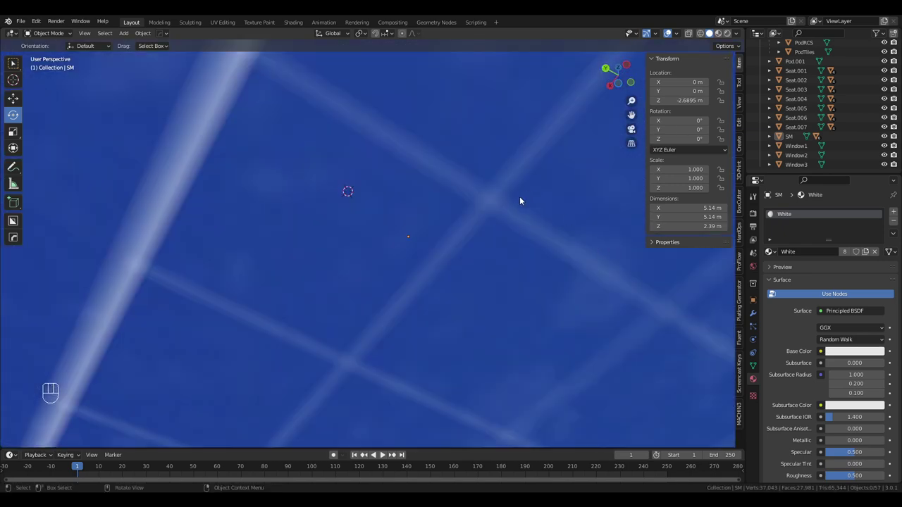
left_click_drag(520, 207, 518, 231)
middle_click(513, 234)
left_click_drag(130, 37, 223, 102)
left_click_drag(397, 140, 406, 171)
Add a new Cylinder mesh to the scene below the capsule
left_click(17, 97)
left_click(345, 88)
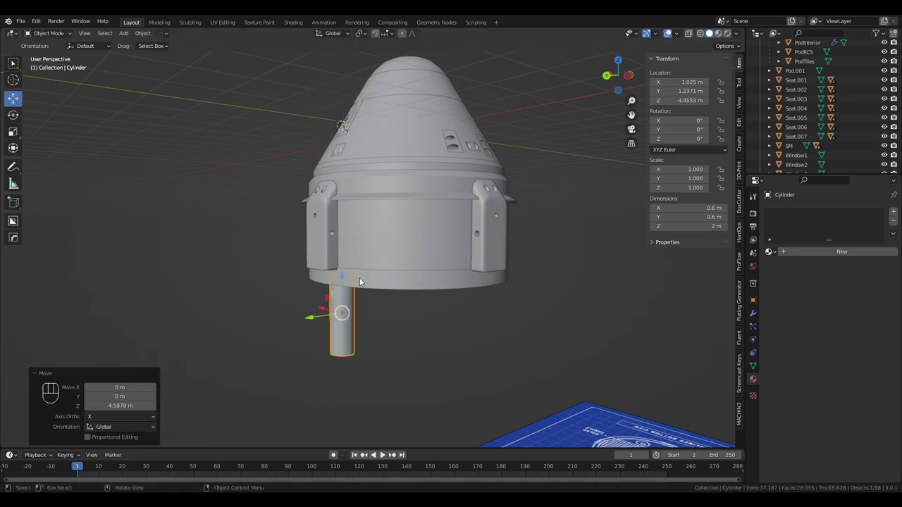
Scale the new cylinder down to 0.835, about 0.501 × 0.501 × 1.67 m, under the capsule base
left_click_drag(361, 270, 321, 198)
left_click_drag(326, 214, 333, 170)
left_click_drag(338, 172, 367, 179)
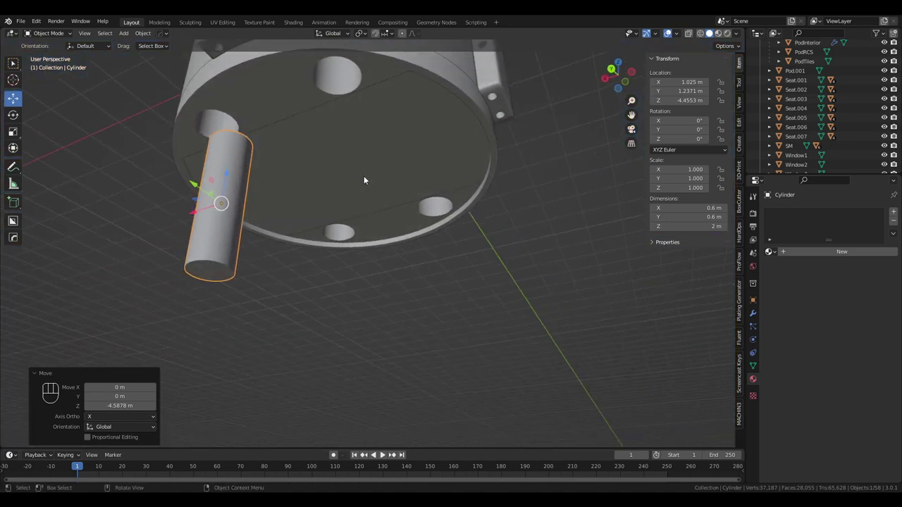
left_click_drag(371, 180, 388, 178)
left_click_drag(384, 177, 437, 207)
left_click_drag(397, 218, 405, 236)
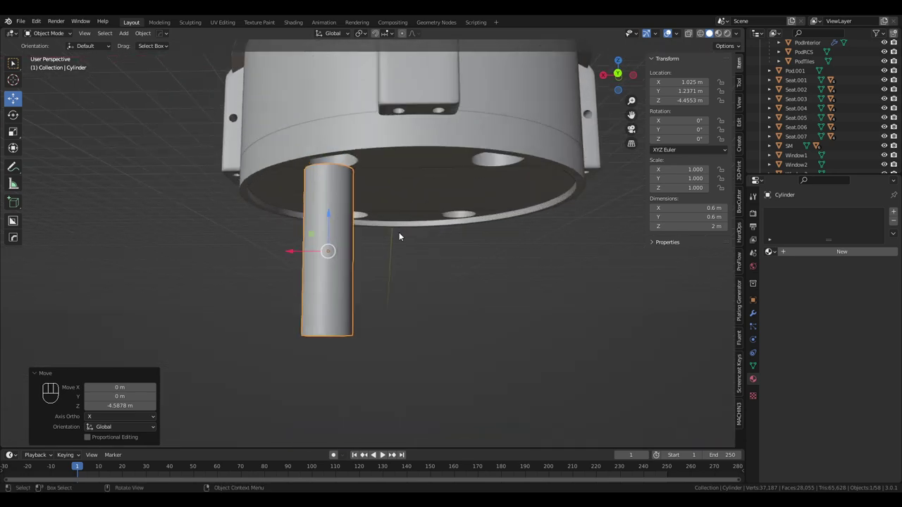
key("s")
left_click_drag(401, 271, 432, 261)
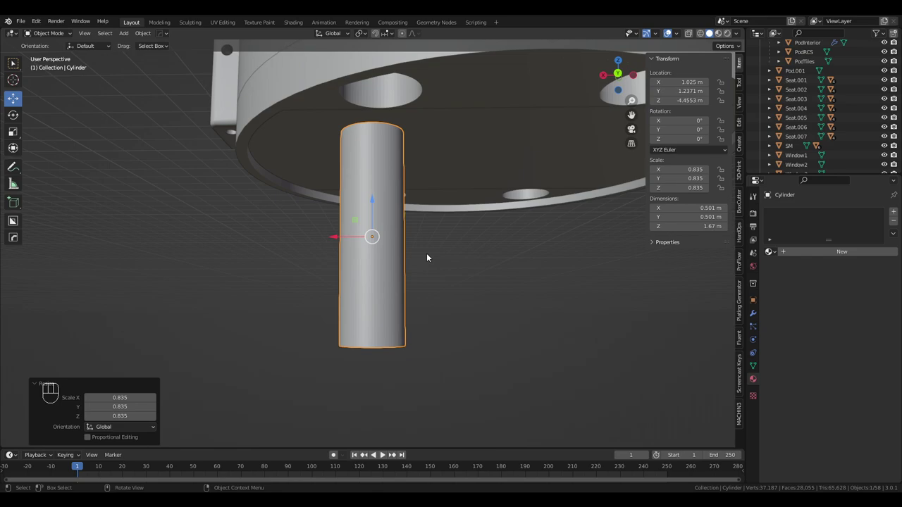
left_click_drag(431, 253, 434, 213)
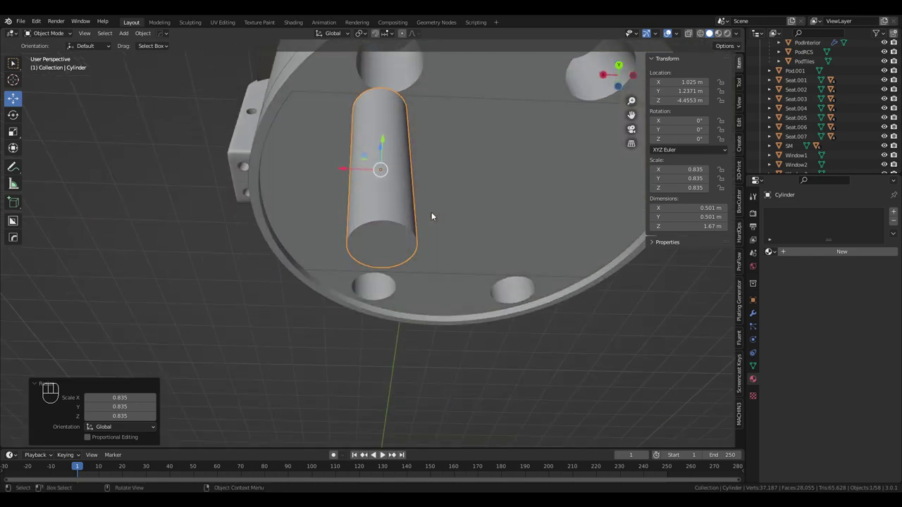
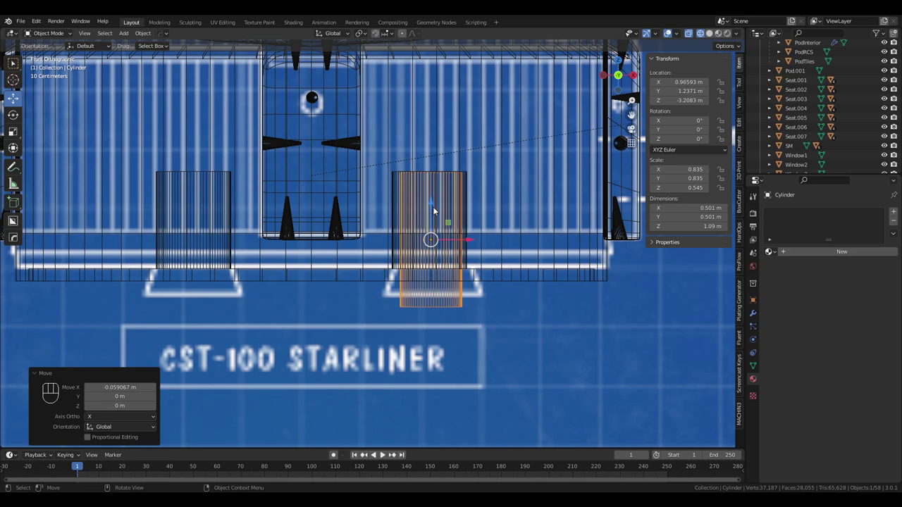
Place the cylinder lower beneath the service module, at Z -4.2946 m
left_click(434, 207)
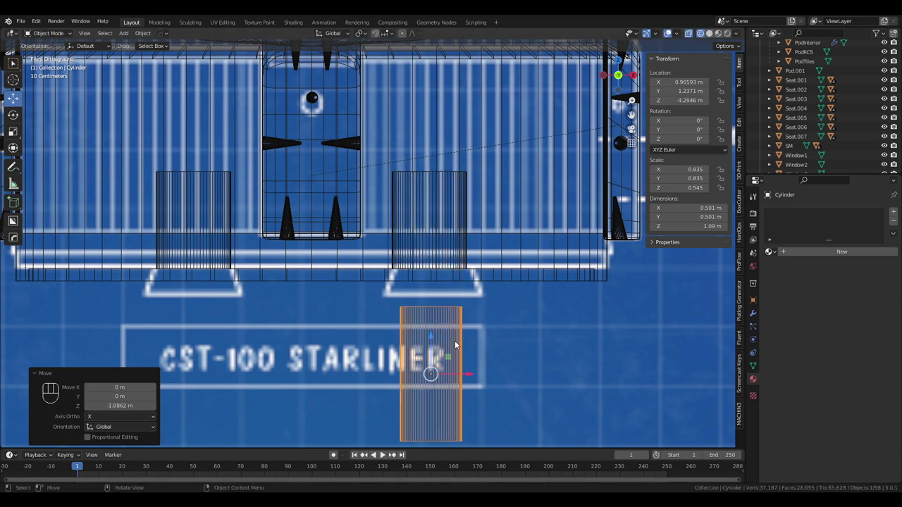
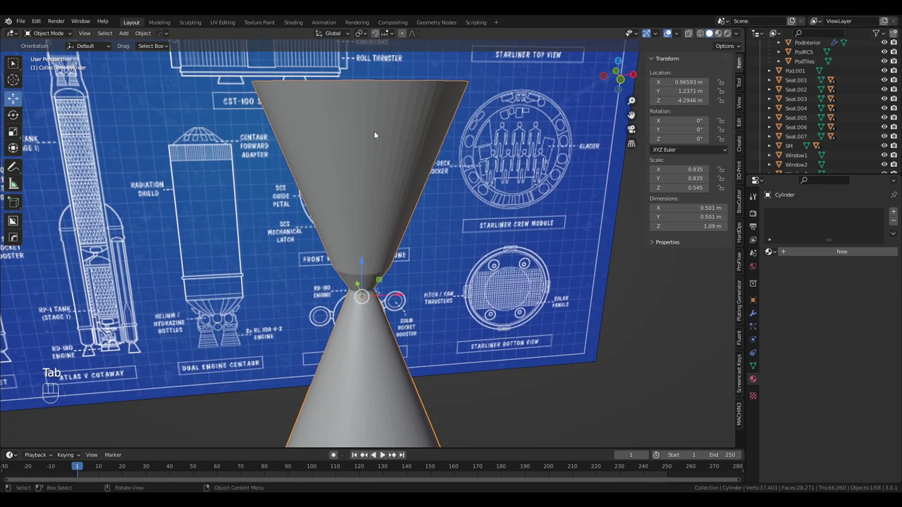
Narrow the cylinder's top ring and straighten the upper tube walls in front orthographic view
left_click_drag(379, 129, 381, 145)
left_click_drag(385, 113, 412, 337)
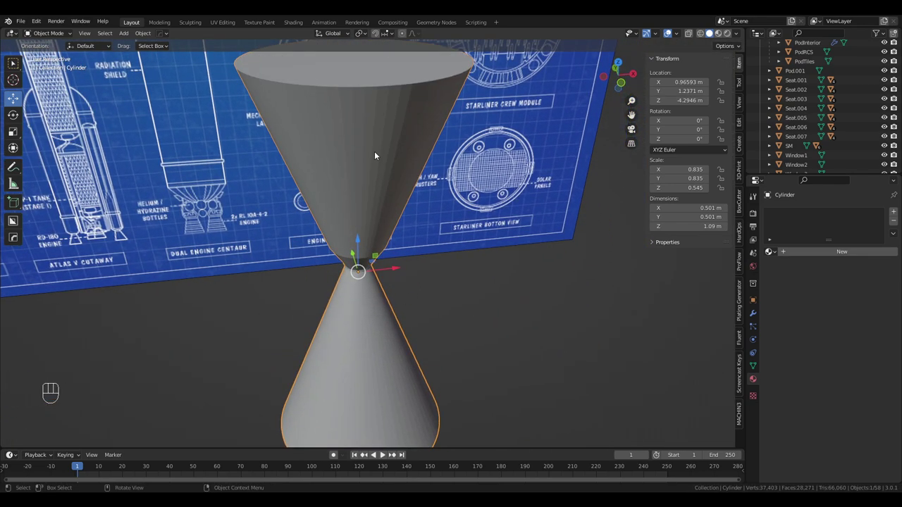
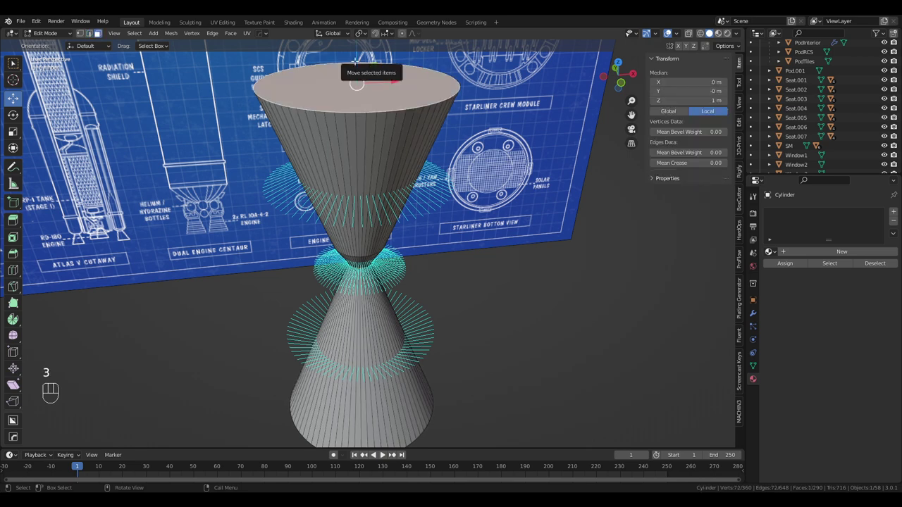
key("s")
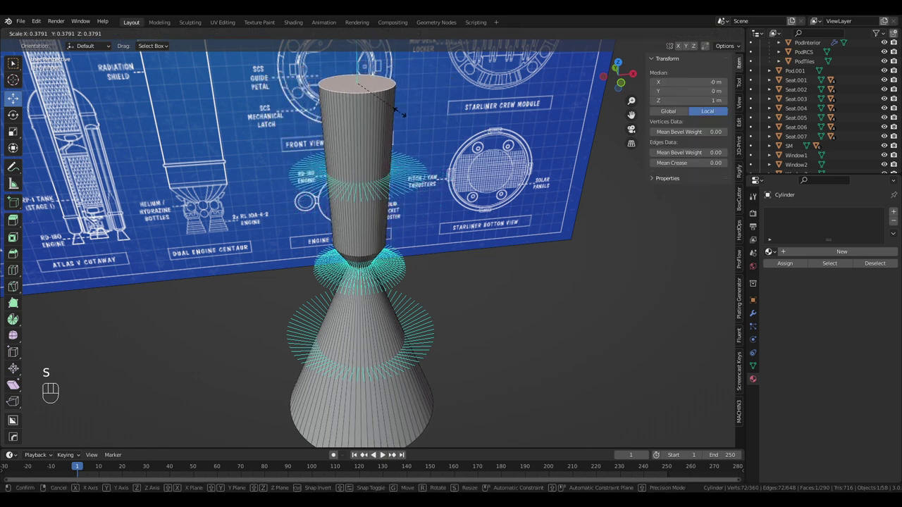
key("KP_5")
key("KP_1")
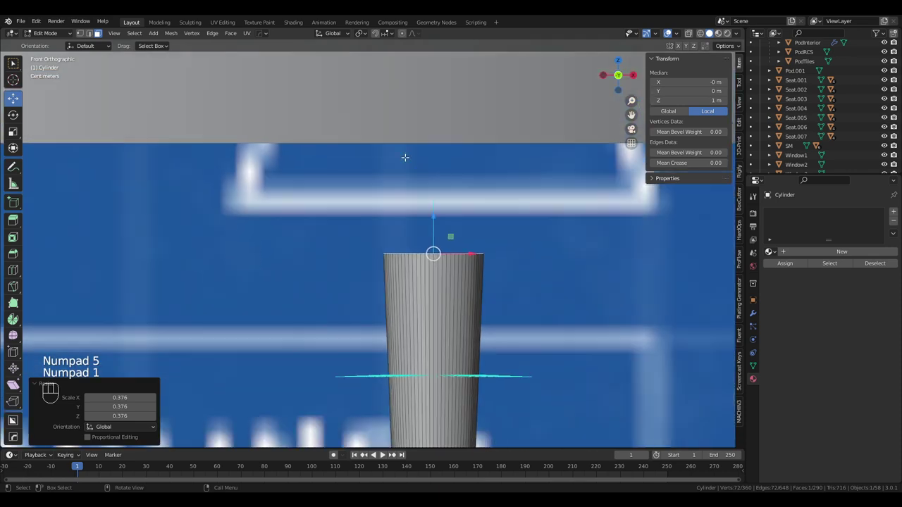
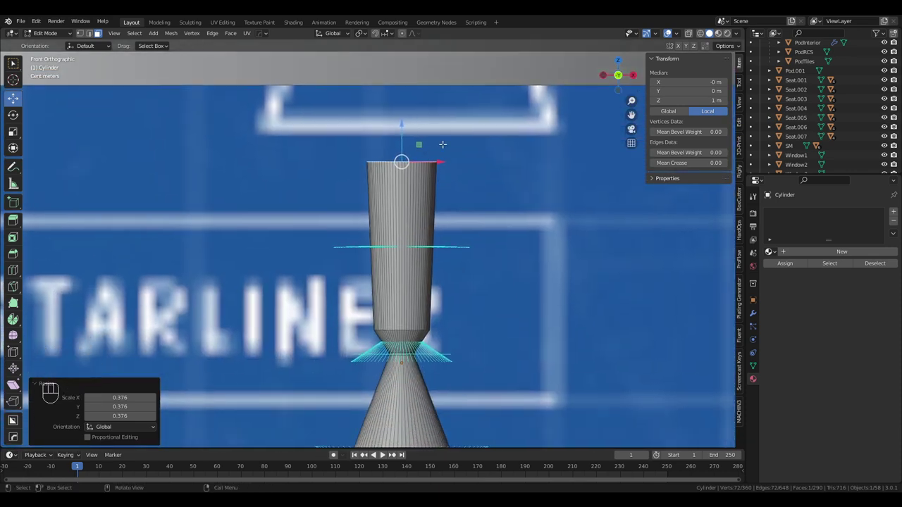
key("s")
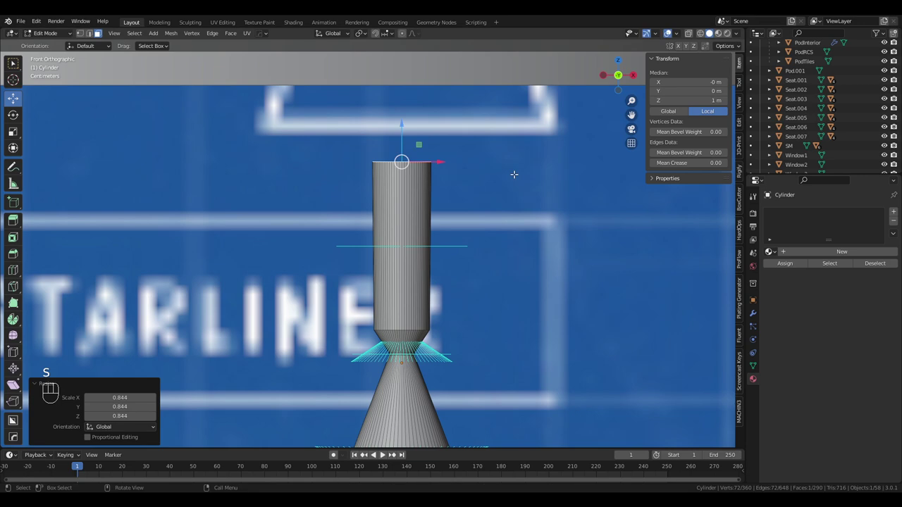
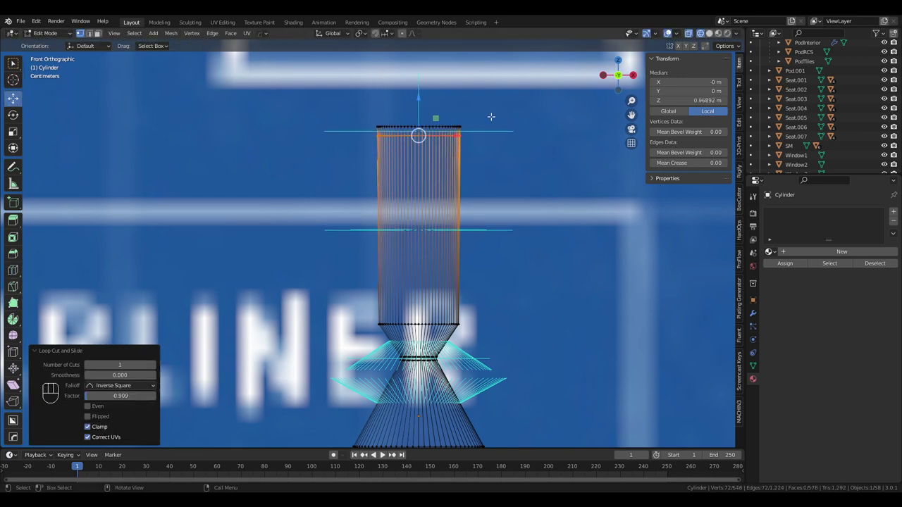
Extrude the top rim of the tube and widen it into a flared flange
key("3")
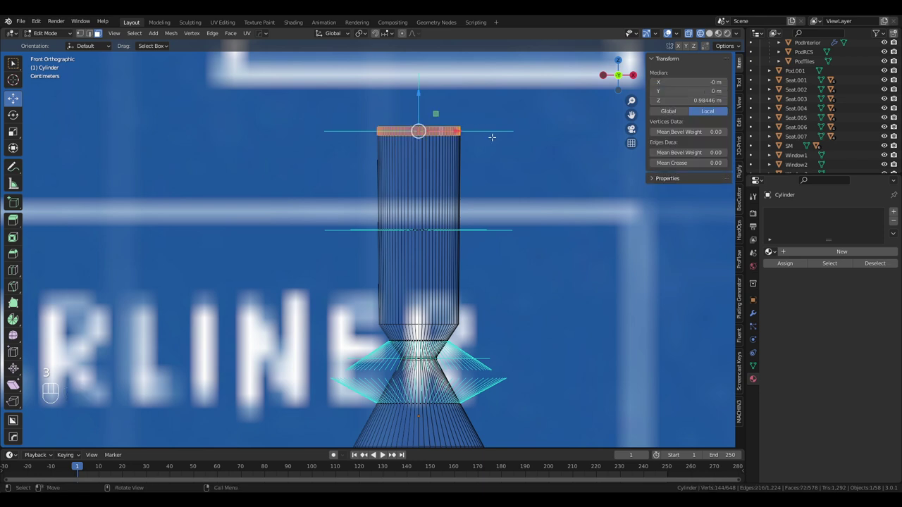
key("e")
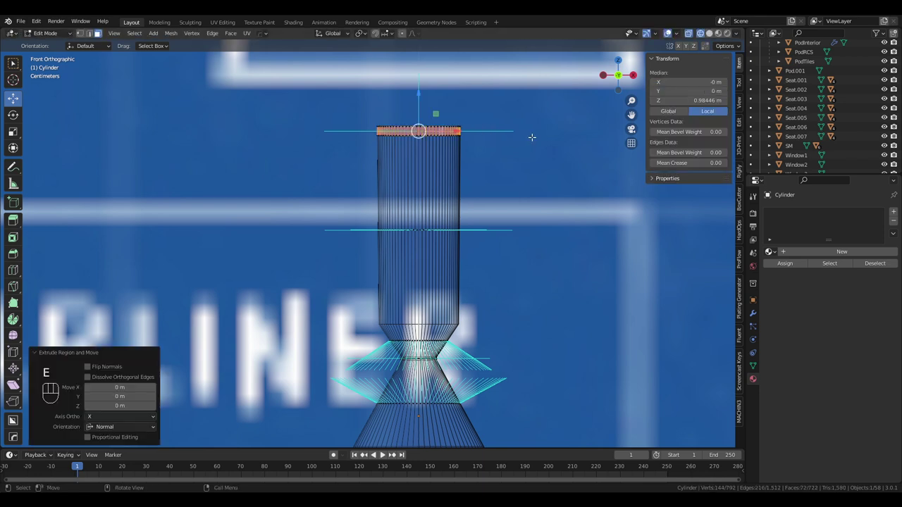
key("s")
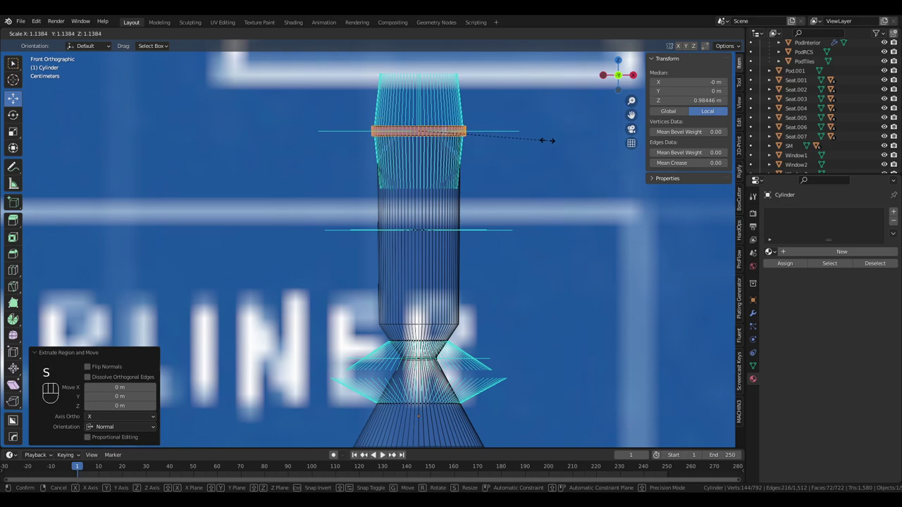
key("s")
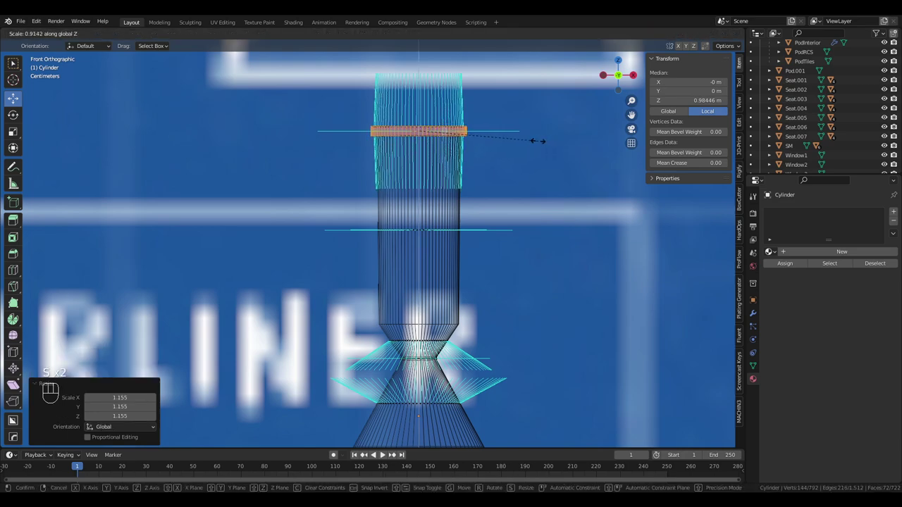
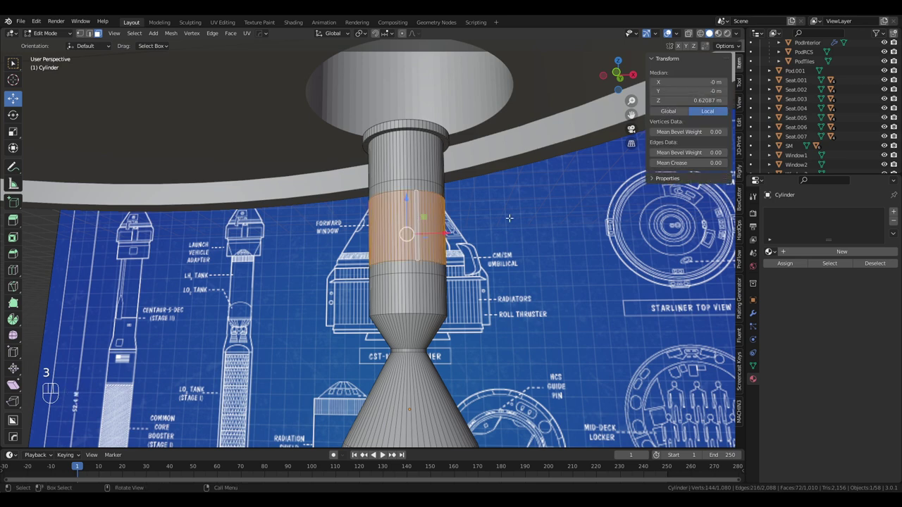
Widen the tube's middle face band and bevel the nozzle throat edge loop into a rounded band
key("s")
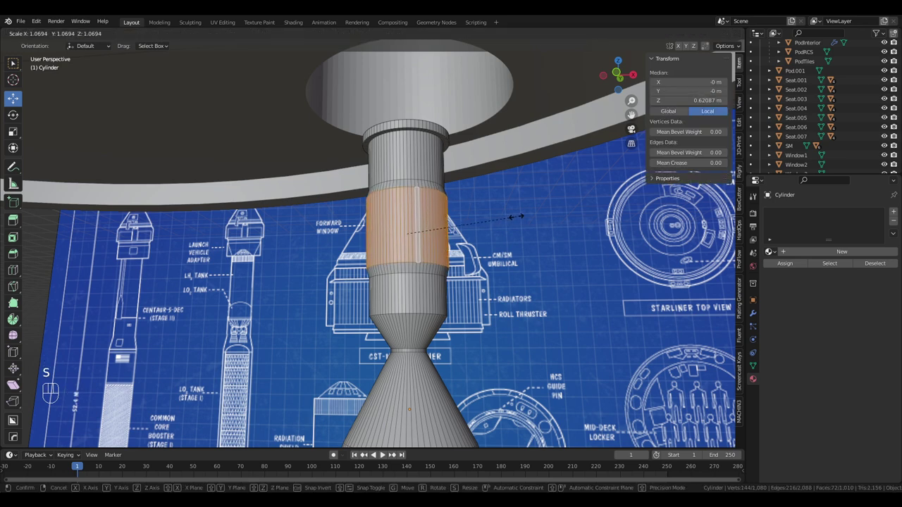
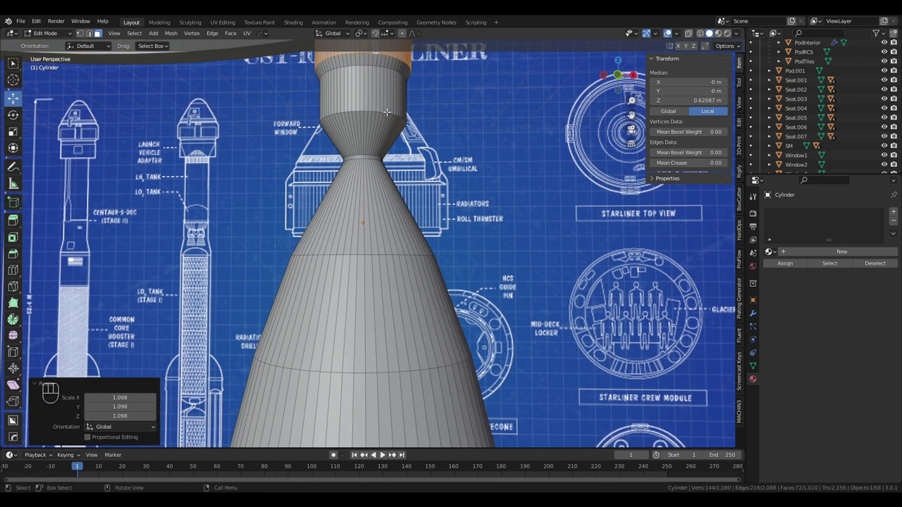
key("2")
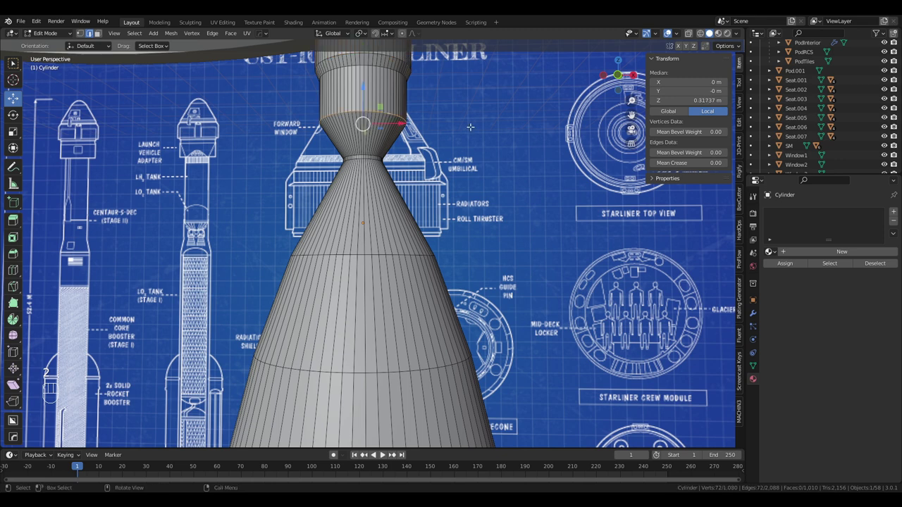
key("ctrl+b")
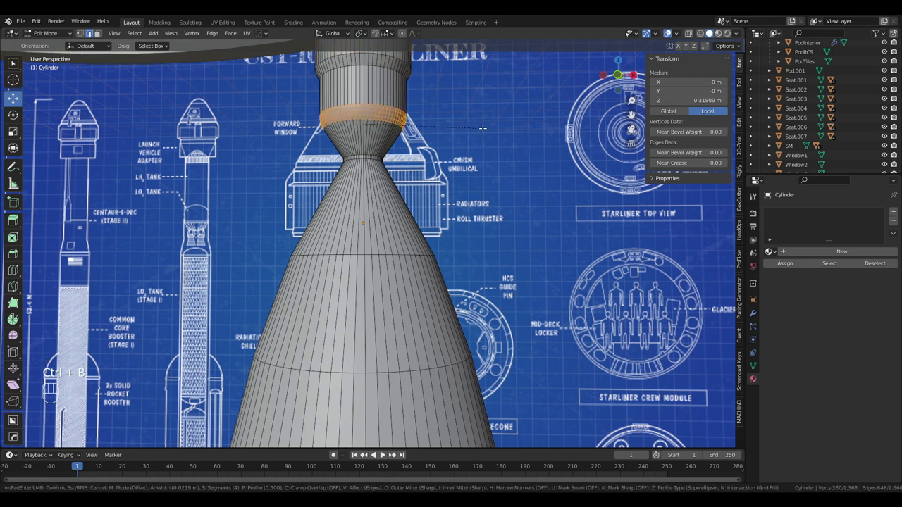
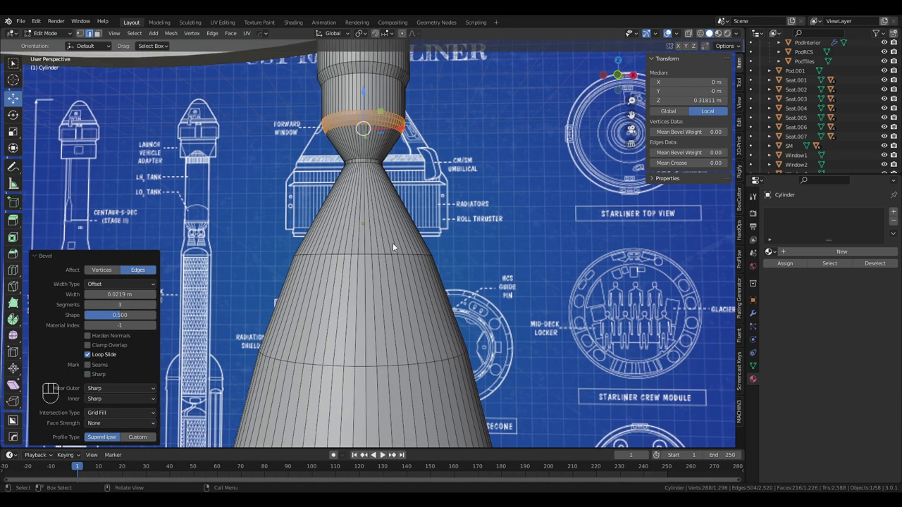
key("Tab")
left_click(391, 253)
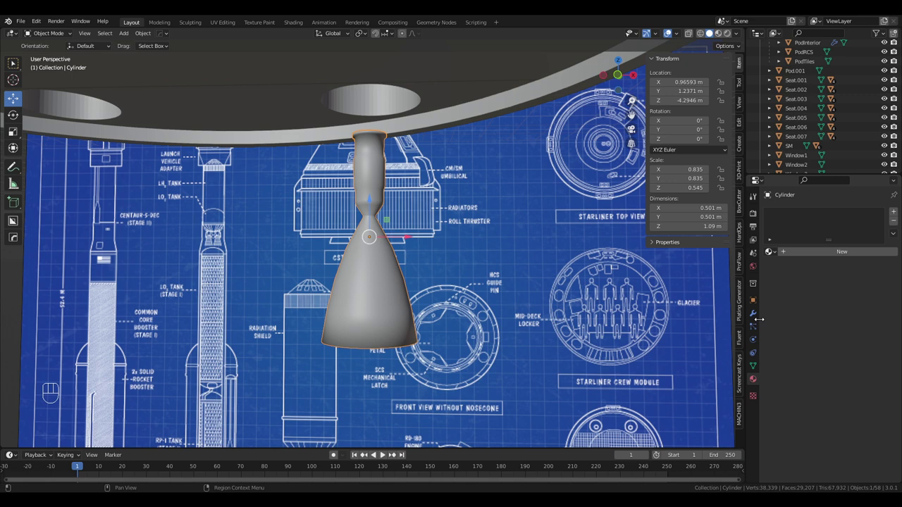
Open up the bottom of the nozzle bell into a hollow mouth and shrink its inner rim
left_click(761, 315)
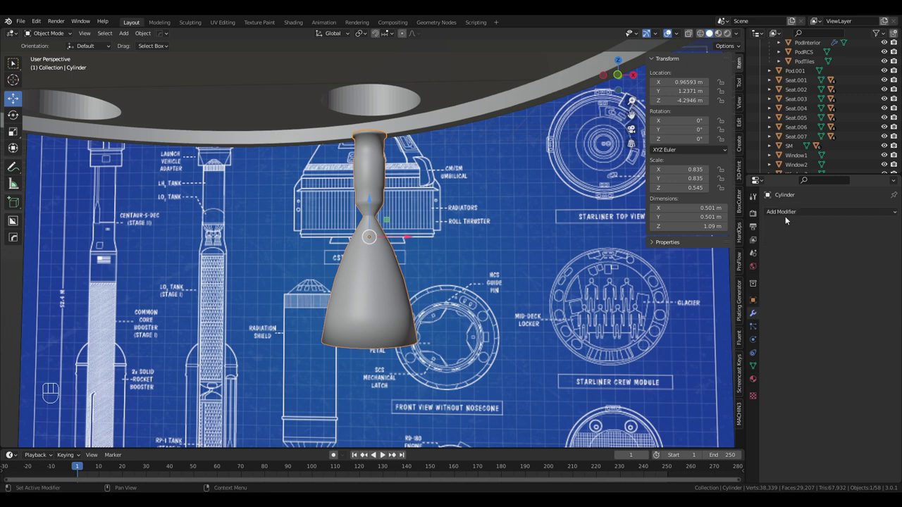
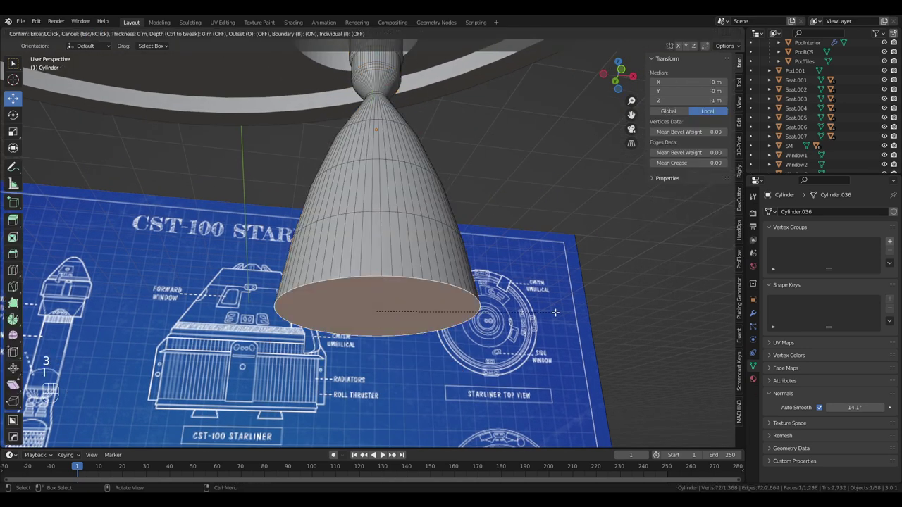
key("e")
key("s")
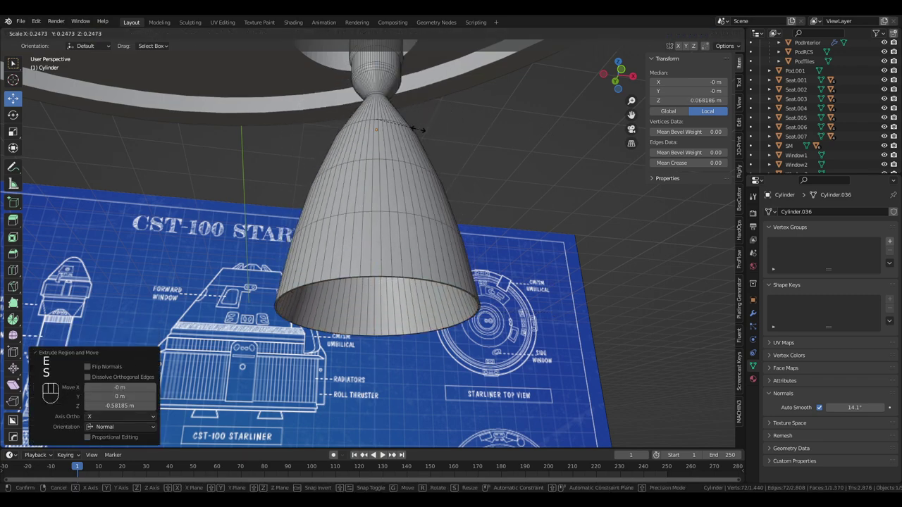
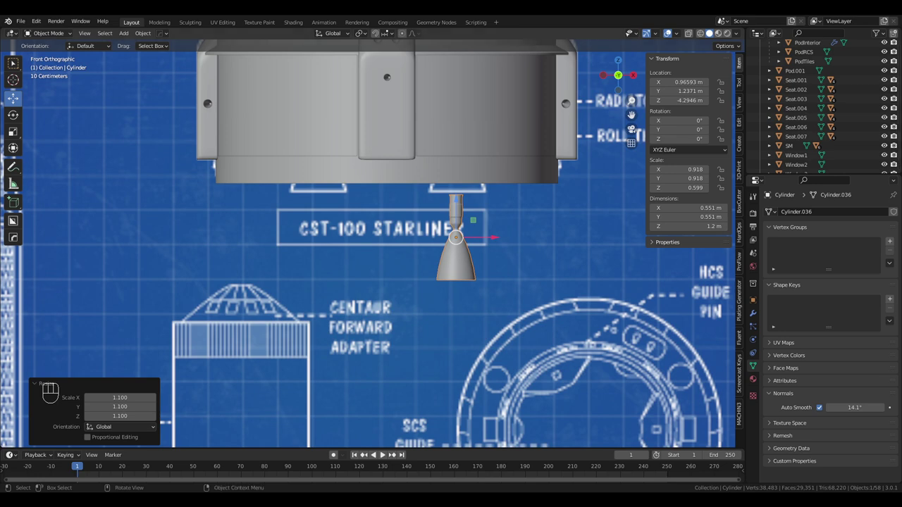
Position the thruster at X 0.95 m, Z -3.1886 m, tilt it about 5°, shorten to 1.08 m and apply scale
middle_click(496, 327)
key("KP_5")
key("KP_1")
left_click_drag(479, 301, 418, 288)
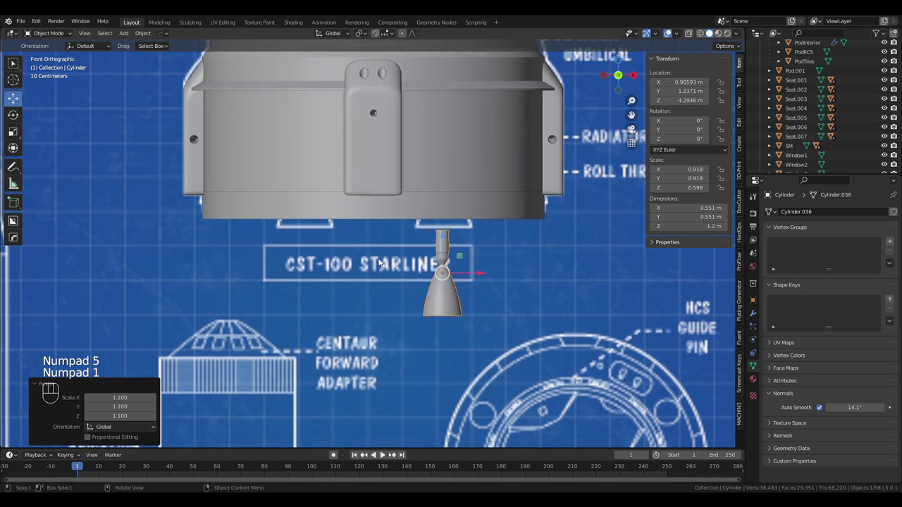
left_click(9, 116)
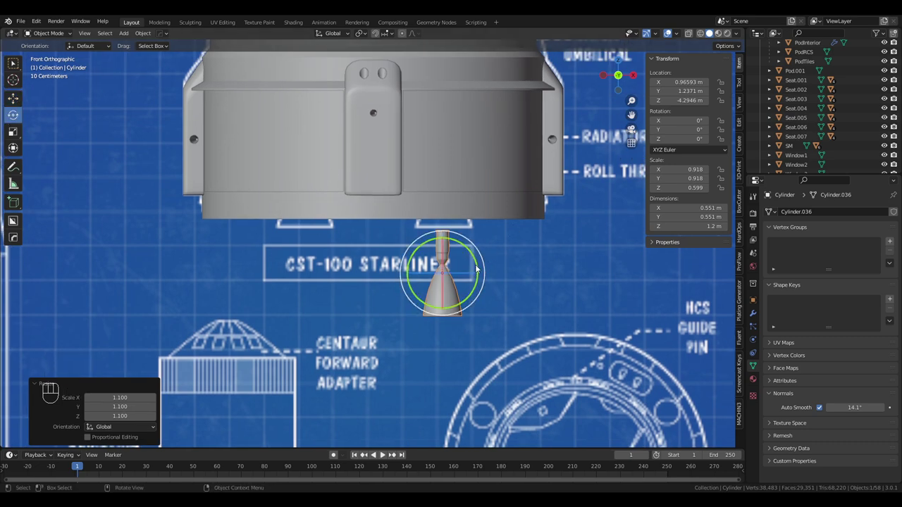
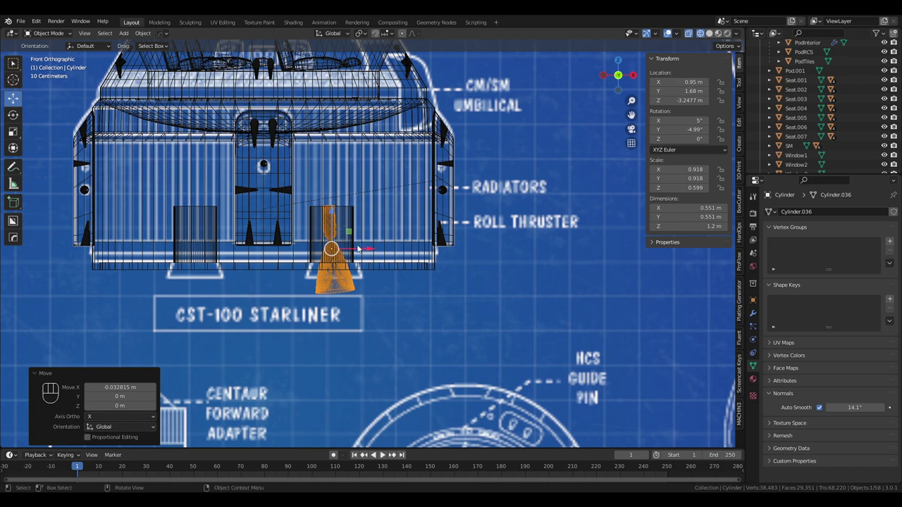
key("s")
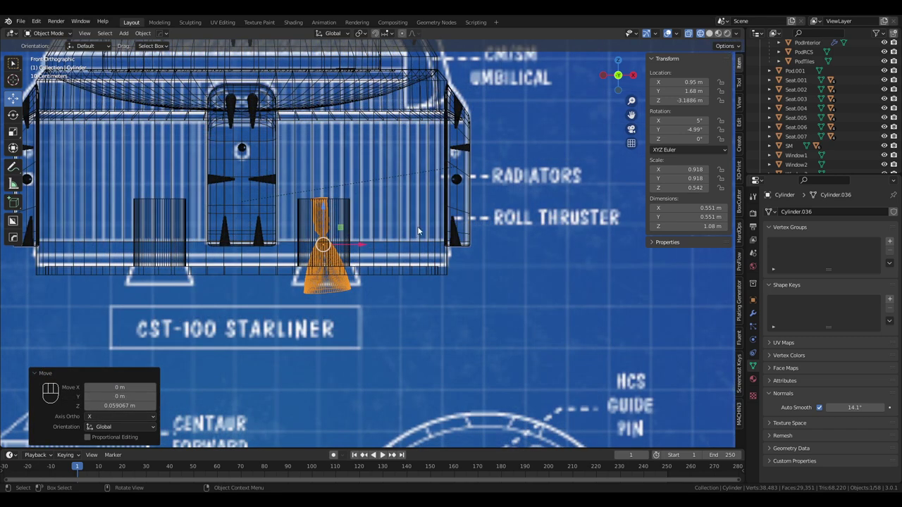
key("ctrl+a")
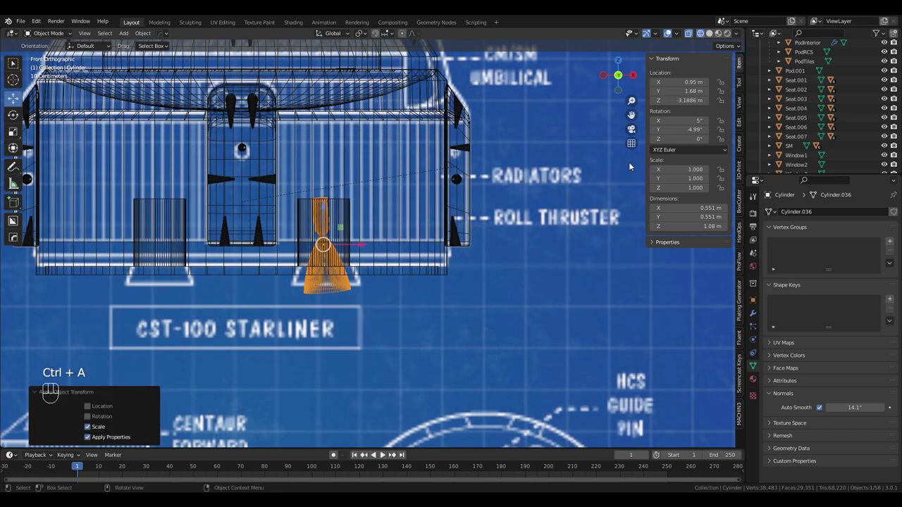
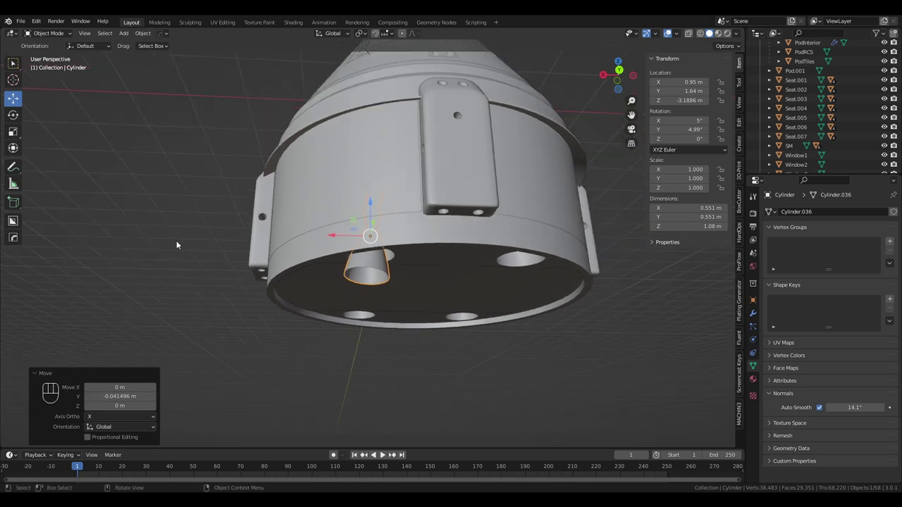
Orbit around the capsule and under the service module to check the thruster nozzle placement
left_click_drag(184, 255, 253, 253)
left_click_drag(255, 255, 275, 246)
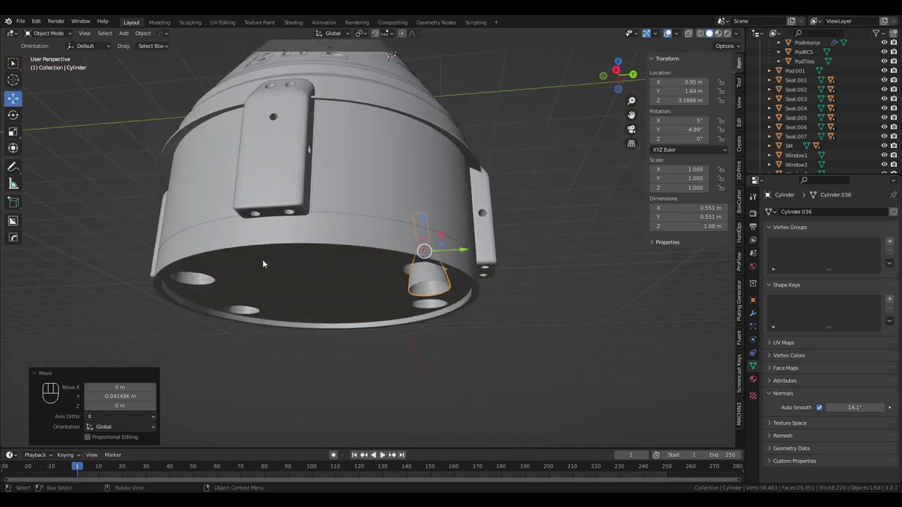
left_click_drag(267, 264, 213, 282)
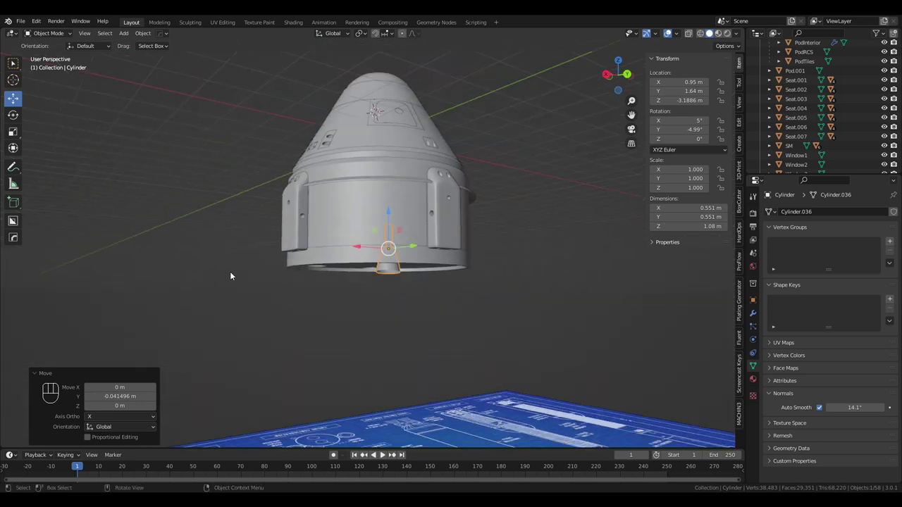
left_click_drag(318, 272, 266, 237)
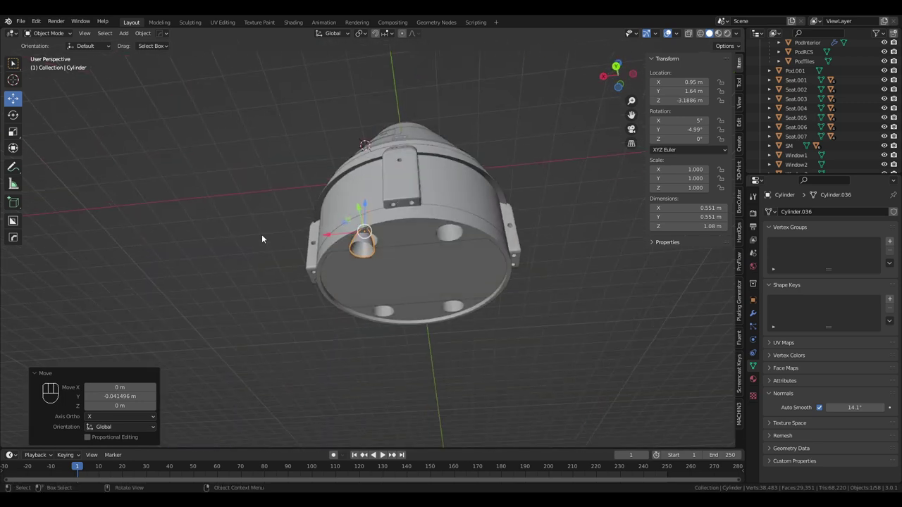
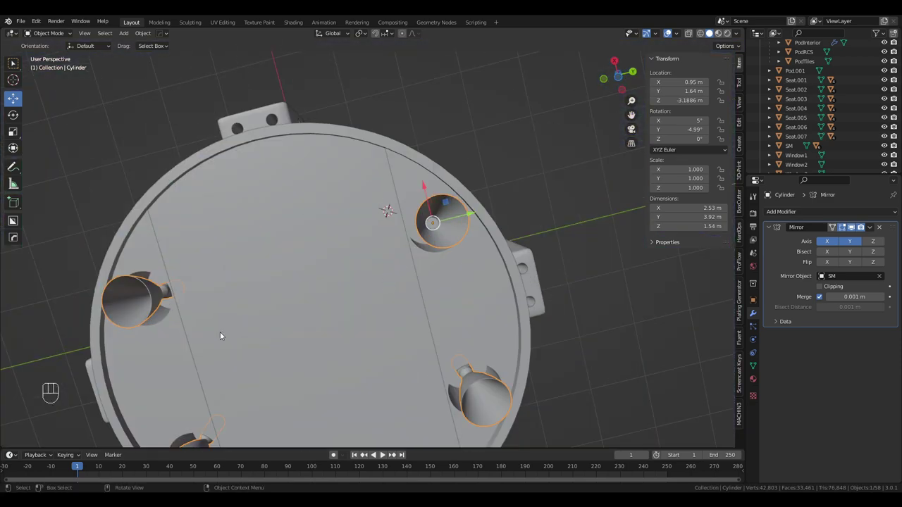
Orbit around the base to inspect the four mirrored nozzles from the side and below
left_click_drag(352, 257, 384, 317)
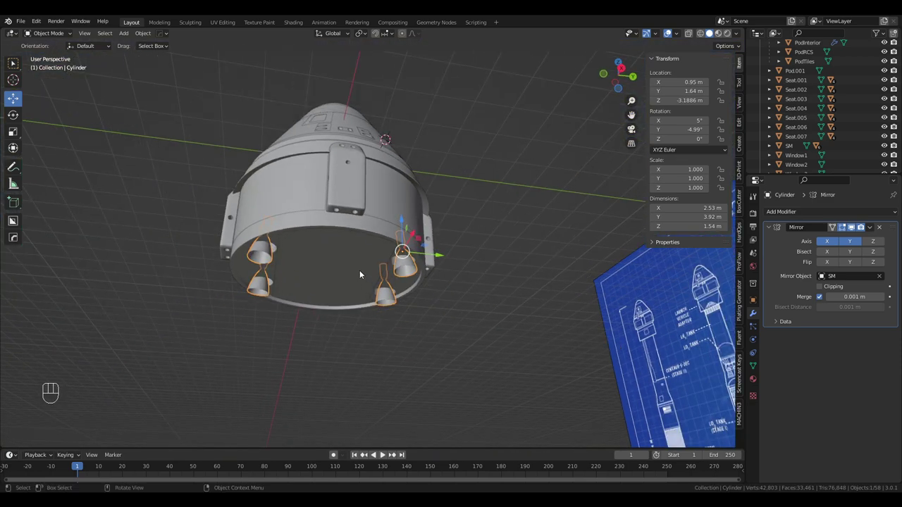
left_click_drag(361, 275, 298, 262)
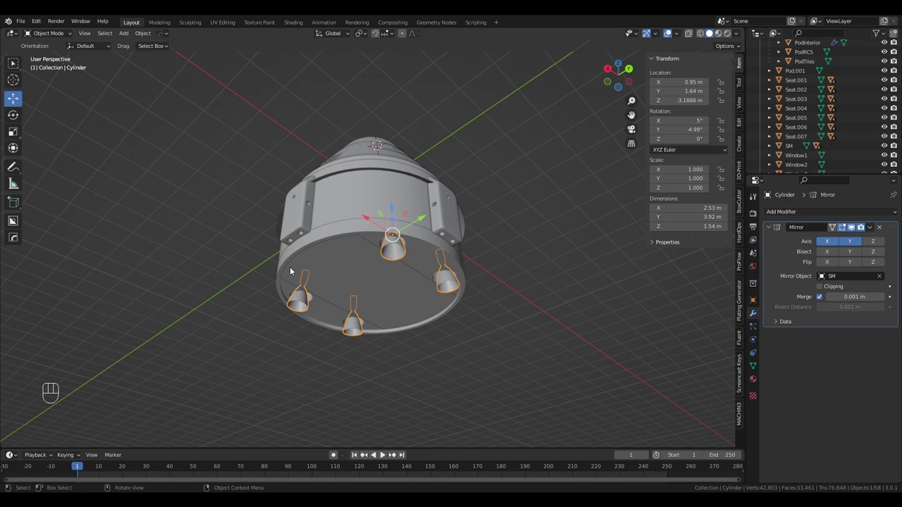
left_click_drag(351, 267, 390, 257)
left_click_drag(309, 255, 411, 195)
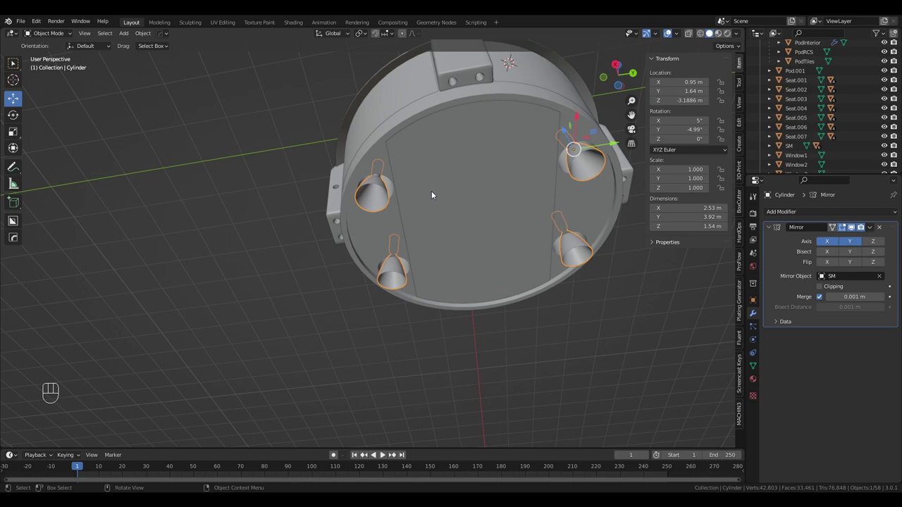
left_click_drag(423, 196, 370, 228)
left_click_drag(345, 224, 352, 252)
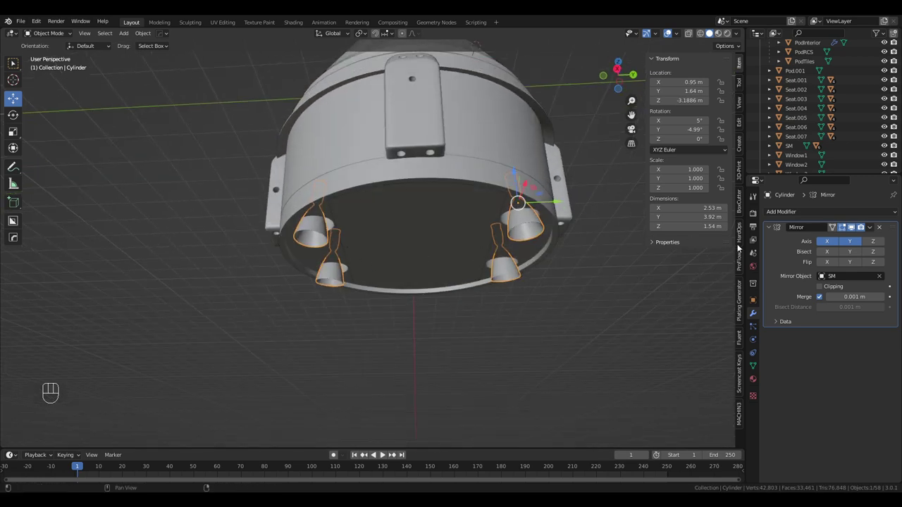
left_click_drag(875, 230, 864, 242)
left_click_drag(515, 263, 517, 274)
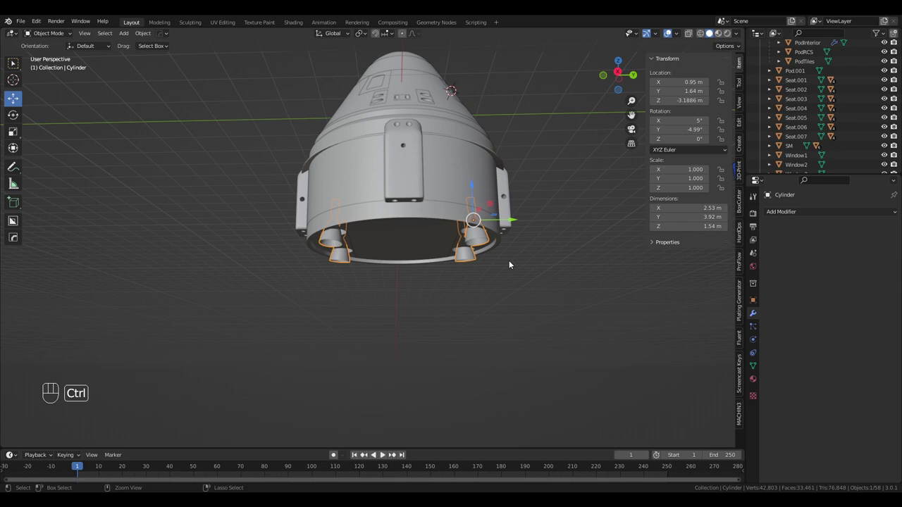
Apply the nozzle object's location via Ctrl+A so its transform reads zero
key("ctrl+a")
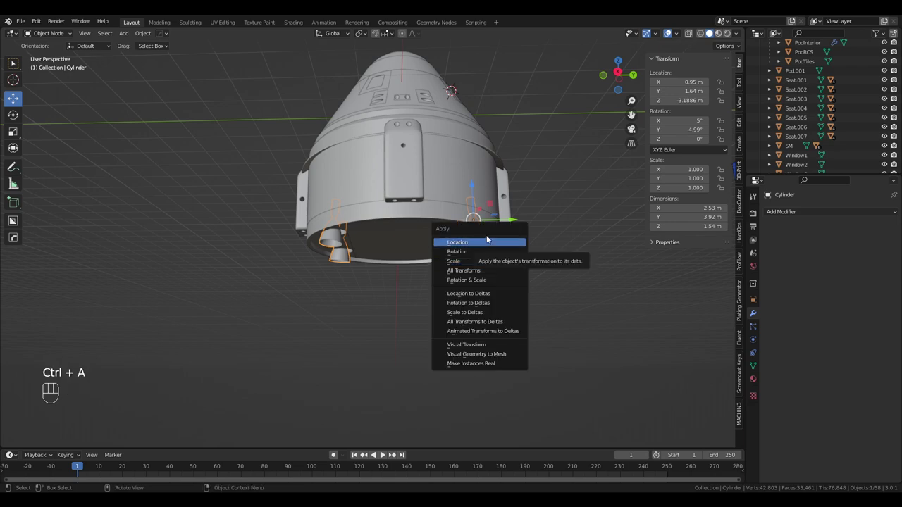
left_click_drag(482, 259, 481, 286)
middle_click(481, 285)
left_click_drag(449, 170, 449, 155)
middle_click(449, 155)
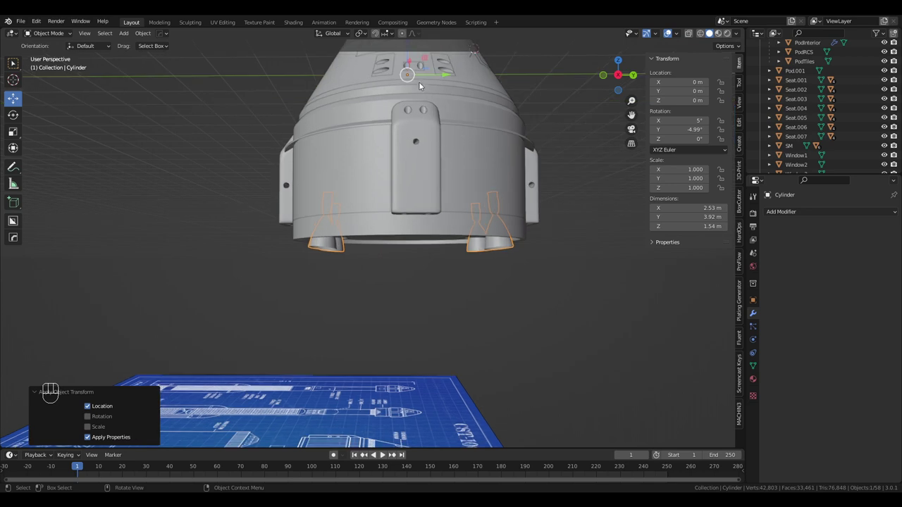
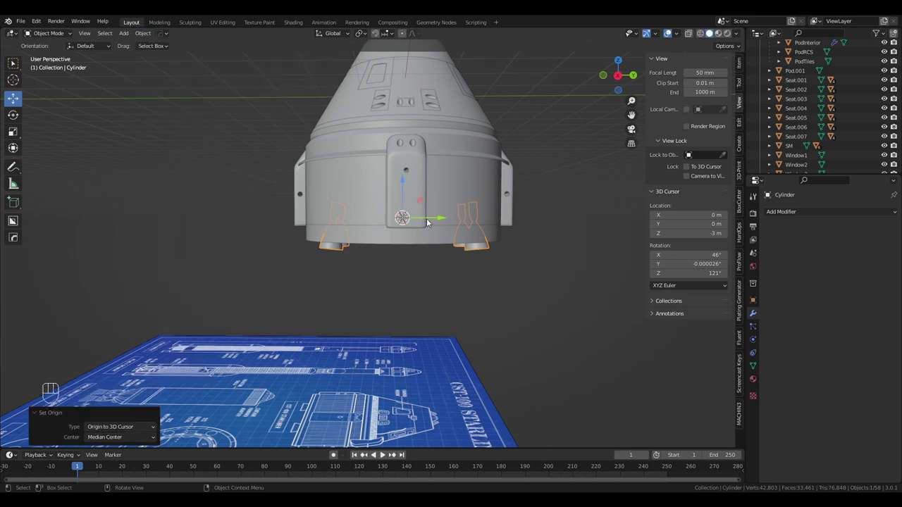
Orbit to verify the origin now sits centred among the four nozzles at the base
left_click_drag(518, 248, 524, 195)
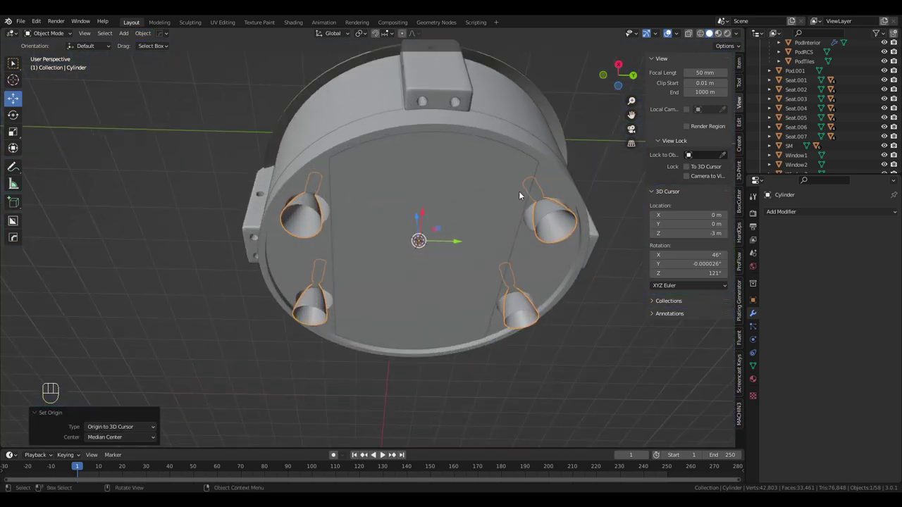
left_click_drag(512, 218, 510, 228)
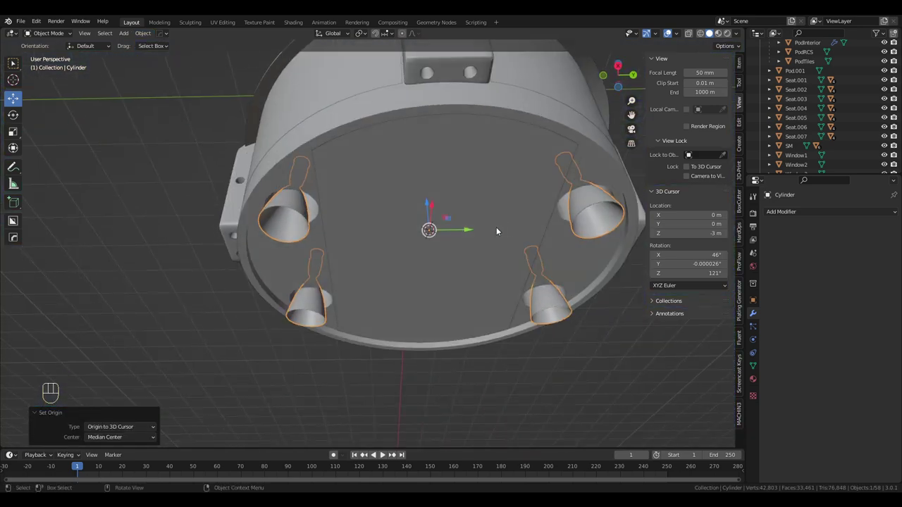
left_click_drag(459, 213, 460, 238)
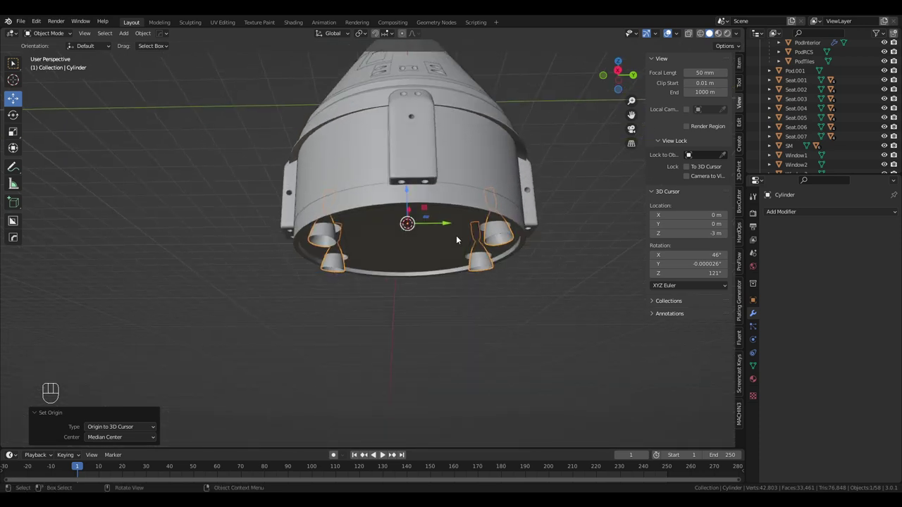
left_click_drag(460, 231, 450, 211)
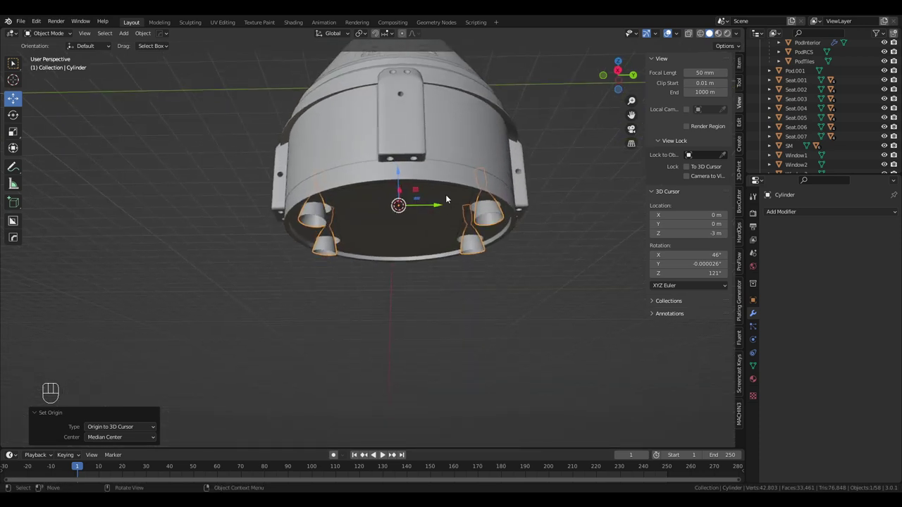
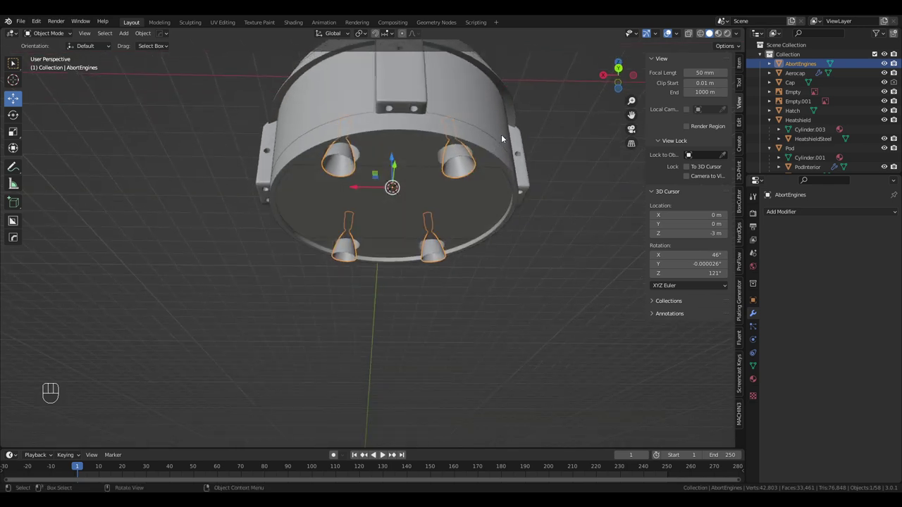
Orbit from under the base up to the capsule nose to view the Steel nozzles
left_click_drag(478, 122, 479, 198)
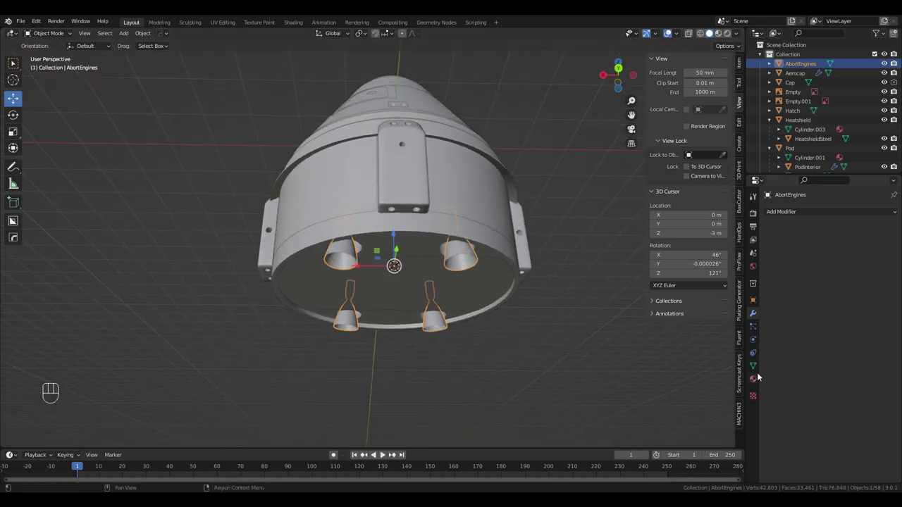
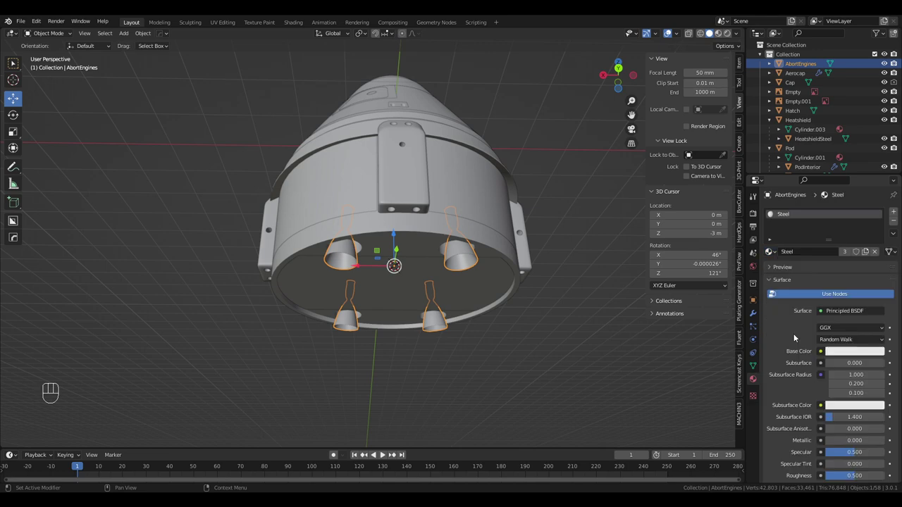
left_click_drag(508, 176, 512, 215)
left_click_drag(488, 145, 506, 225)
left_click_drag(479, 192, 507, 214)
left_click_drag(325, 236, 408, 256)
left_click_drag(399, 248, 421, 236)
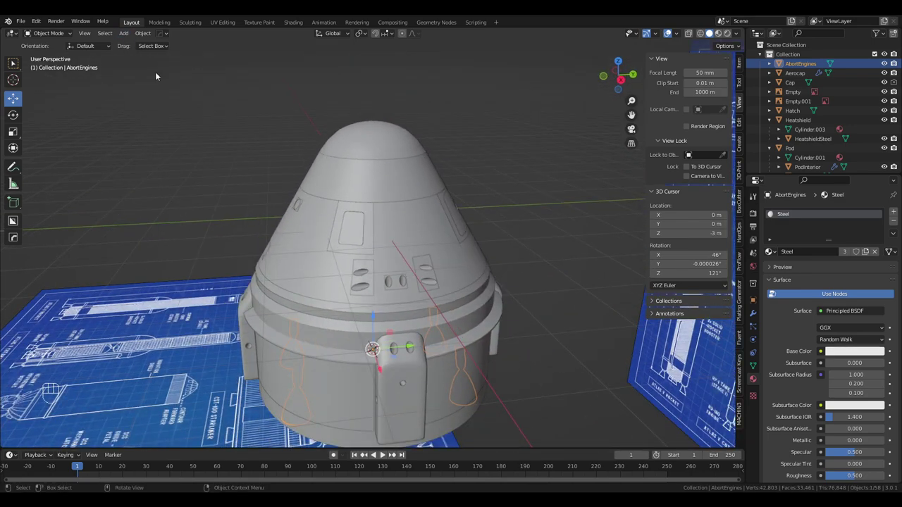
Save the file and move the new cylinder above the capsule nose
key("ctrl+s")
left_click_drag(129, 34, 221, 105)
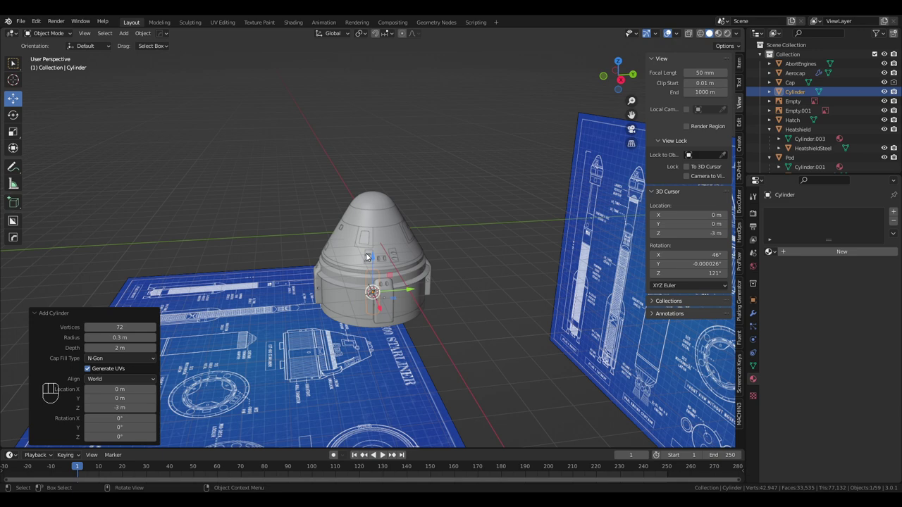
left_click_drag(372, 256, 389, 142)
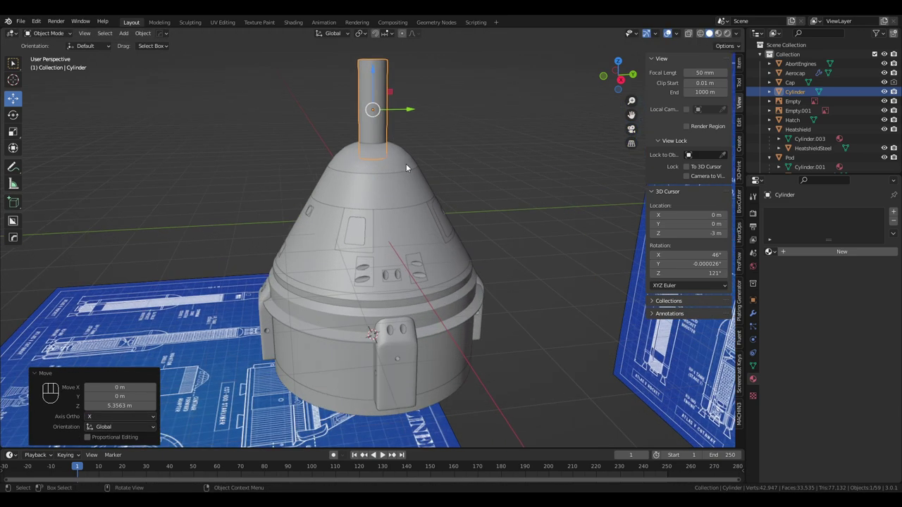
left_click_drag(425, 154, 416, 217)
Scale the cylinder wider and shorter so it fits the top of the capsule dome
key("s")
left_click_drag(410, 213, 407, 242)
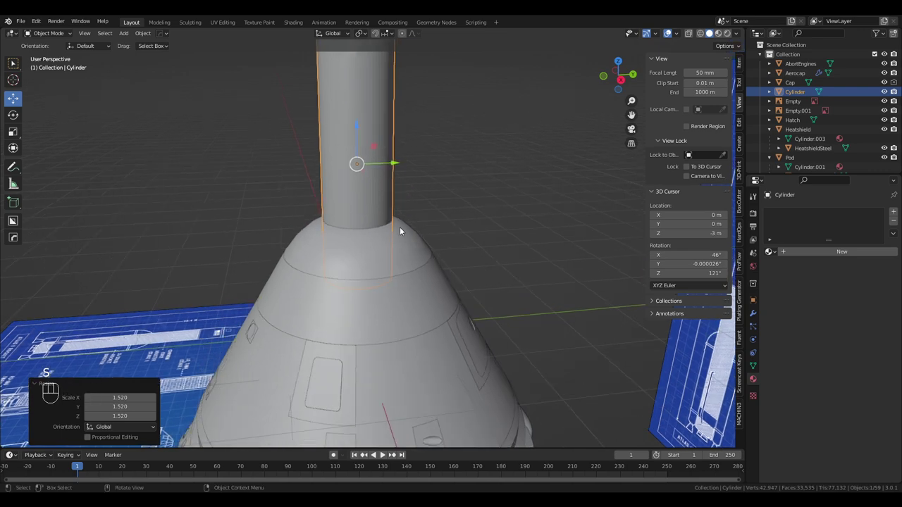
key("s")
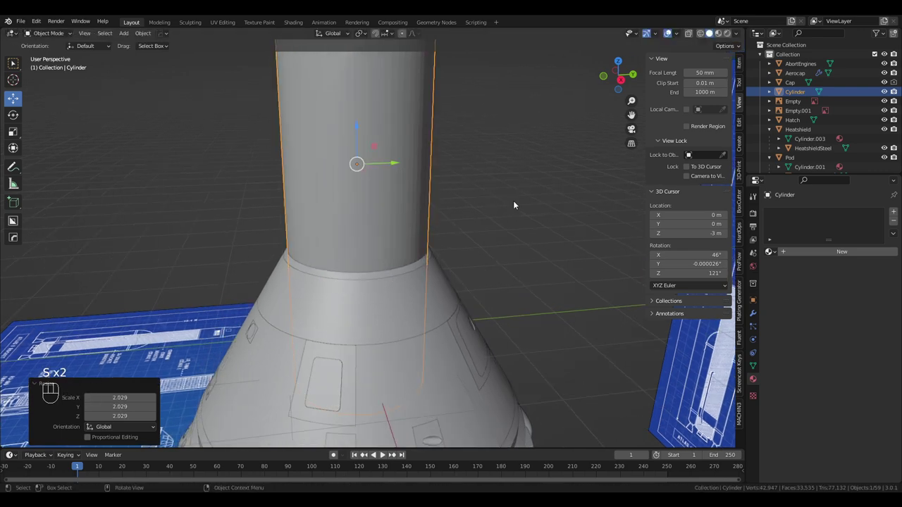
key("s")
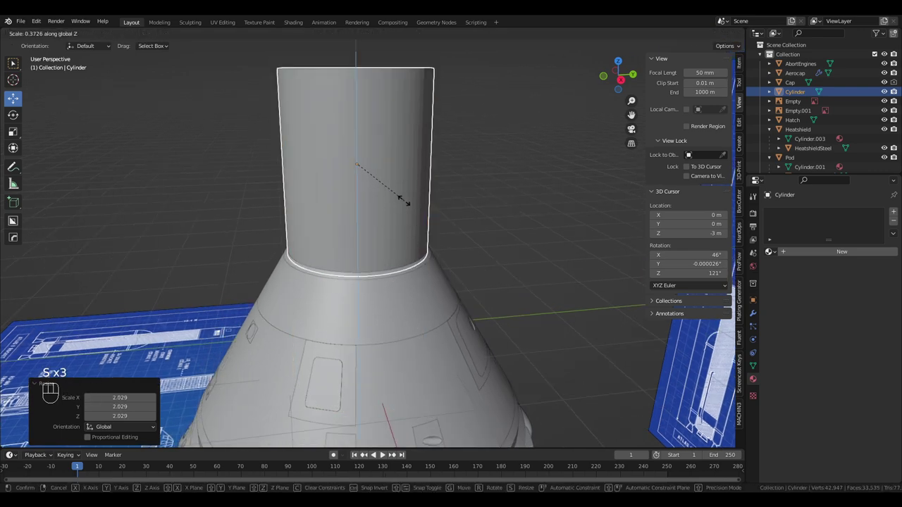
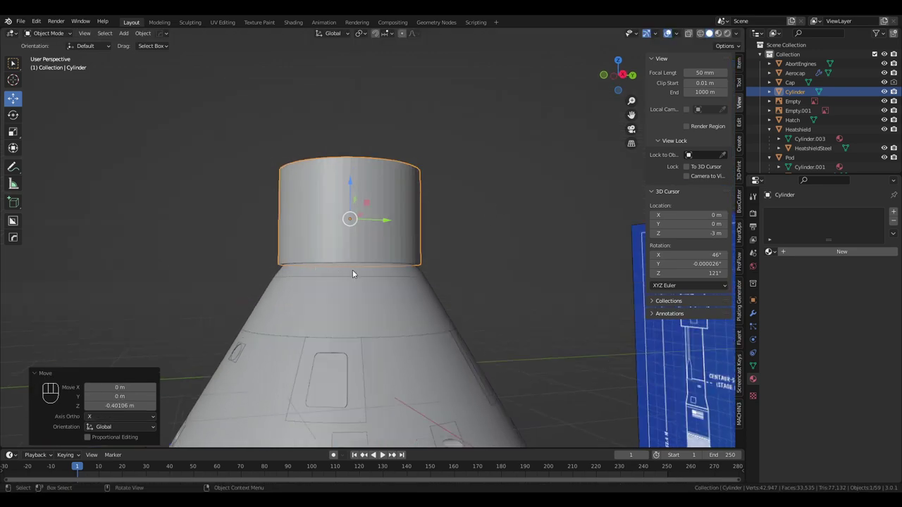
key("s")
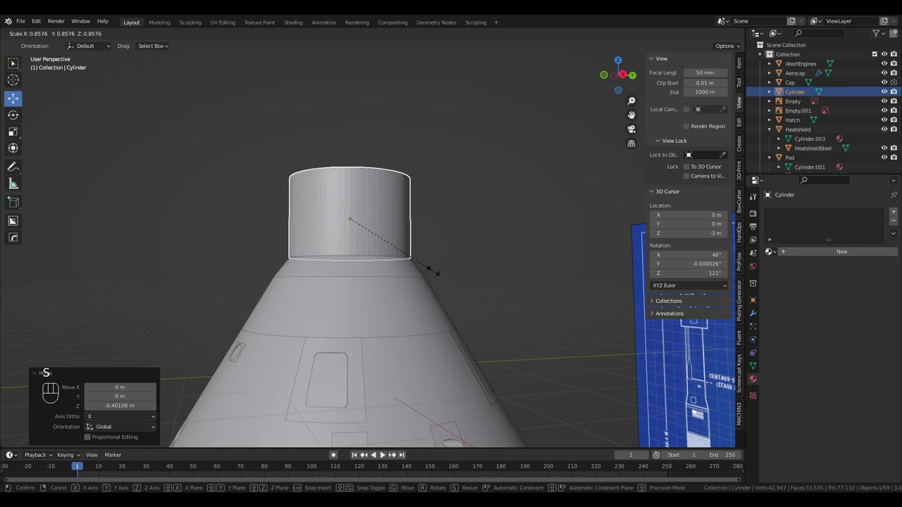
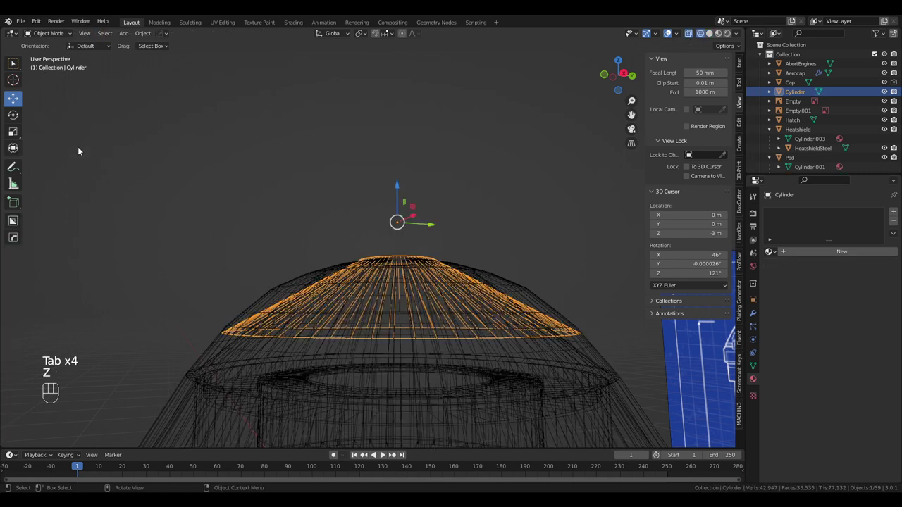
Edit the Cylinder mesh, tapering extra edge loops into a domed cap over the nose
key("Tab")
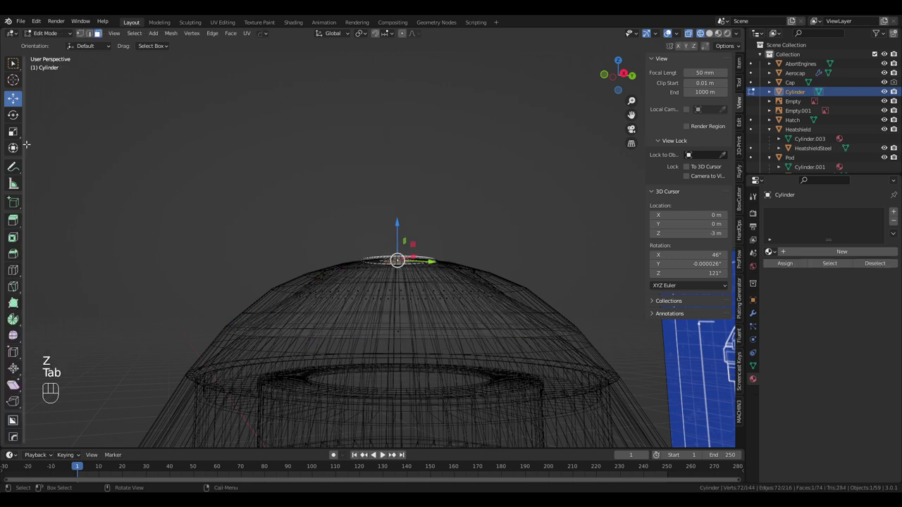
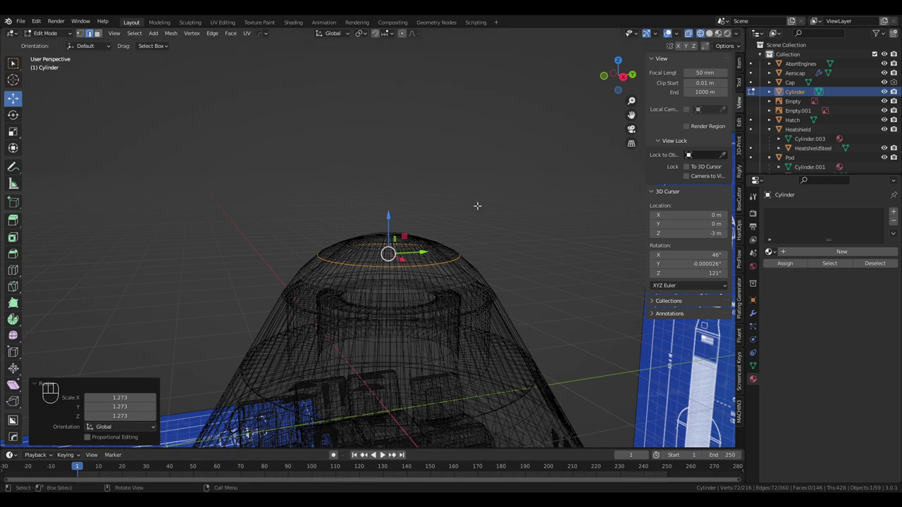
key("Tab")
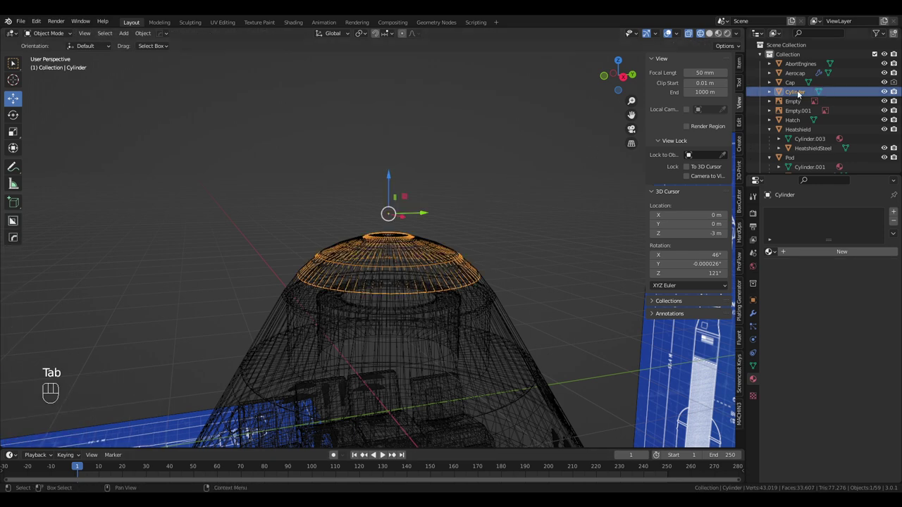
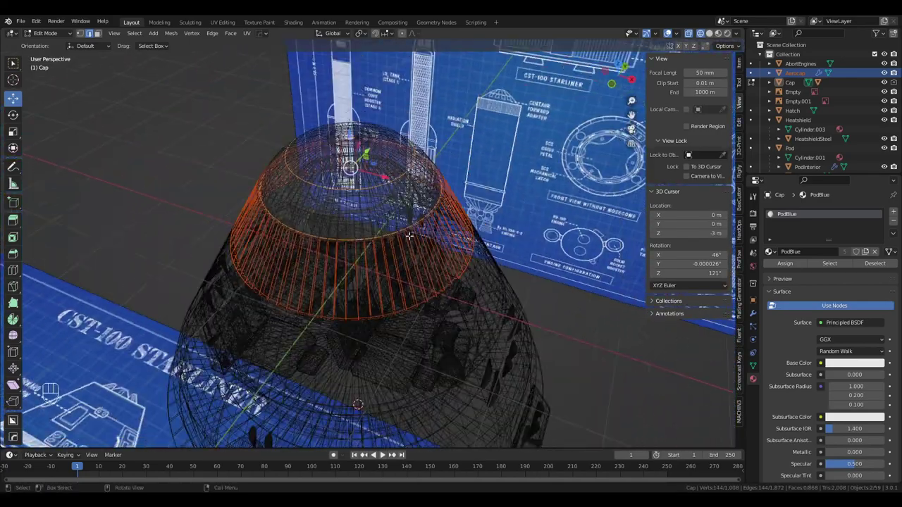
Finish editing the Cap and add a new Cube mesh at the ring-shaped section
key("Tab")
left_click_drag(134, 37, 202, 59)
middle_click(389, 193)
left_click_drag(376, 246, 395, 156)
left_click(363, 339)
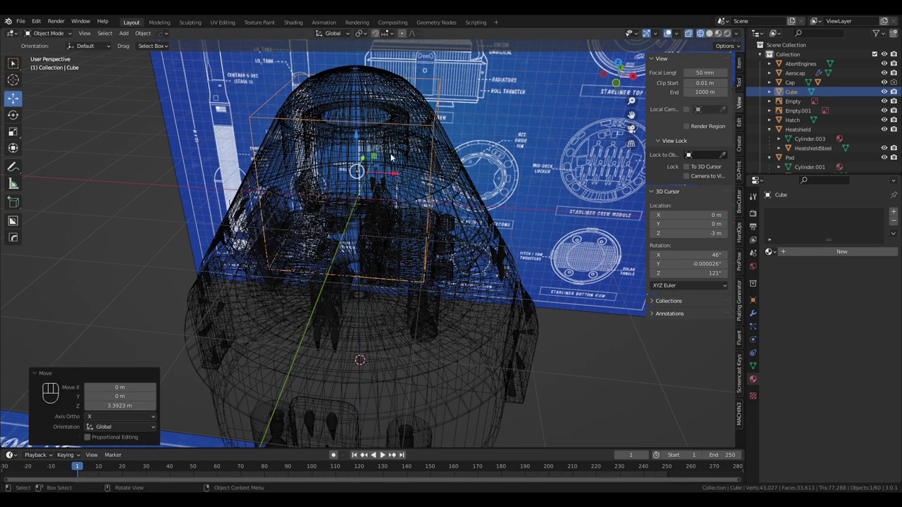
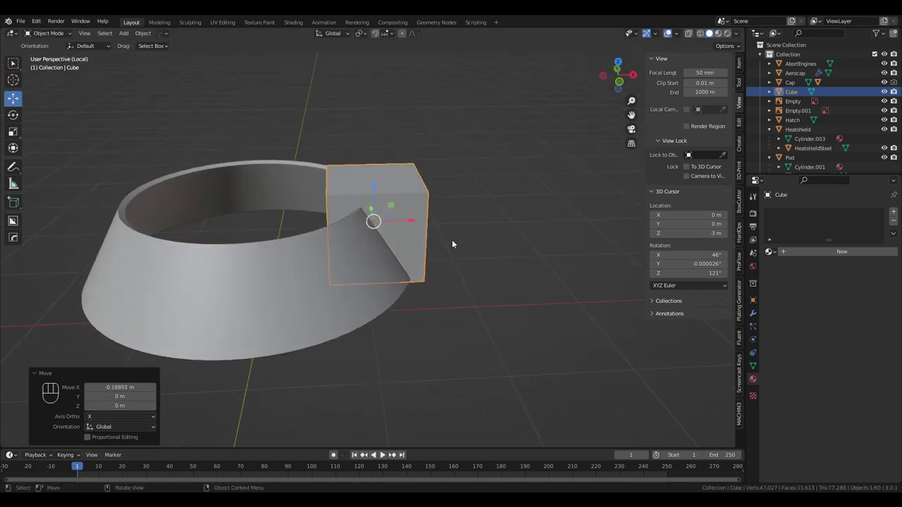
Rotate the cube to the ring's slope and flatten it along local X into a thin slab
left_click(8, 114)
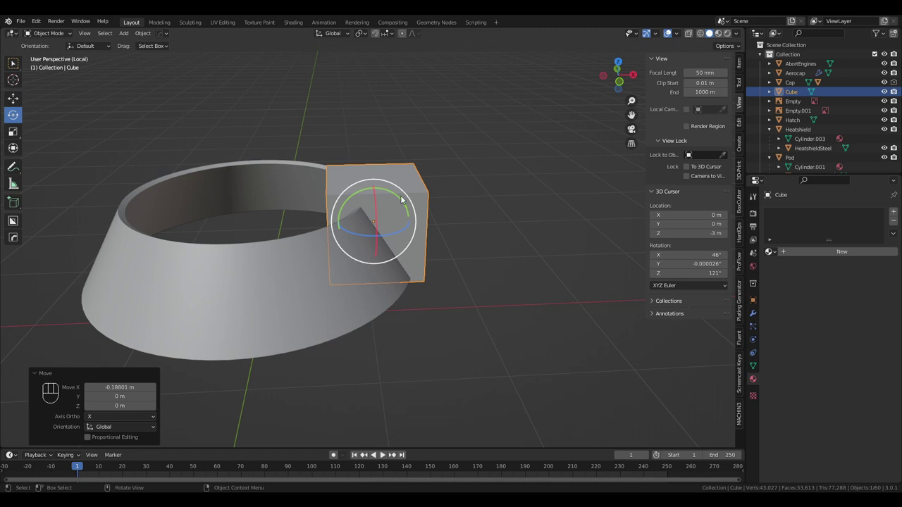
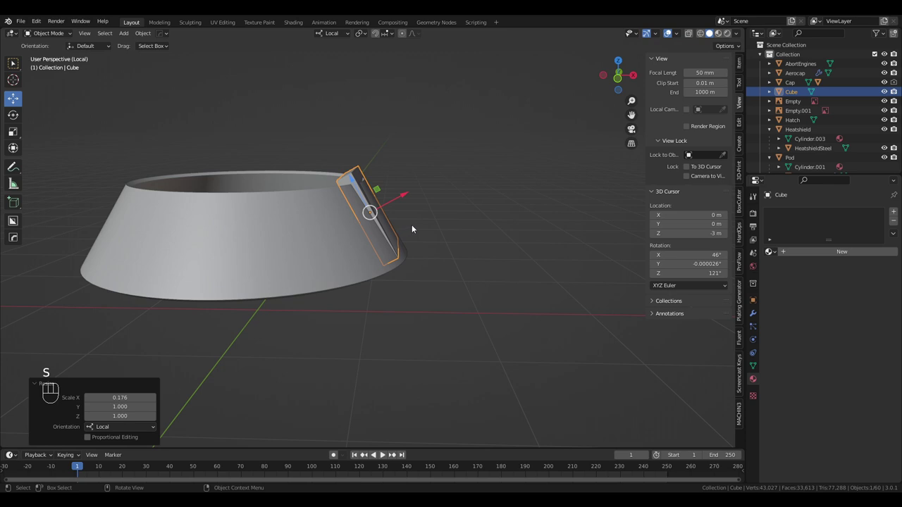
left_click_drag(417, 240, 403, 259)
left_click(369, 237)
key("s")
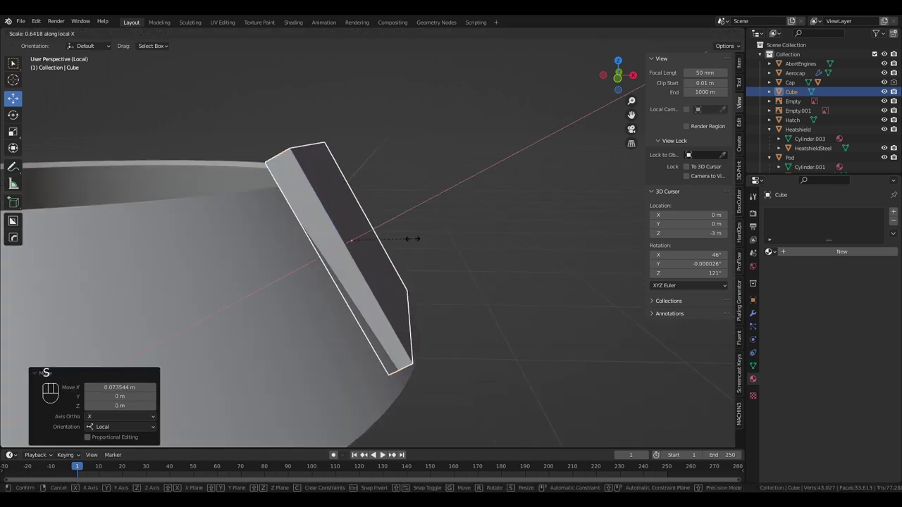
left_click_drag(401, 247, 340, 267)
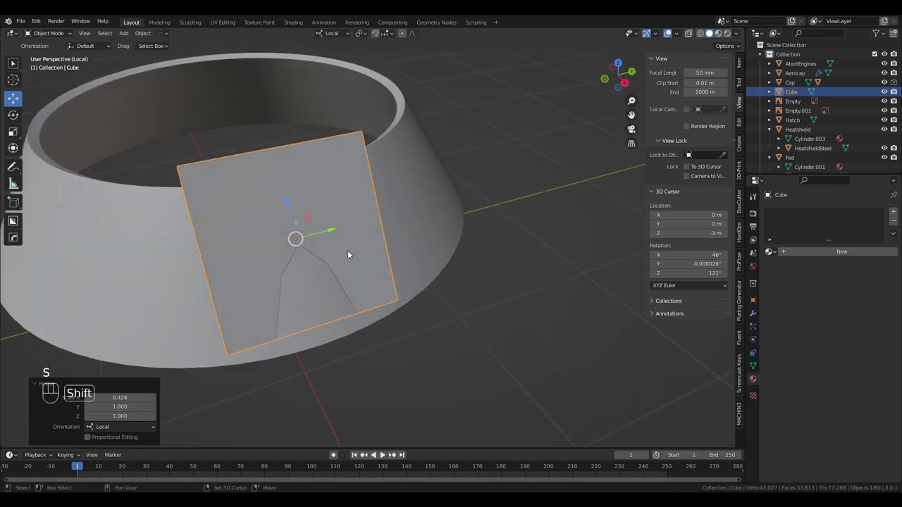
left_click_drag(358, 255, 401, 280)
left_click_drag(418, 269, 407, 284)
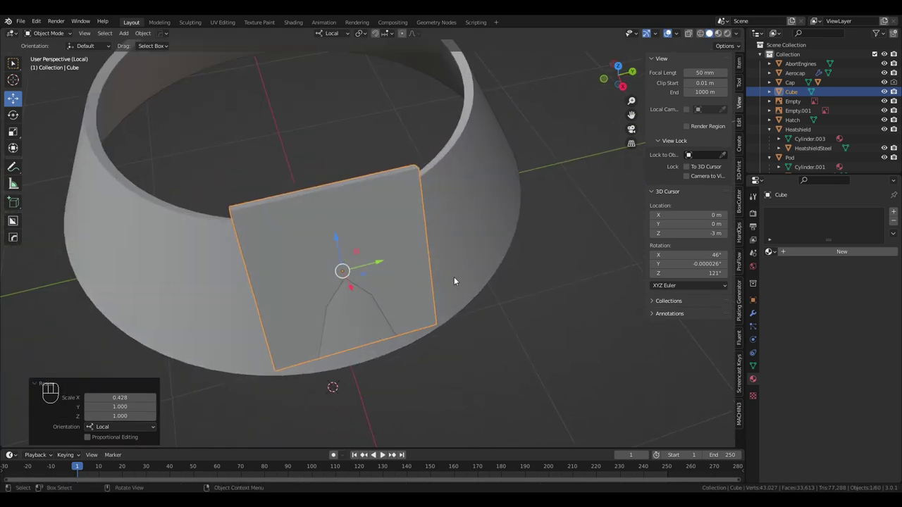
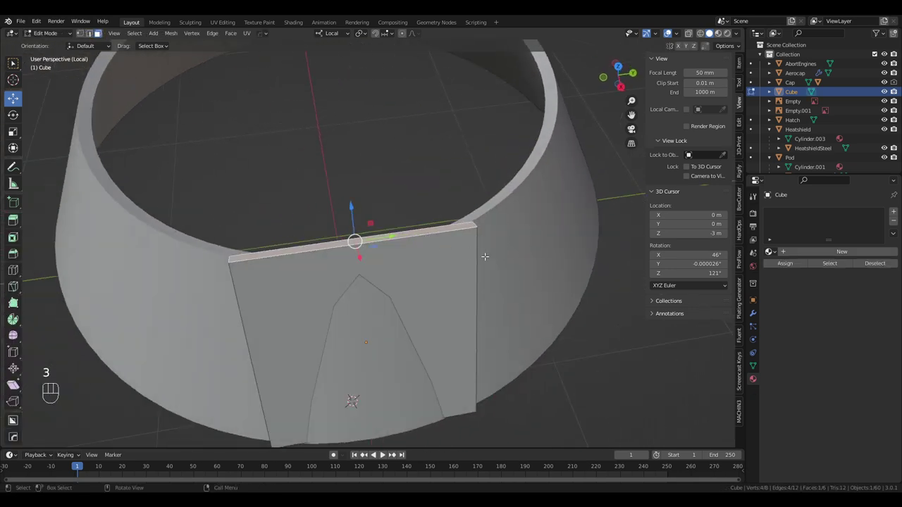
Narrow the slab's top edge into a trapezoidal plate hugging the conical ring and apply its transforms
key("s")
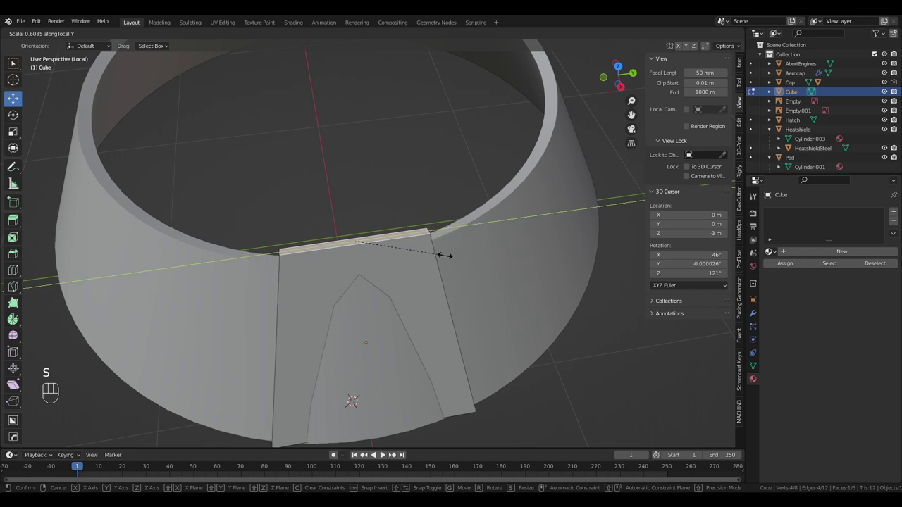
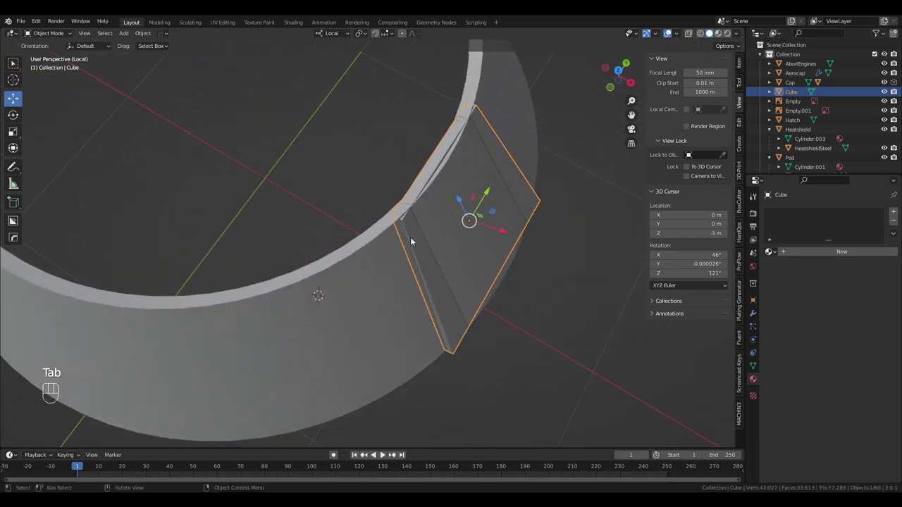
left_click_drag(427, 205, 550, 158)
left_click_drag(437, 181, 330, 196)
left_click_drag(534, 203, 472, 224)
key("ctrl+a")
left_click_drag(521, 236, 514, 241)
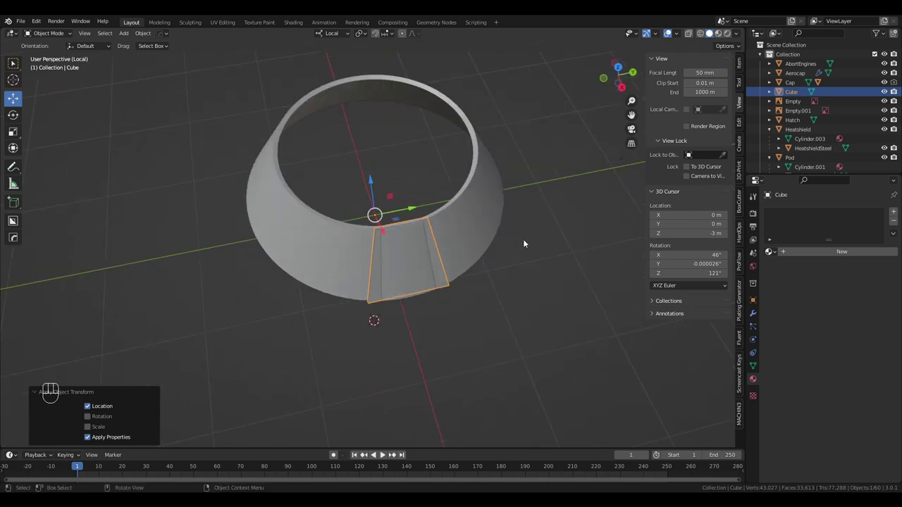
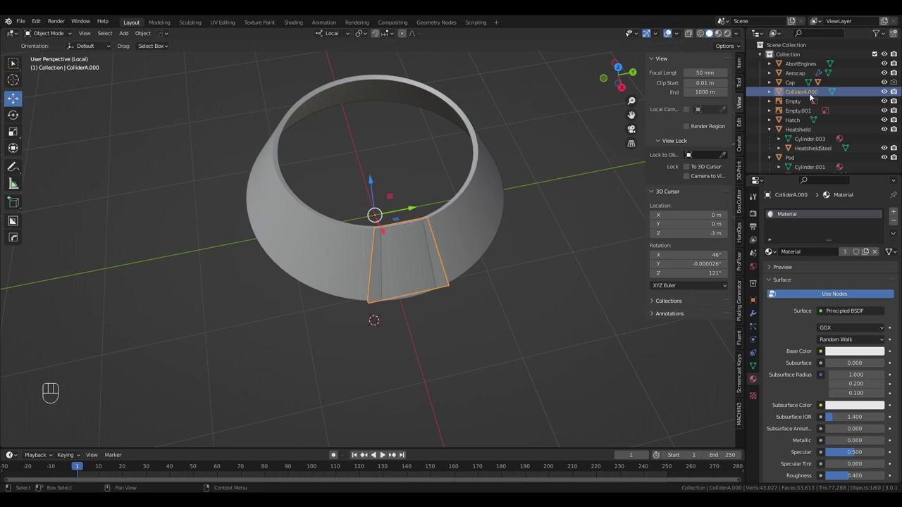
Duplicate the ColliderA.000 slab, undo, apply transforms, then duplicate again as ColliderA.001
middle_click(506, 266)
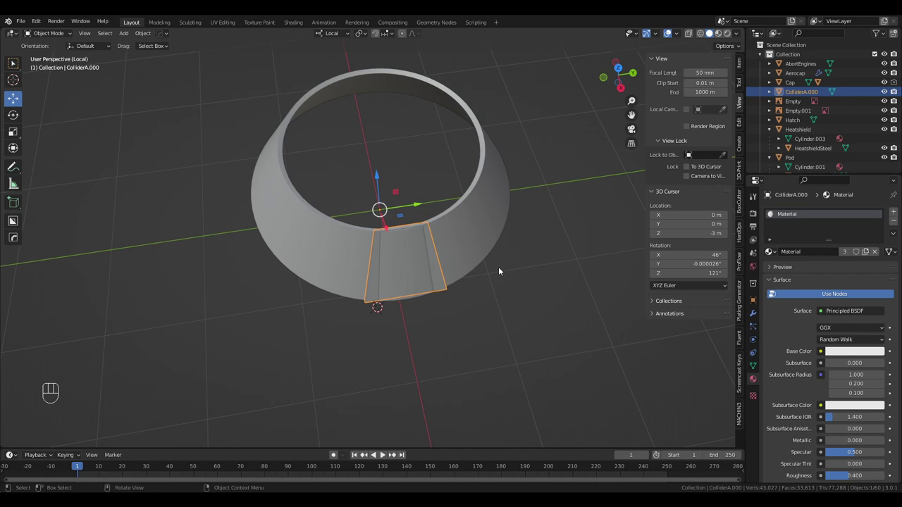
key("shift+d")
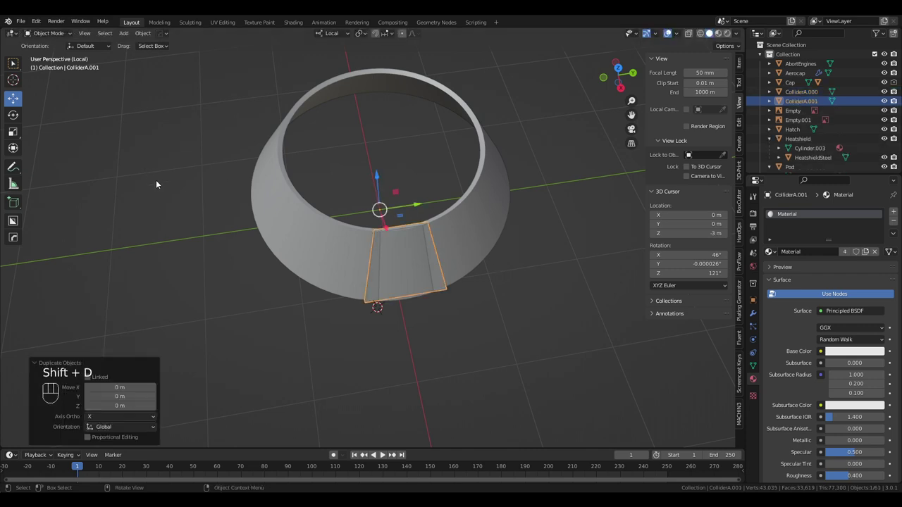
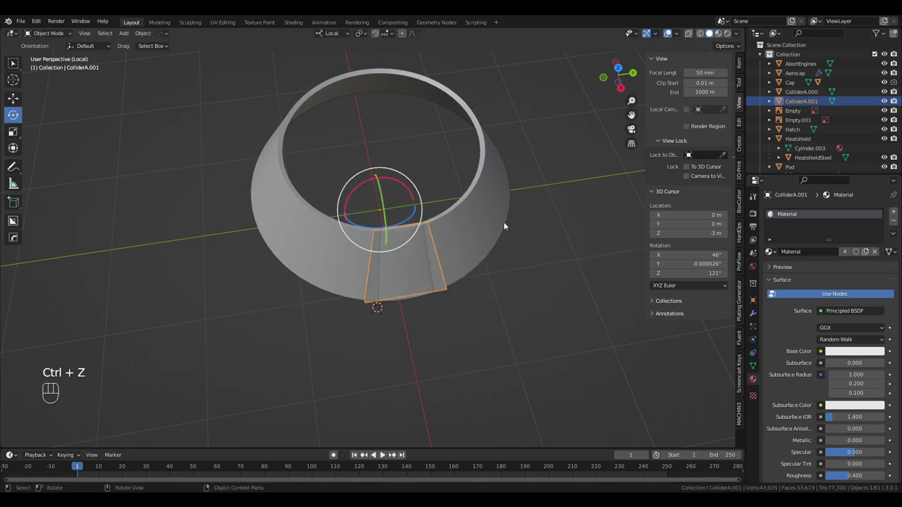
key("ctrl+z")
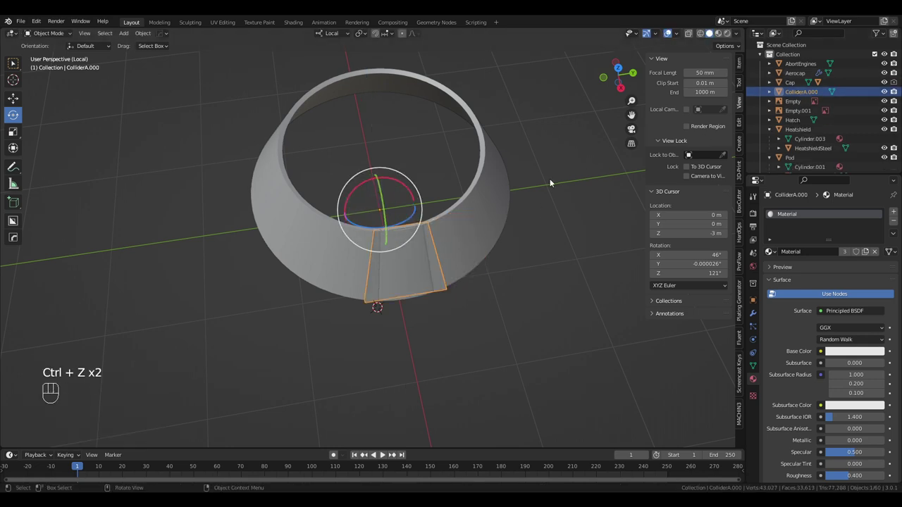
left_click_drag(536, 213, 553, 207)
key("ctrl+a")
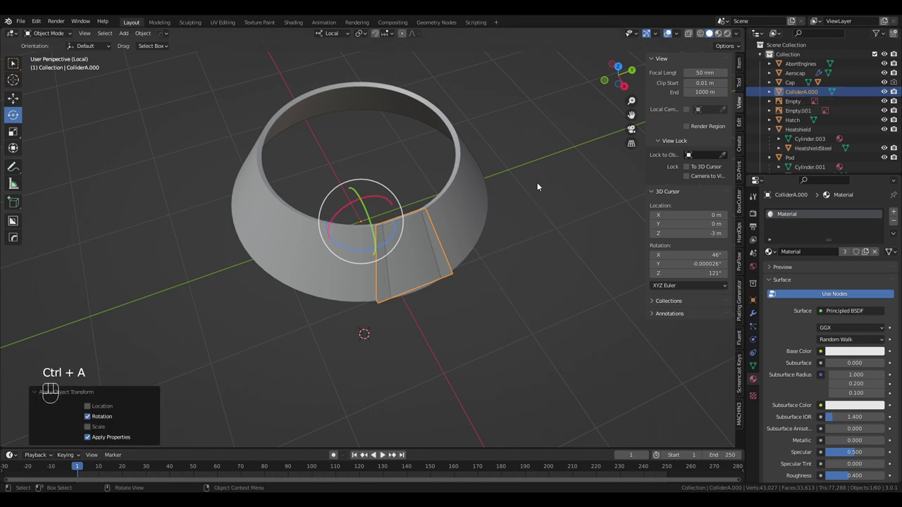
key("shift+d")
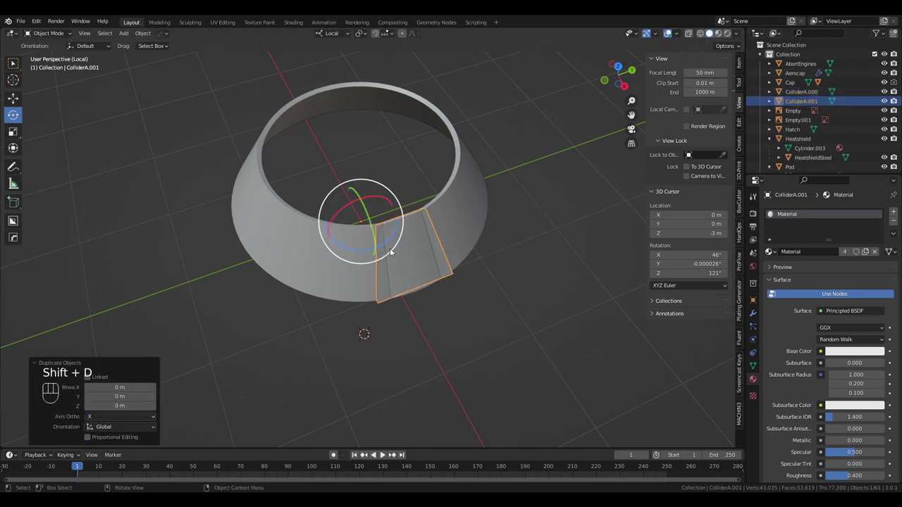
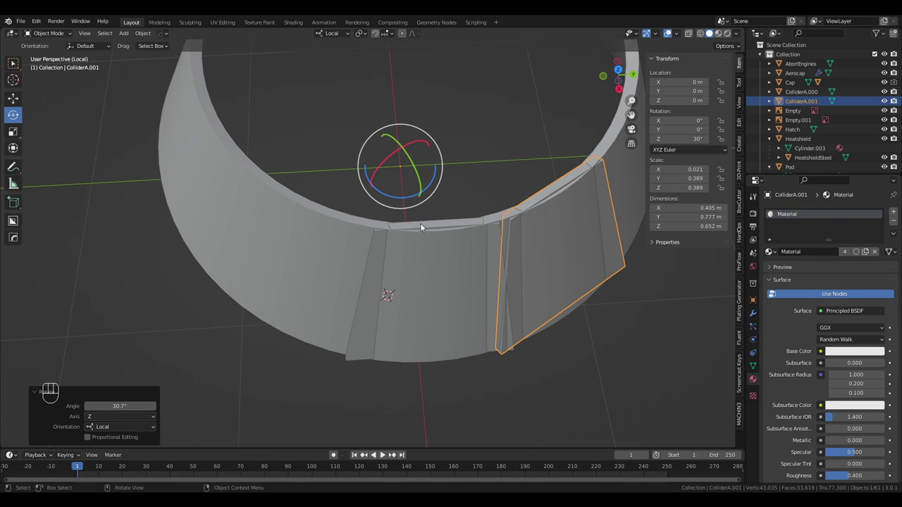
Delete the duplicate ColliderA.001 and widen ColliderA.000 along its local Y over its ring section
right_click(808, 104)
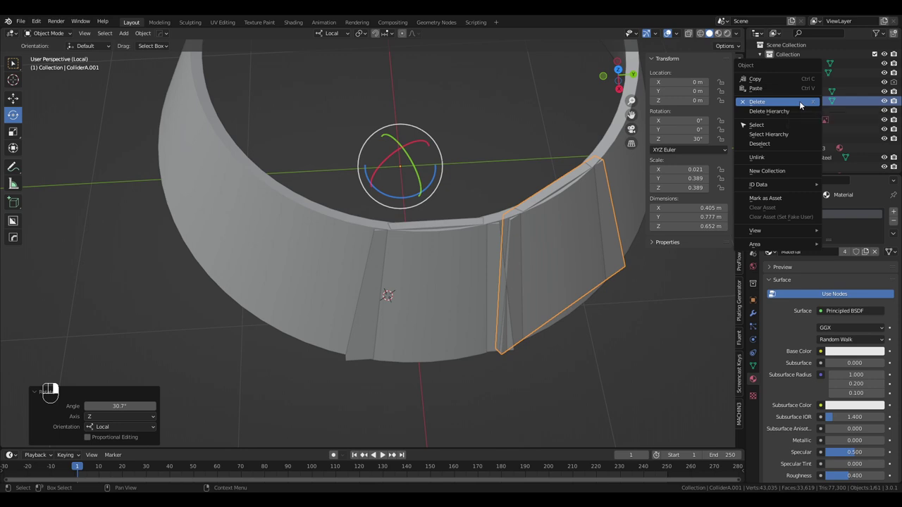
left_click(443, 222)
key("Tab")
key("s")
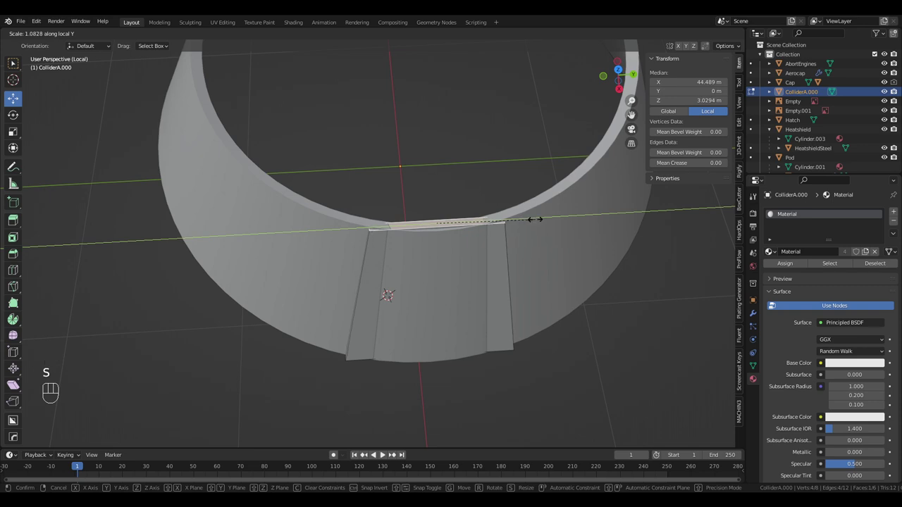
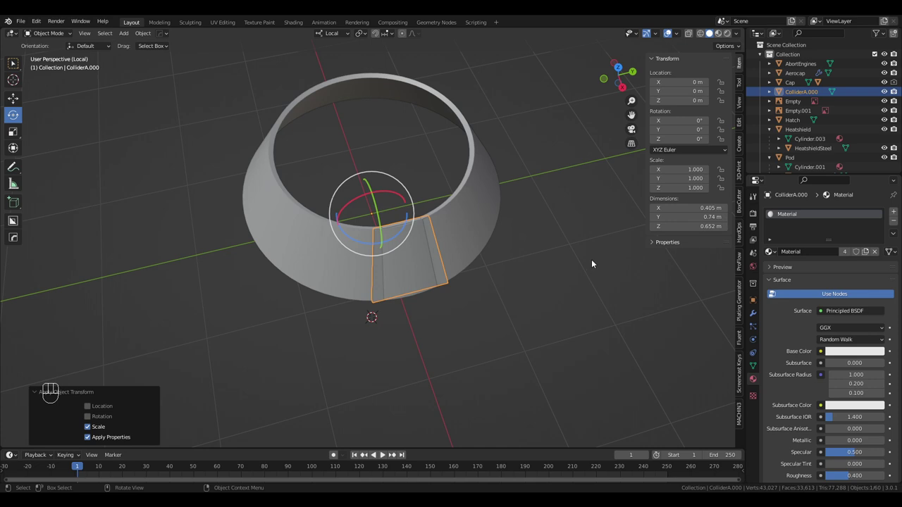
Duplicate the collider block around the aerocap ring, each copy rotated into the next slot
key("shift+d")
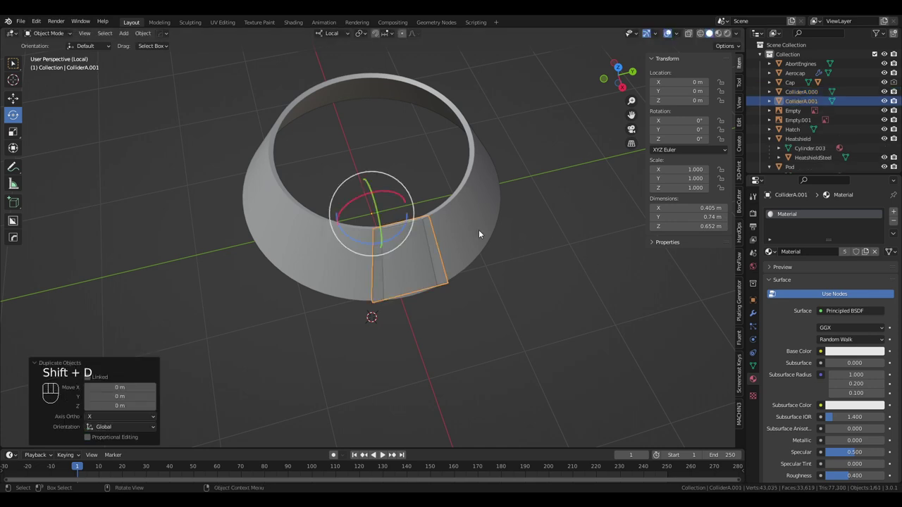
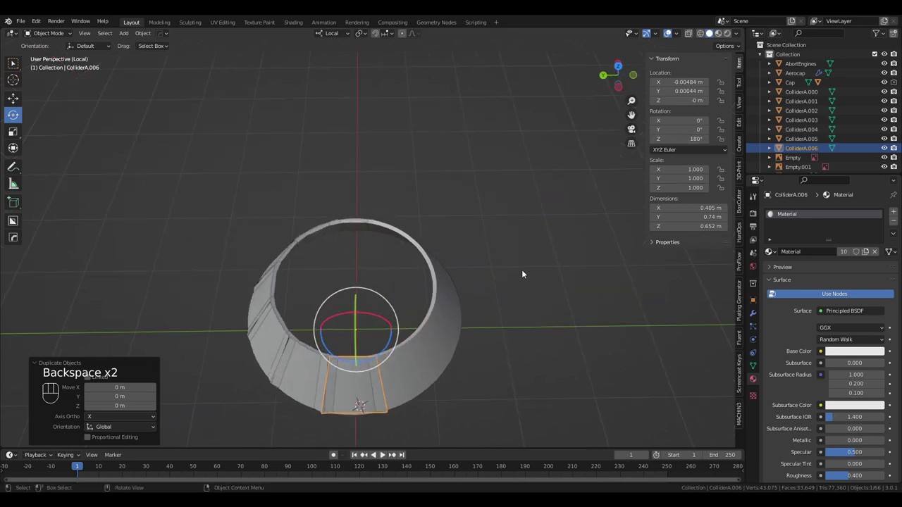
key("shift+d")
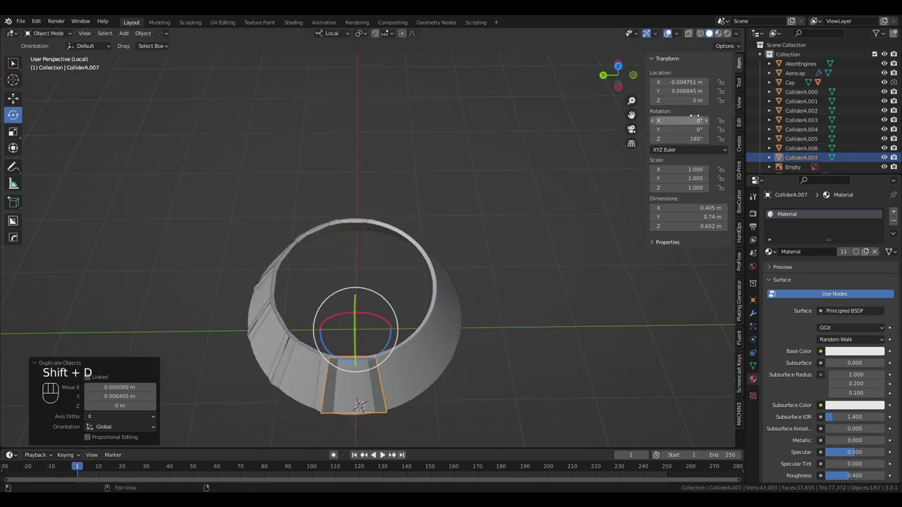
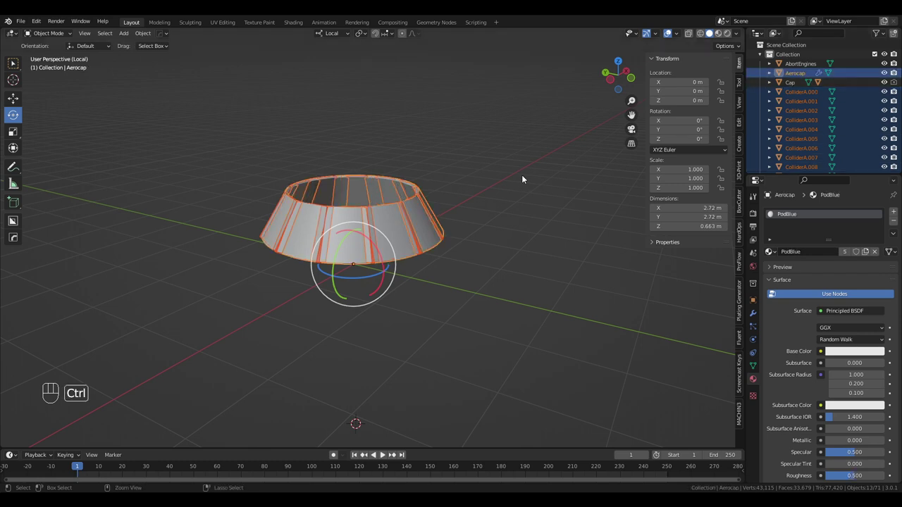
Parent the ColliderA blocks to Aerocap and deselect them while orbiting the ring
key("ctrl+p")
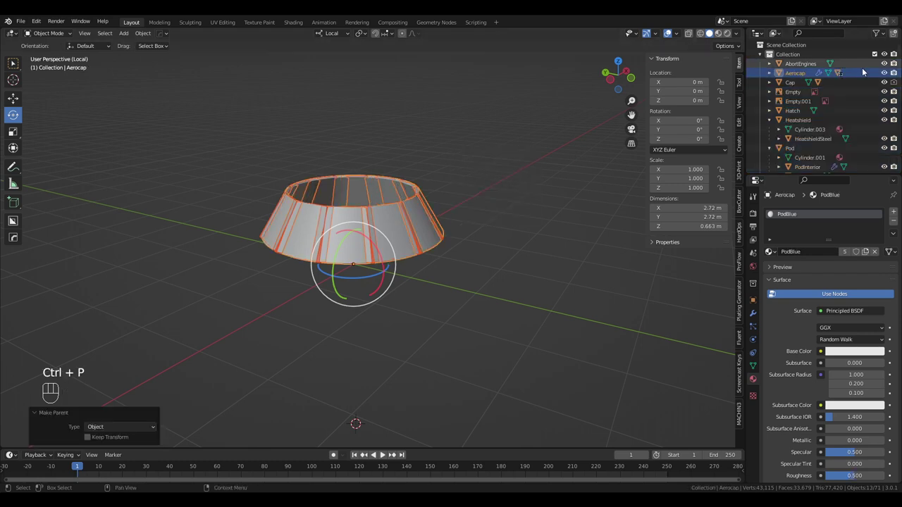
left_click_drag(496, 218, 526, 214)
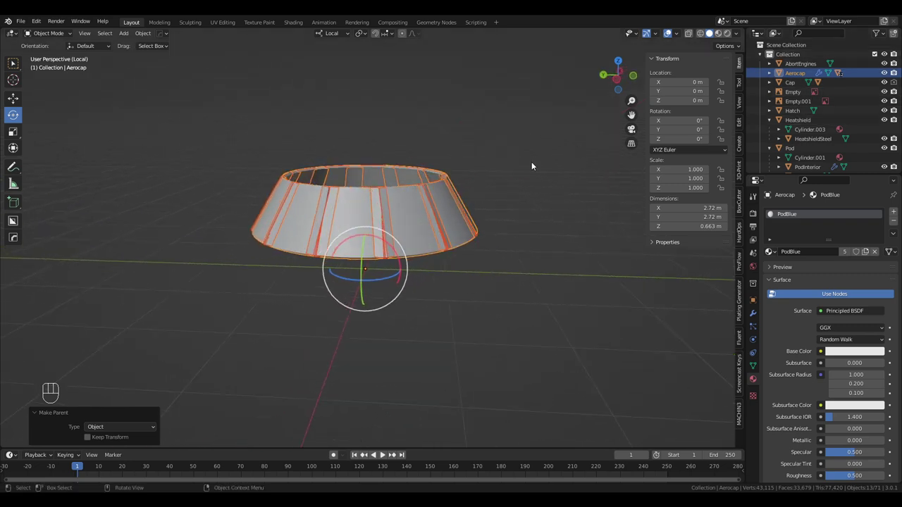
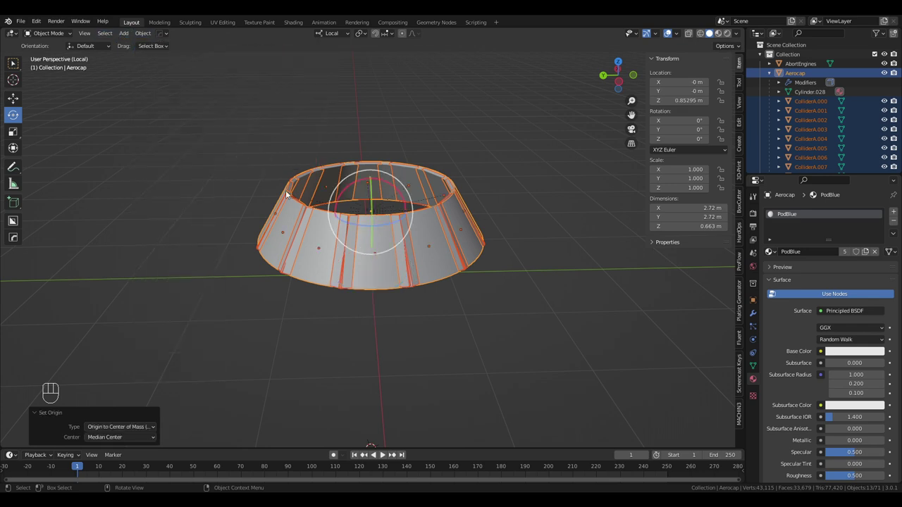
left_click_drag(506, 233, 515, 226)
left_click(545, 241)
middle_click(554, 243)
left_click(552, 230)
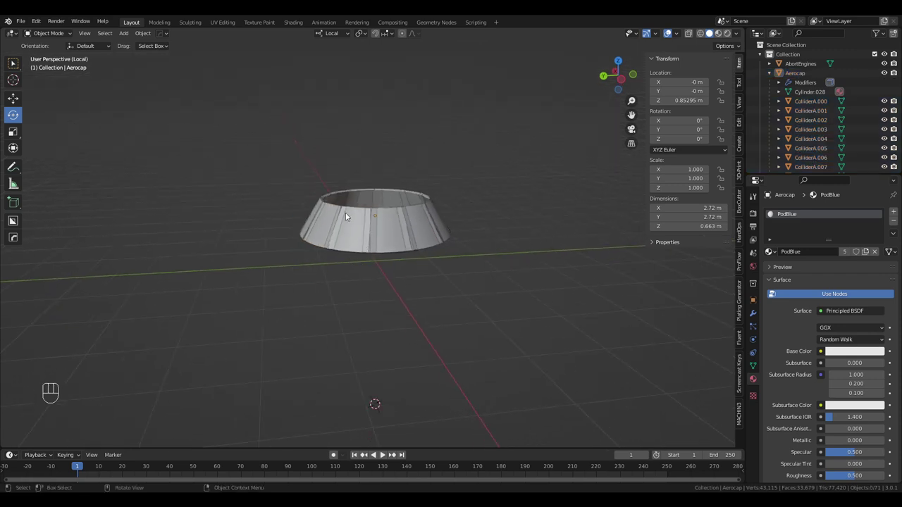
Collapse Aerocap's children in the Outliner, select AbortEngines and leave Local View
left_click_drag(423, 149, 424, 179)
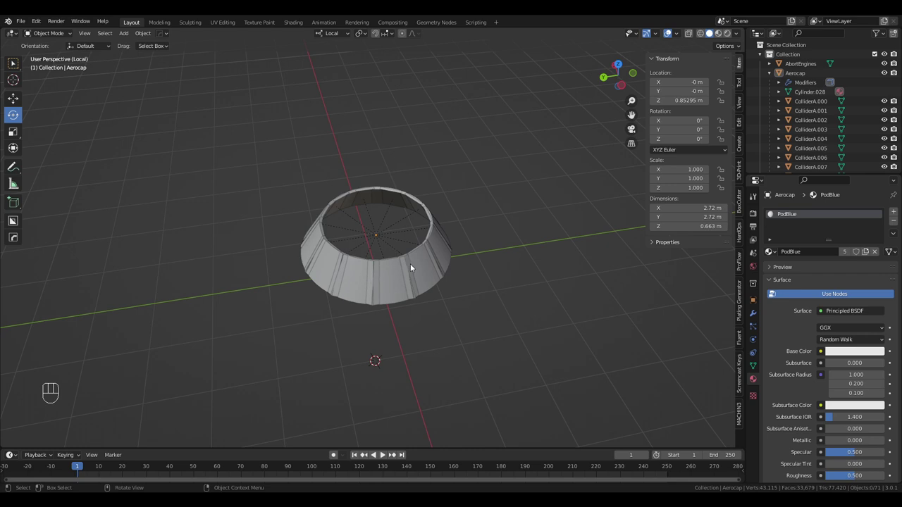
left_click_drag(421, 258, 422, 214)
left_click_drag(504, 185, 497, 199)
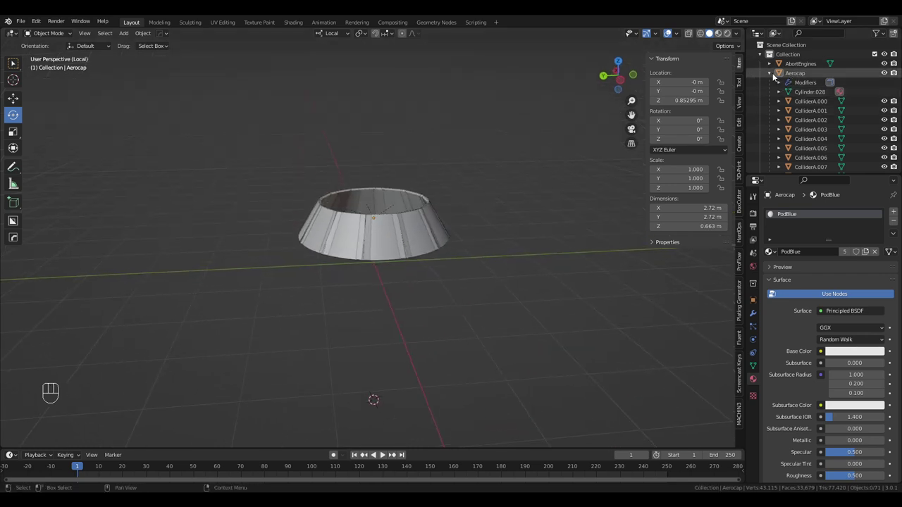
left_click(774, 76)
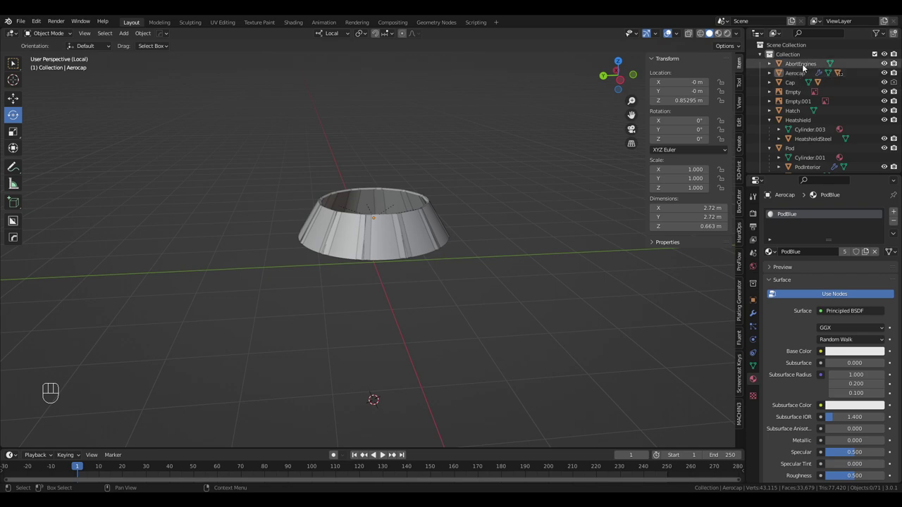
left_click_drag(802, 63, 489, 146)
key("KP_Divide")
Zoom out and orbit around the full Starliner capsule and blueprint
left_click_drag(263, 269, 289, 252)
left_click(290, 252)
left_click_drag(299, 254, 359, 198)
left_click_drag(387, 204, 324, 203)
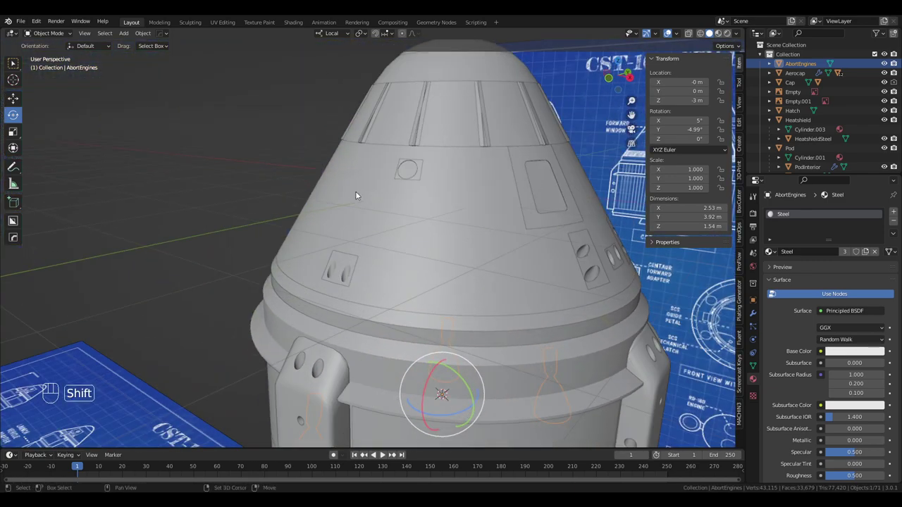
left_click_drag(373, 189, 329, 220)
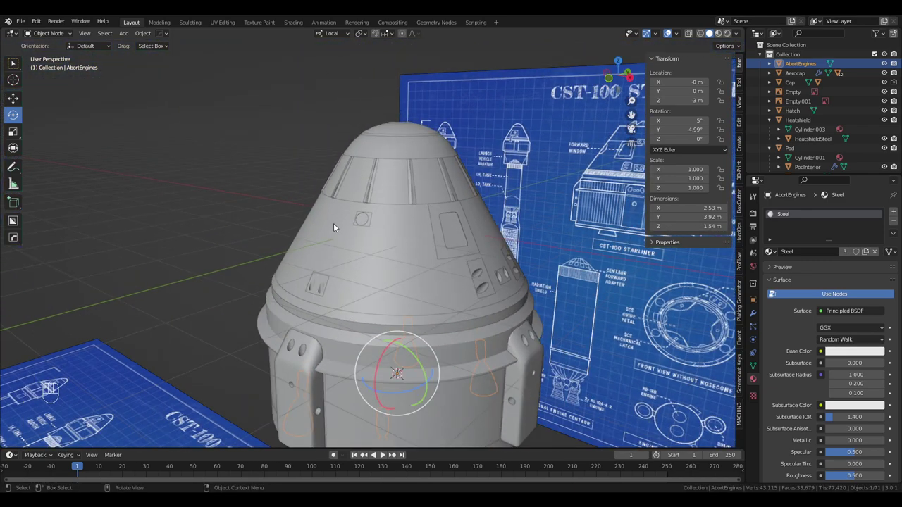
left_click_drag(130, 32, 432, 182)
left_click_drag(452, 206, 454, 205)
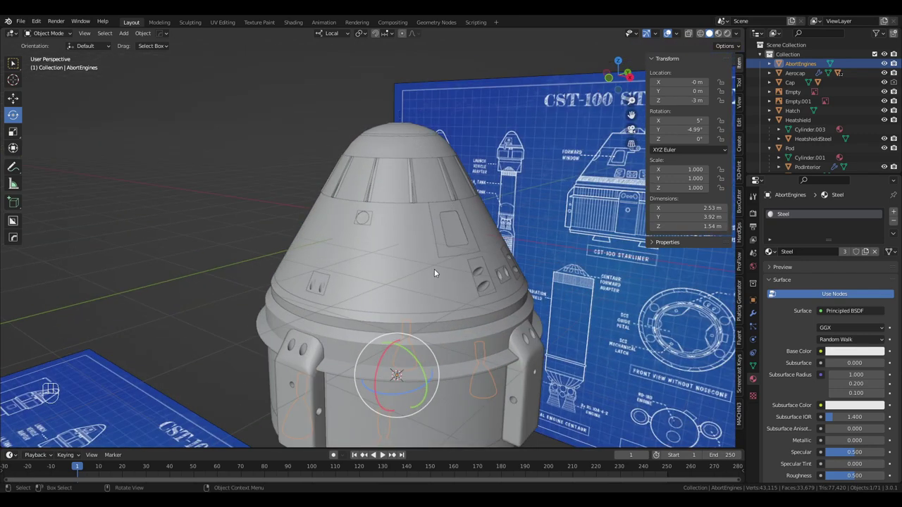
left_click_drag(131, 33, 210, 96)
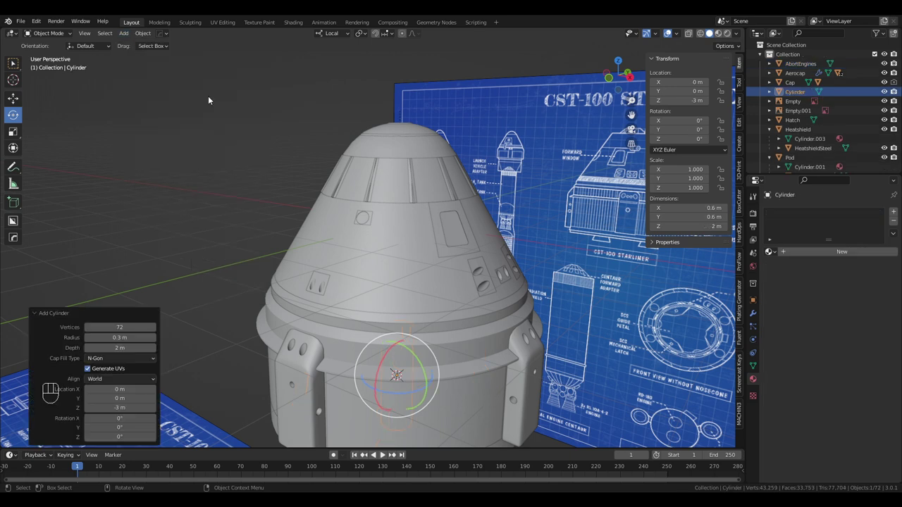
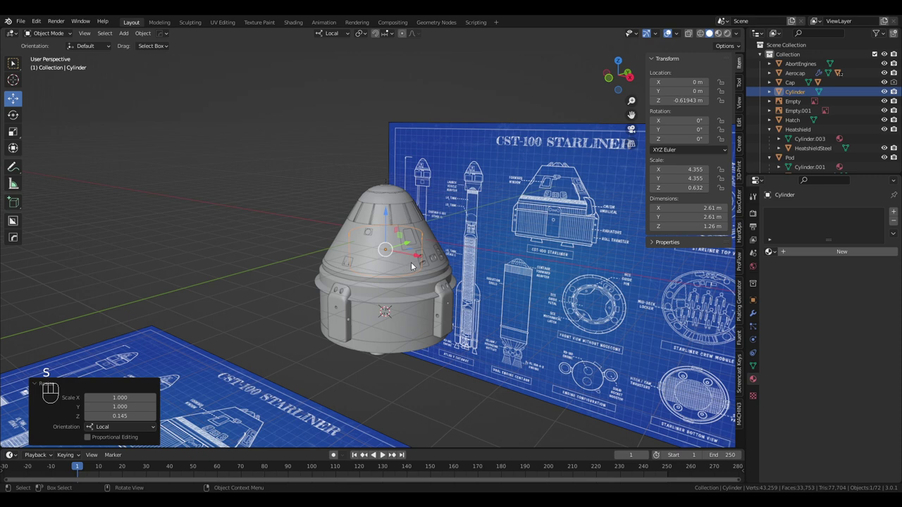
key("s")
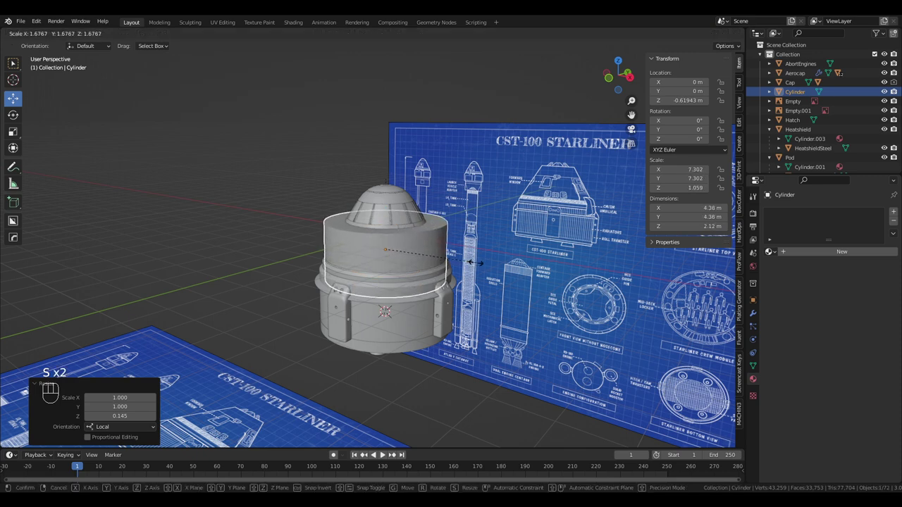
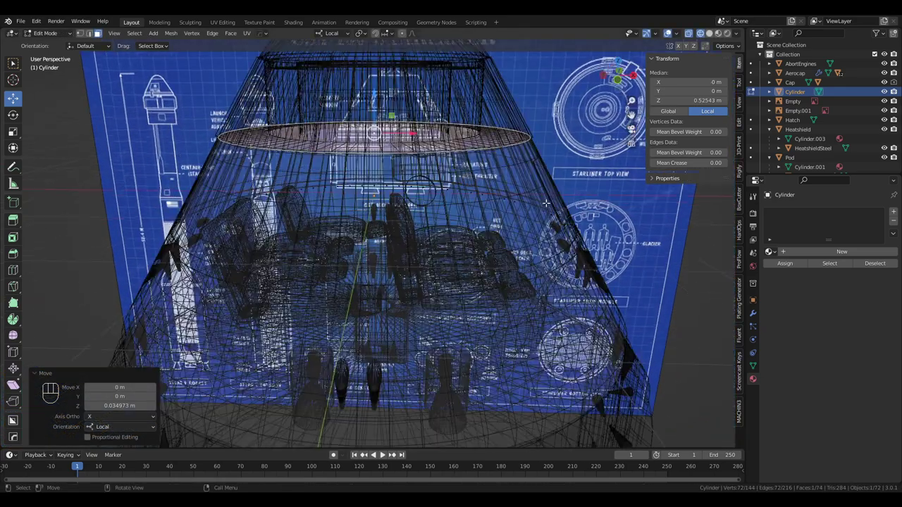
key("ctrl+z")
key("ctrl+z")
key("ctrl+z")
key("ctrl+z")
key("ctrl+z")
key("ctrl+z")
key("ctrl+z")
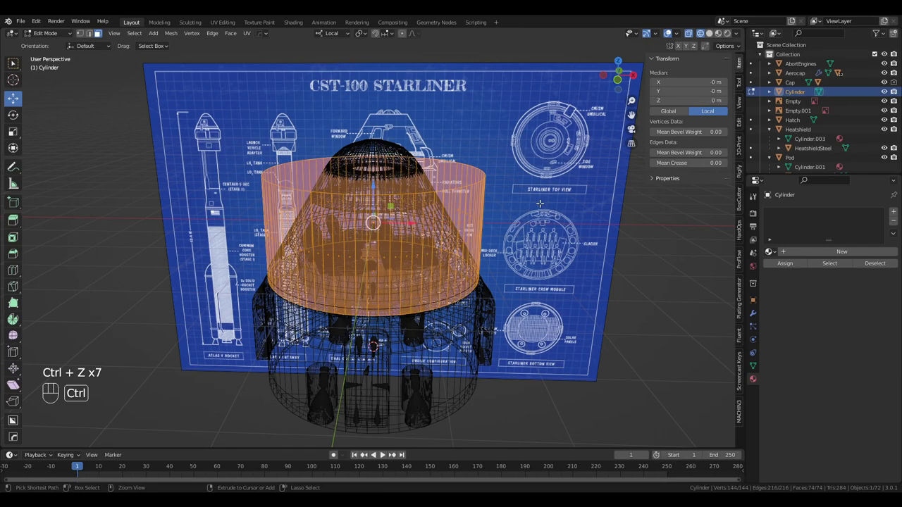
key("ctrl+z")
key("ctrl+z")
key("ctrl+z")
key("ctrl+z")
key("ctrl+z")
key("ctrl+z")
key("ctrl+z")
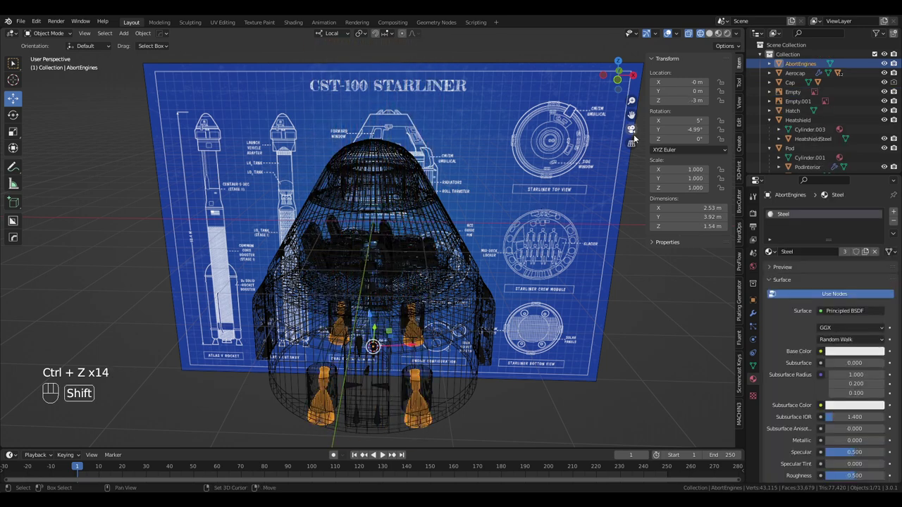
Select the blueprint reference image and switch the capsule back to solid shading
left_click_drag(458, 204, 452, 189)
left_click(545, 177)
middle_click(523, 118)
key("z")
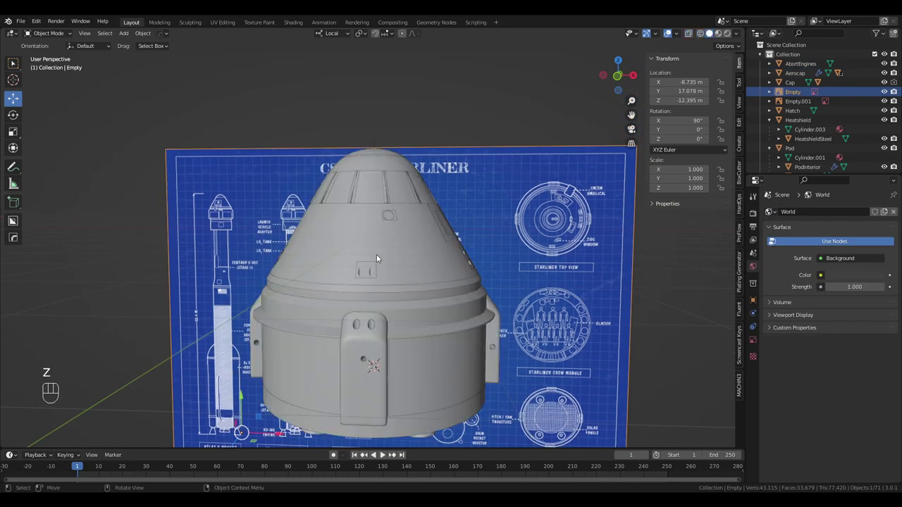
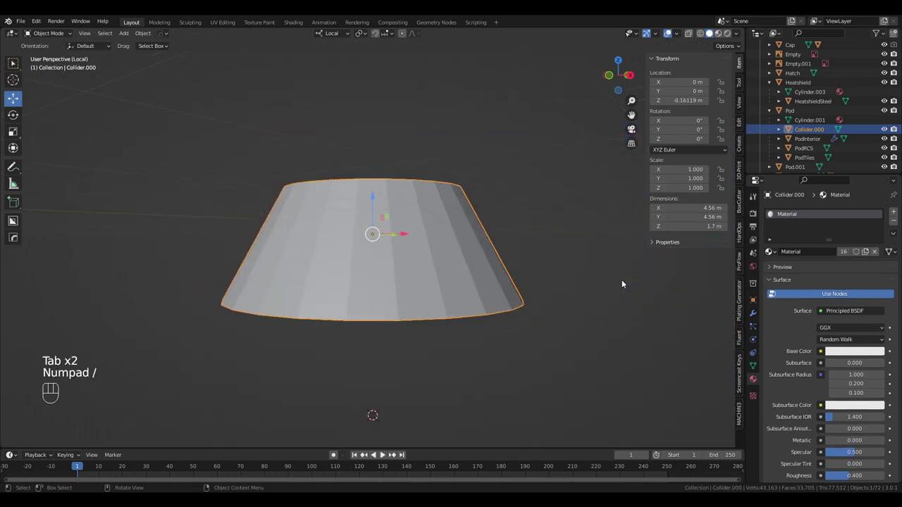
Exit the collider's Local View, check the capsule in wireframe, then isolate Pod with its children
key("KP_Divide")
key("z")
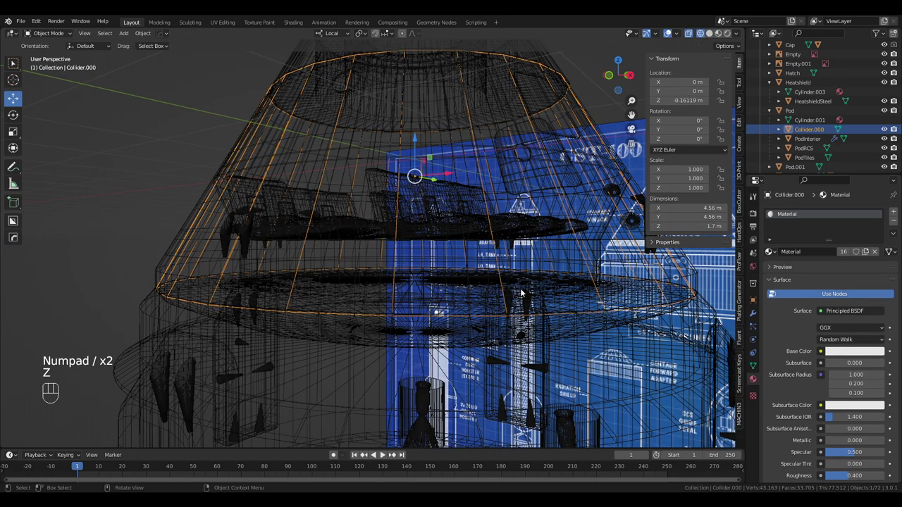
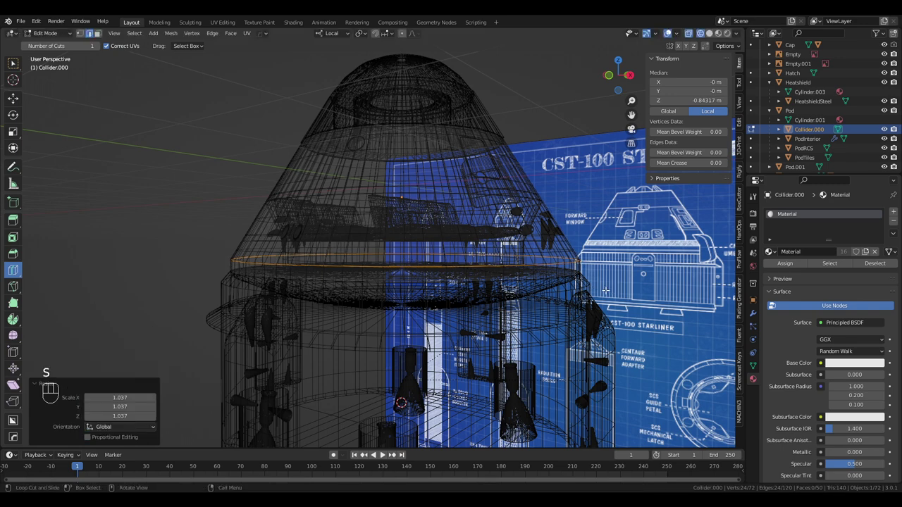
key("z")
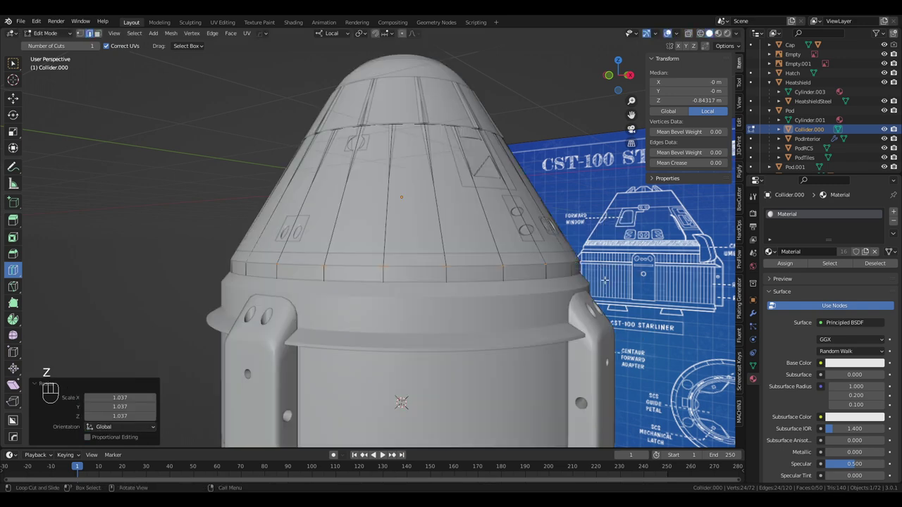
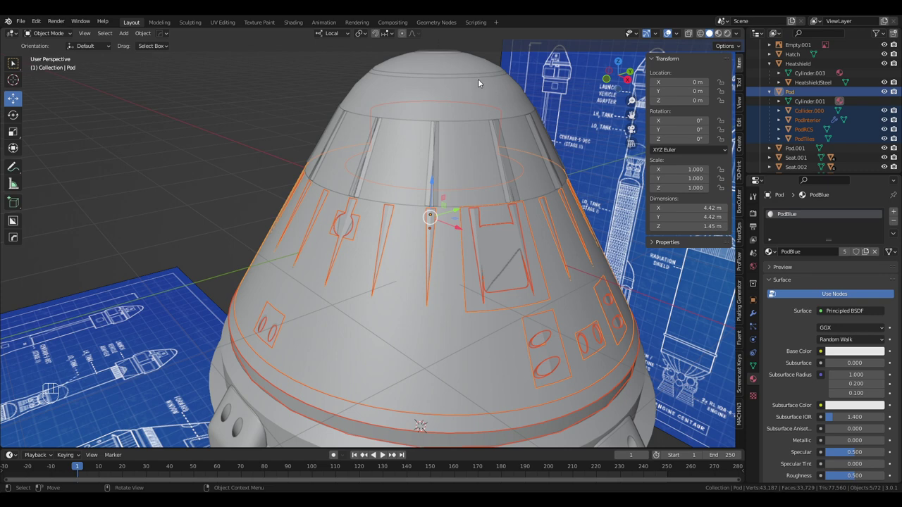
key("KP_Divide")
Size a cylinder to the pod's top ring, apply its scale and parent it to Pod as Collider.001
left_click_drag(301, 164, 316, 146)
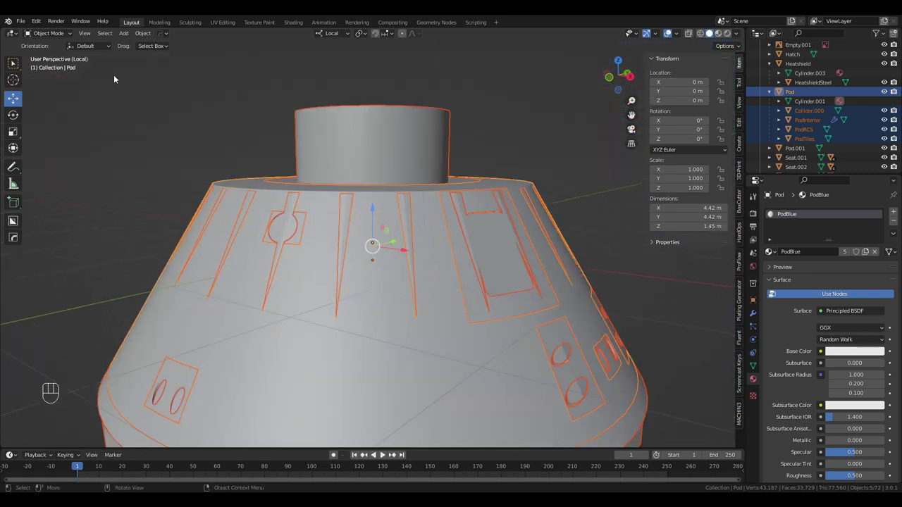
left_click_drag(132, 35, 231, 104)
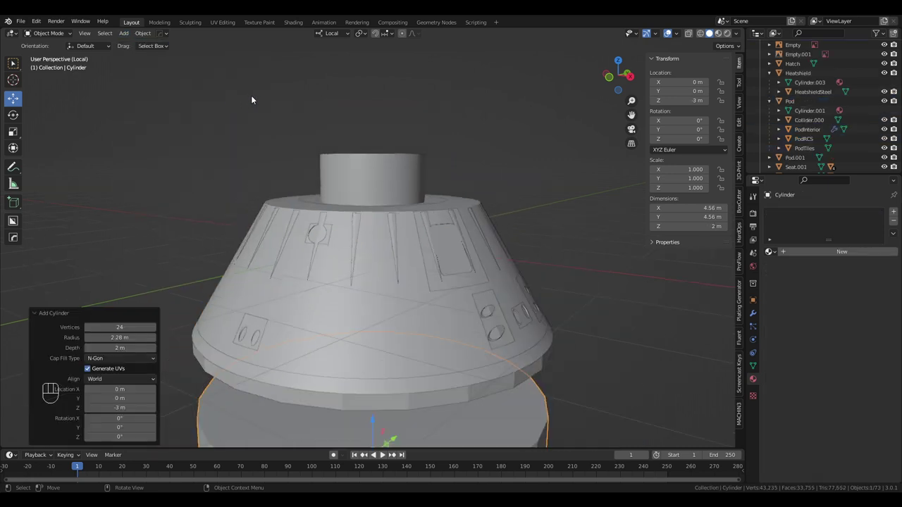
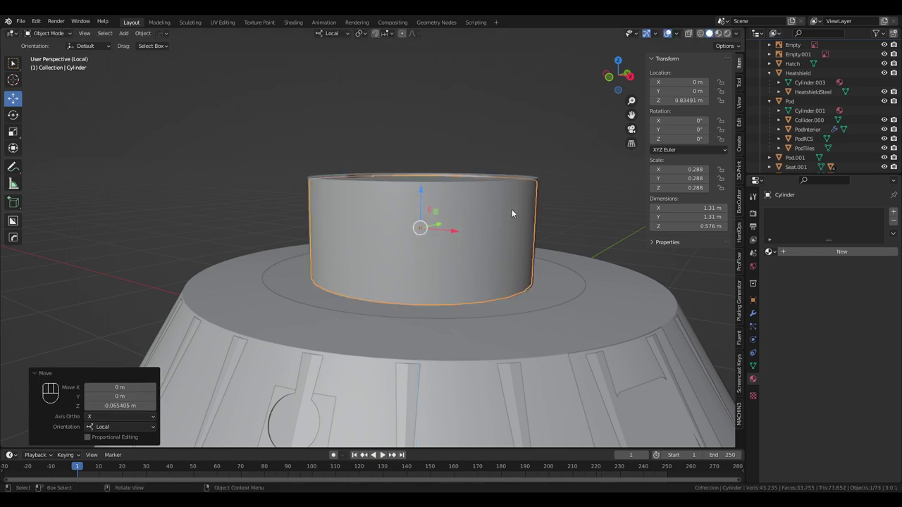
key("s")
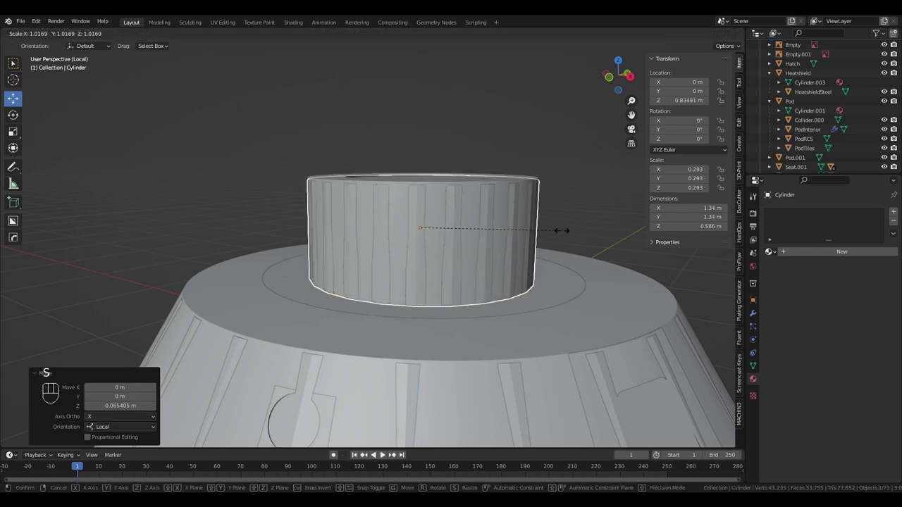
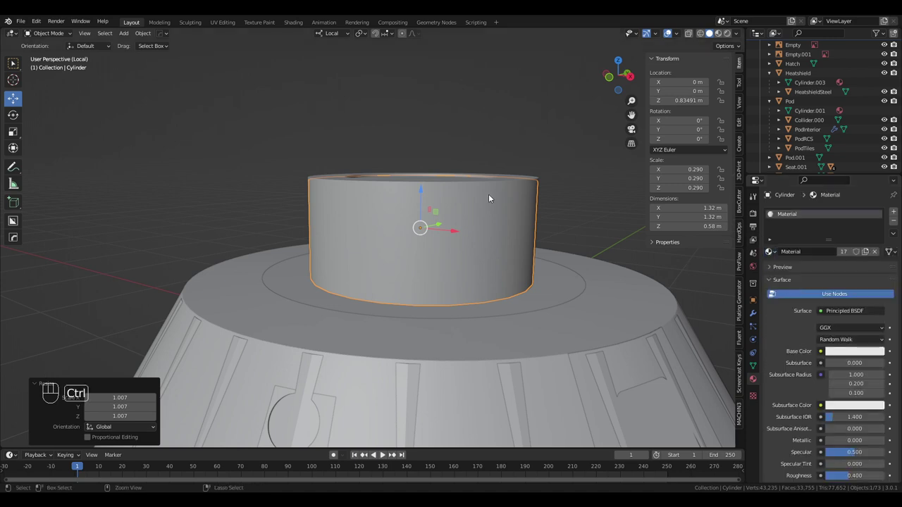
key("ctrl+a")
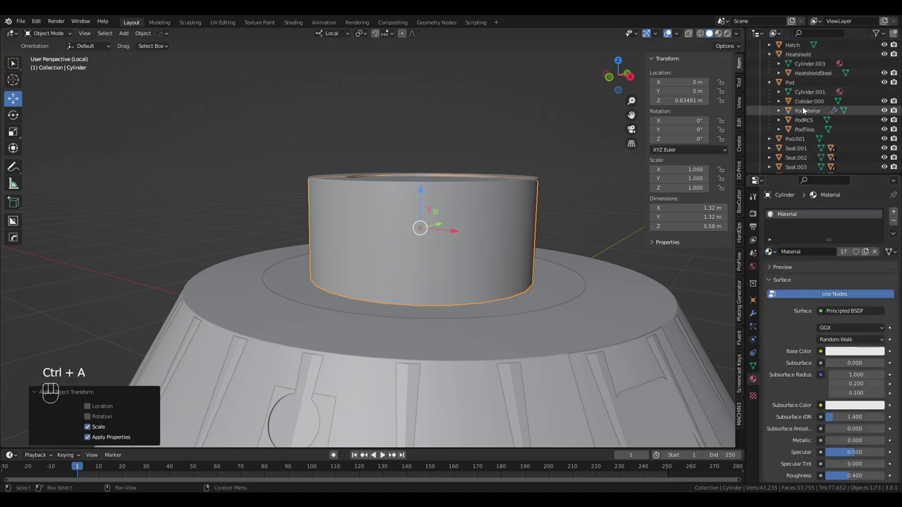
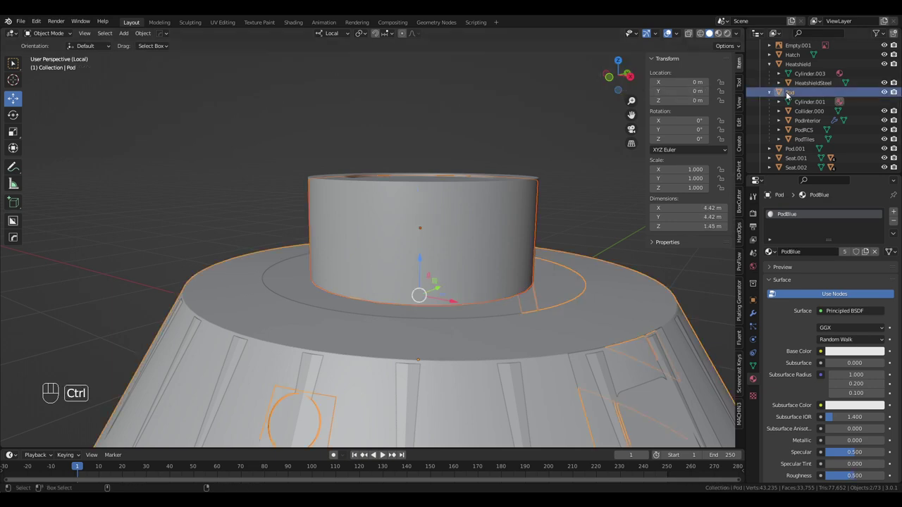
key("ctrl+p")
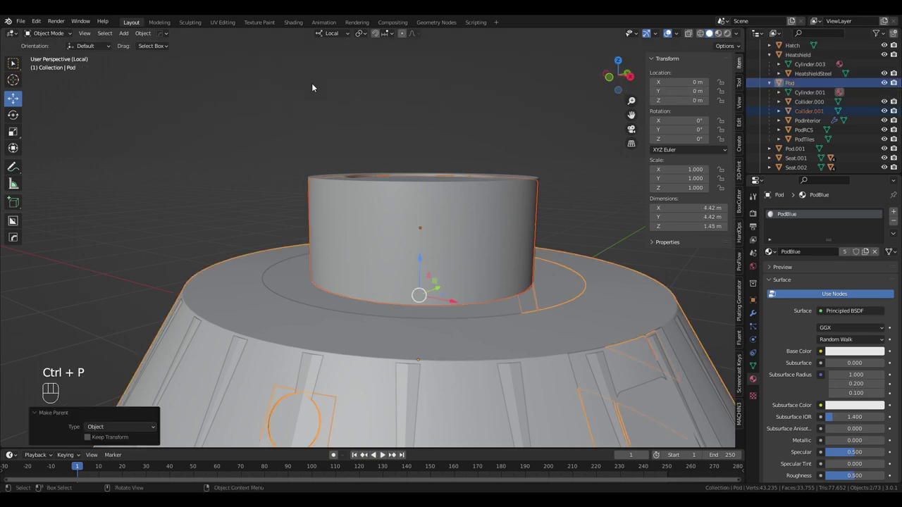
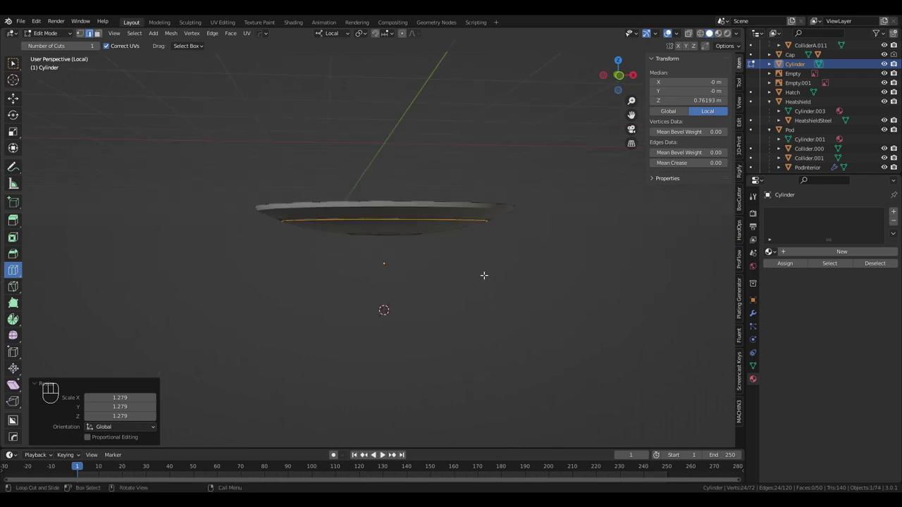
Check the heat-shield disc in wireframe and return to solid shading
key("z")
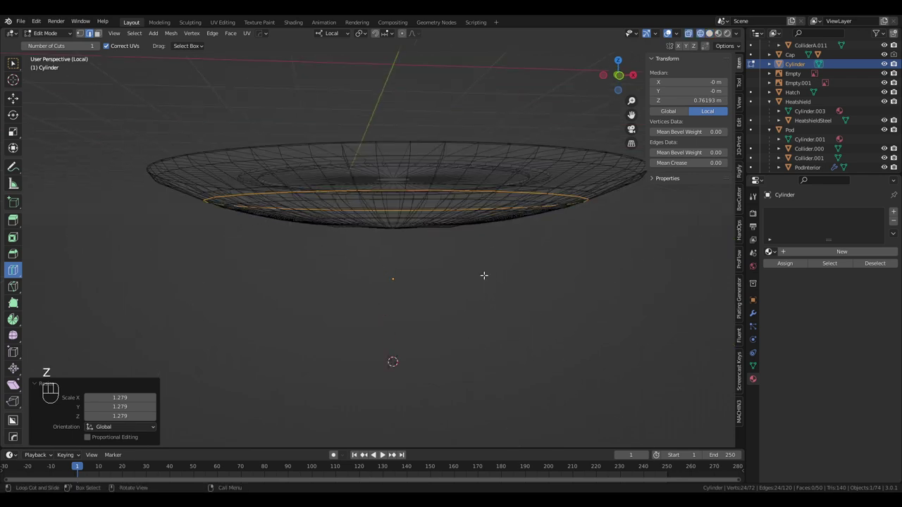
key("z")
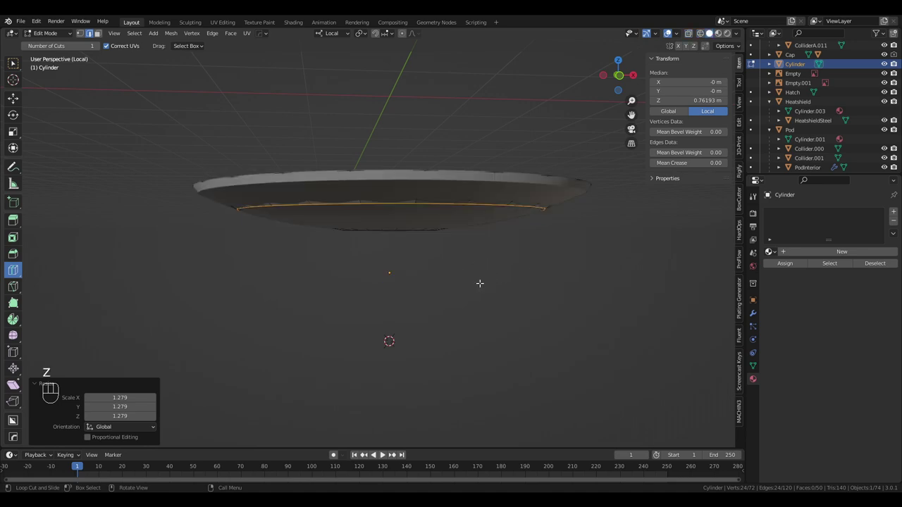
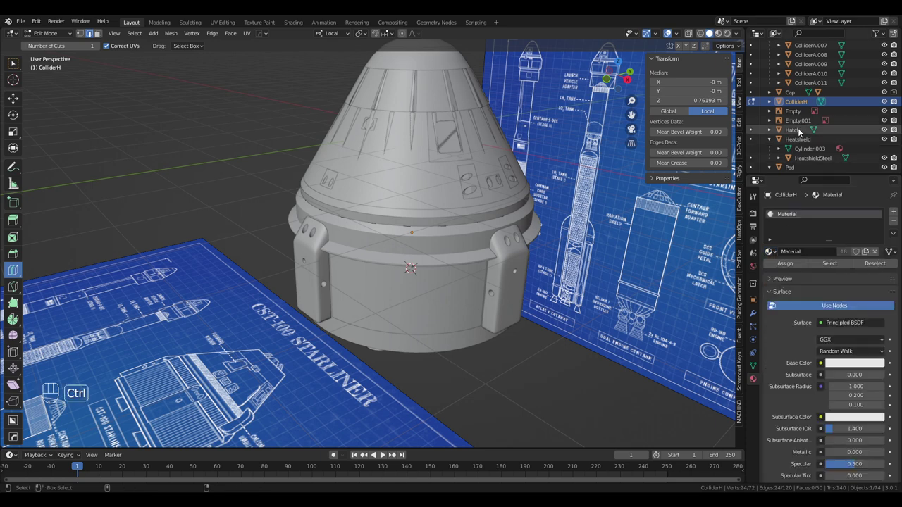
Parent ColliderH to the Heatshield object
key("ctrl+p")
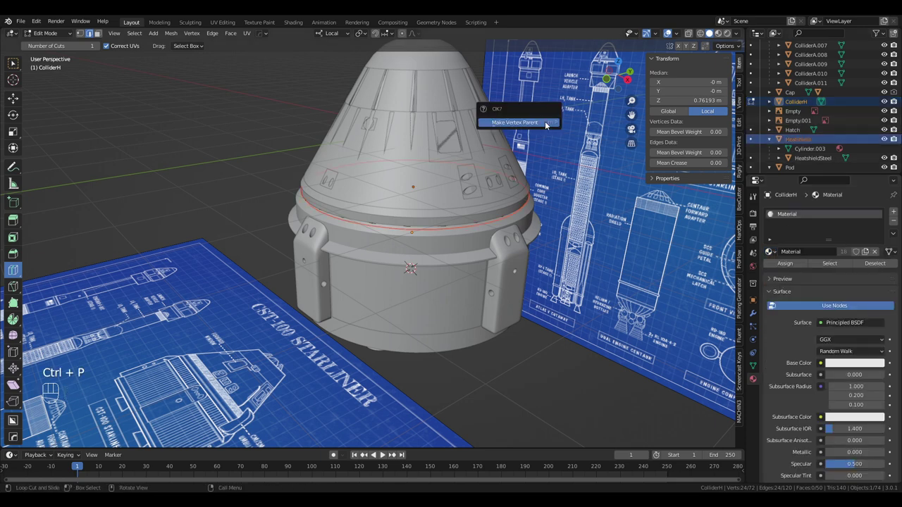
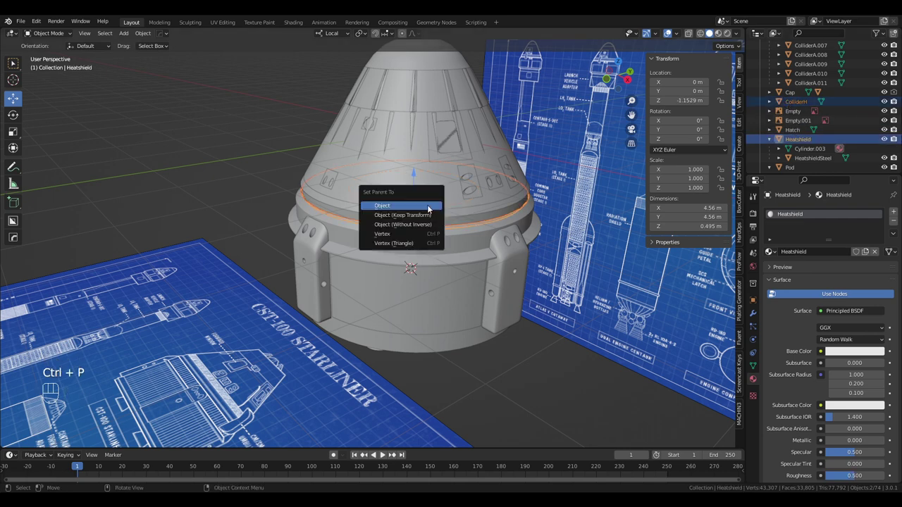
left_click(800, 121)
Orbit around the capsule and zoom in to inspect the service module side
left_click_drag(477, 237, 386, 247)
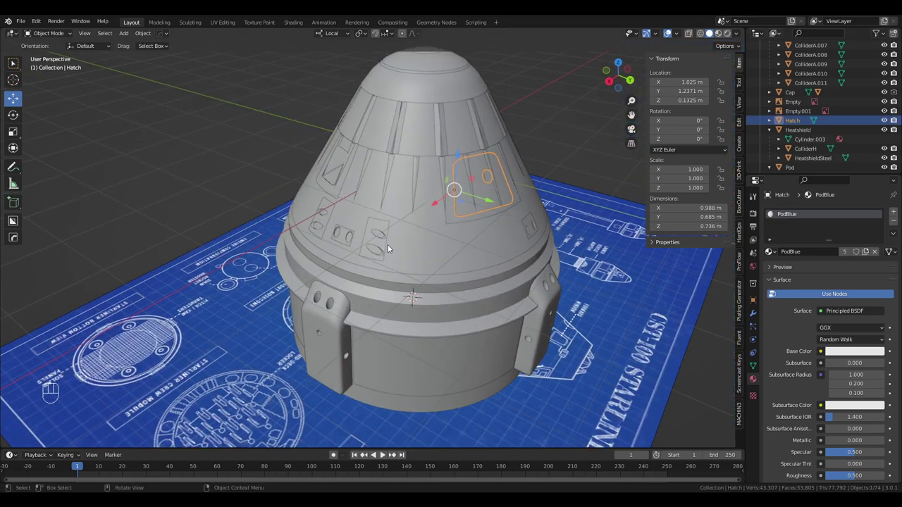
left_click_drag(531, 145, 503, 153)
left_click_drag(403, 230, 441, 234)
left_click_drag(417, 251, 480, 216)
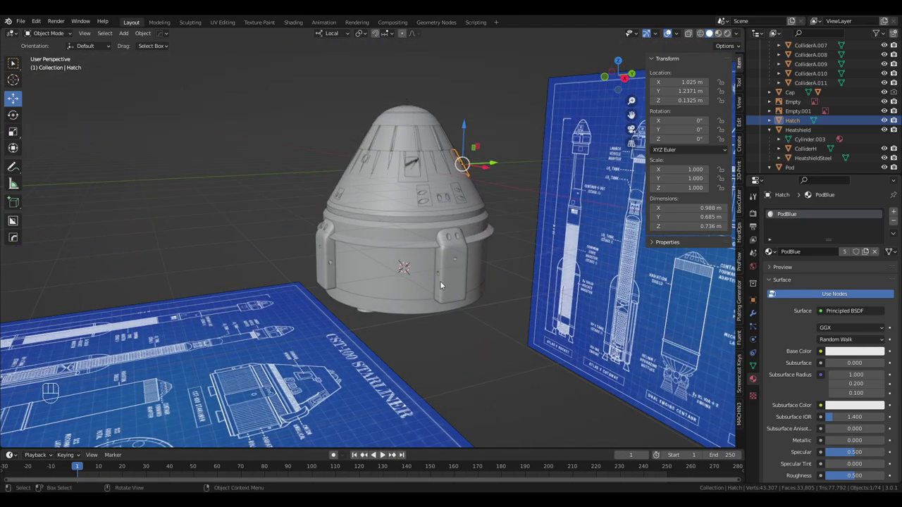
left_click_drag(455, 272, 509, 238)
left_click_drag(504, 238, 415, 260)
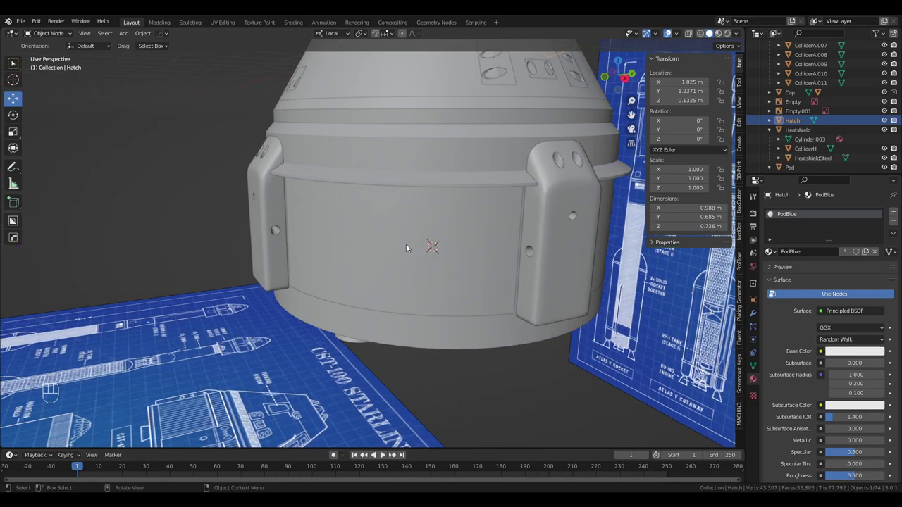
left_click_drag(407, 242, 418, 246)
left_click_drag(346, 236, 364, 167)
left_click_drag(365, 168, 323, 224)
View the service module from above and the blueprint side, then select the SM object
left_click_drag(323, 227, 318, 241)
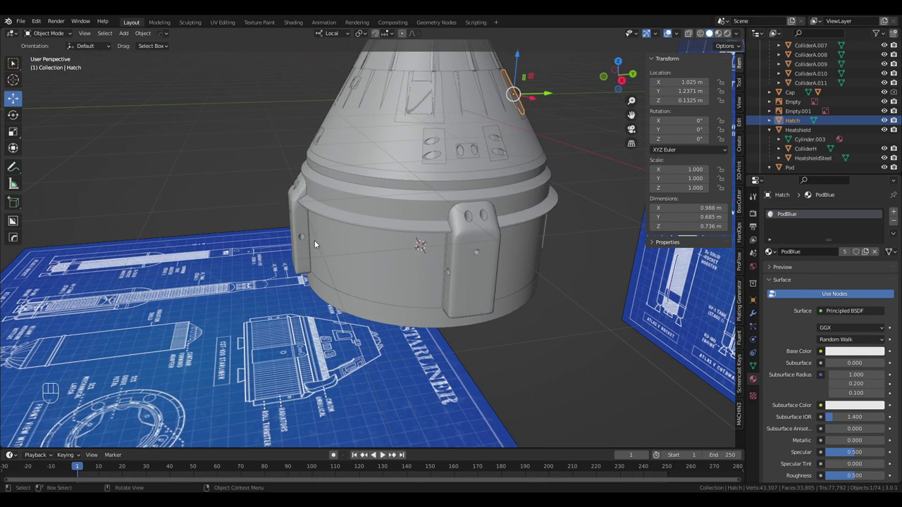
left_click_drag(317, 239, 305, 219)
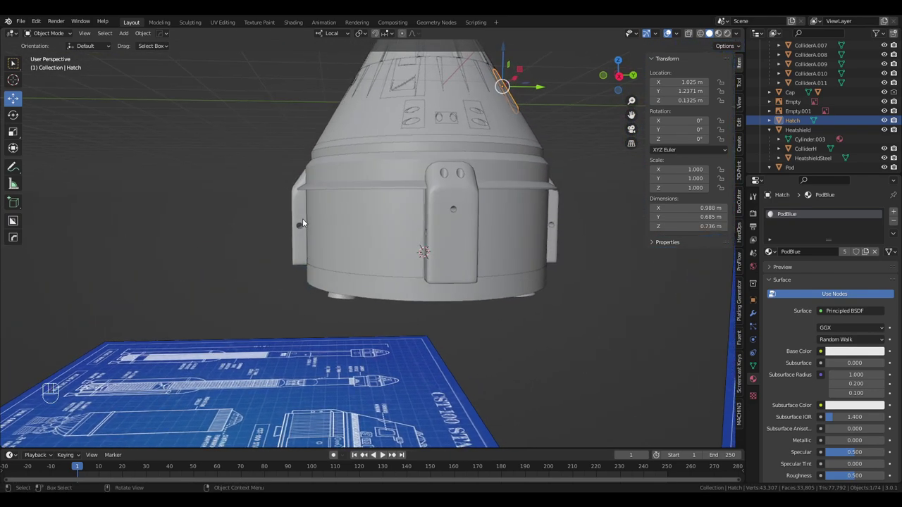
left_click_drag(312, 223, 352, 246)
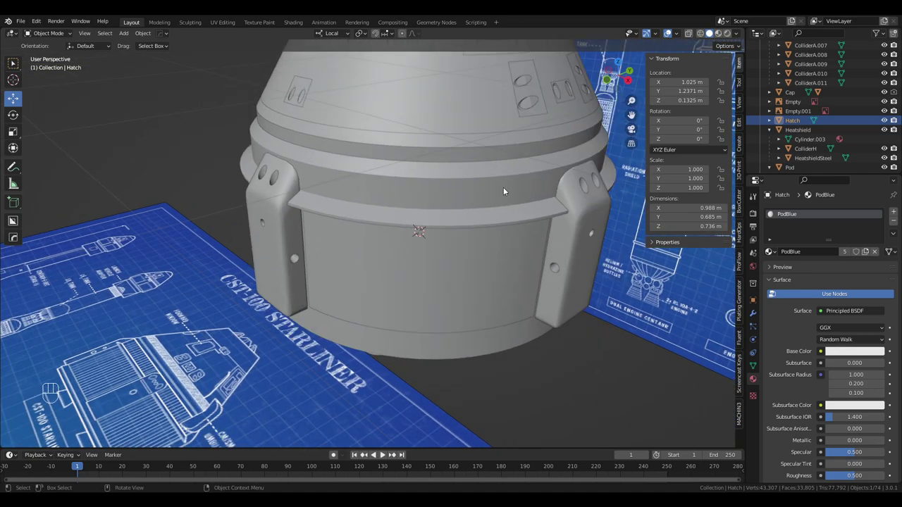
left_click_drag(469, 153, 483, 174)
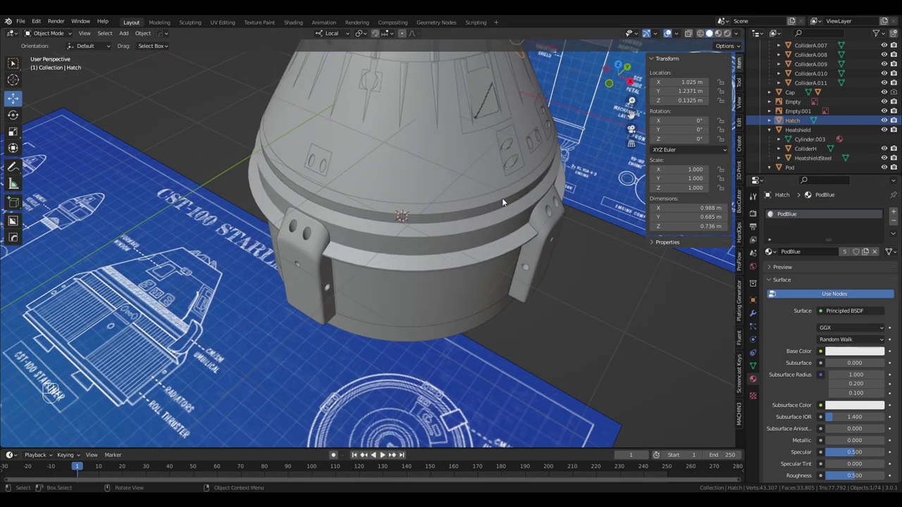
middle_click(496, 233)
left_click_drag(429, 205, 436, 181)
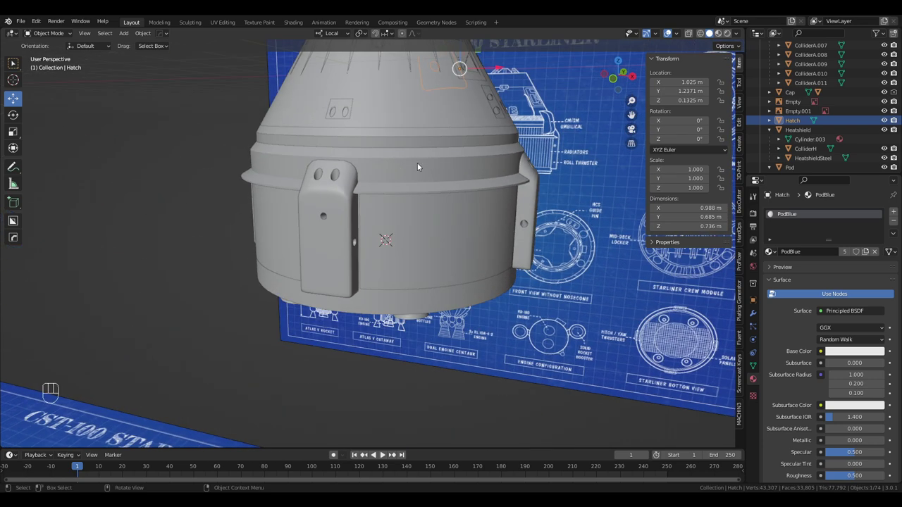
left_click_drag(468, 167, 446, 187)
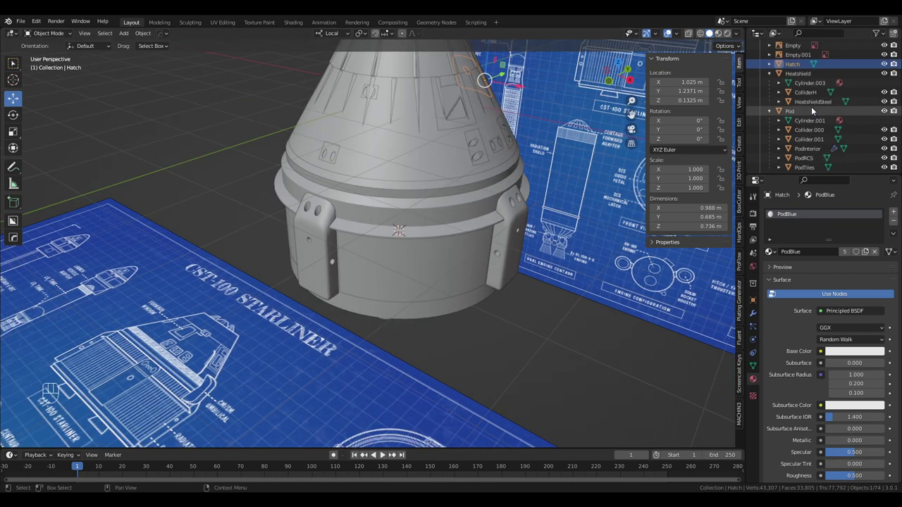
double_click(796, 143)
Isolate the service module in local view and orbit around its ring, top plate and side bracket
key("KP_Divide")
left_click_drag(462, 185, 433, 174)
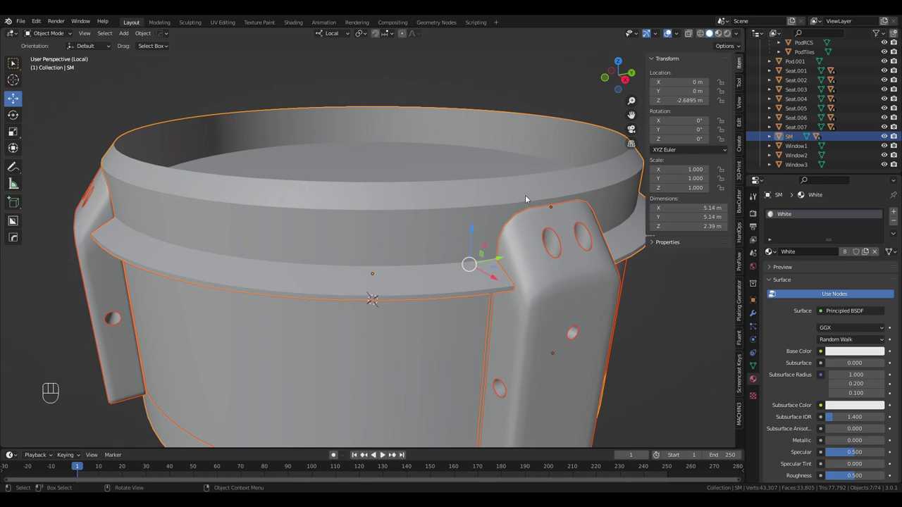
left_click_drag(530, 199, 515, 218)
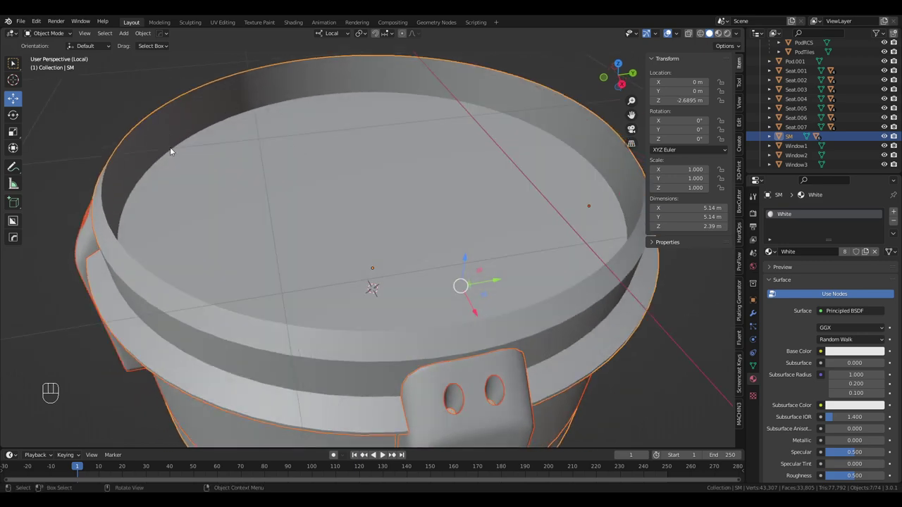
left_click_drag(489, 224, 533, 202)
left_click_drag(451, 214, 531, 194)
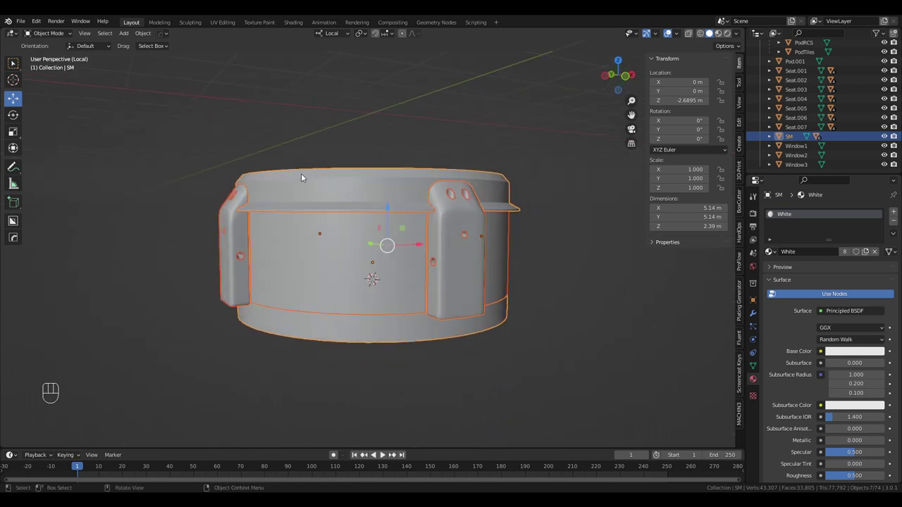
left_click_drag(495, 177, 457, 186)
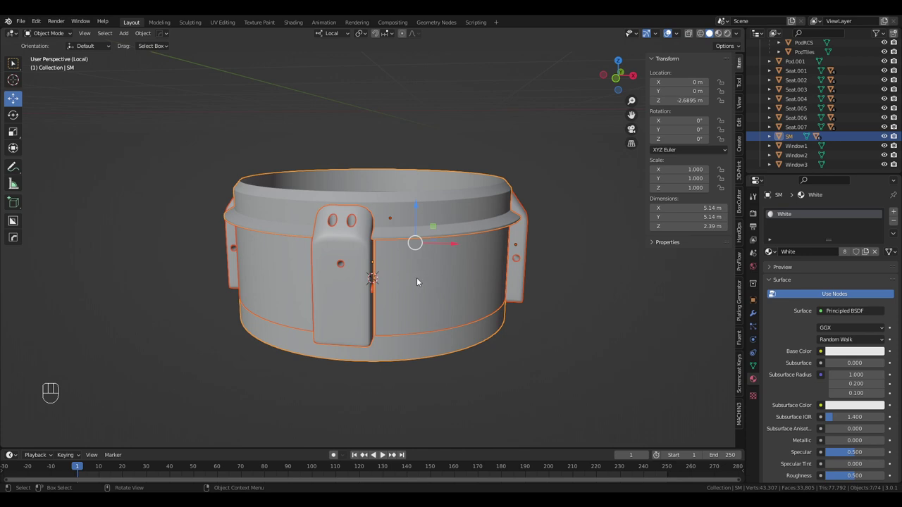
left_click_drag(417, 281, 411, 315)
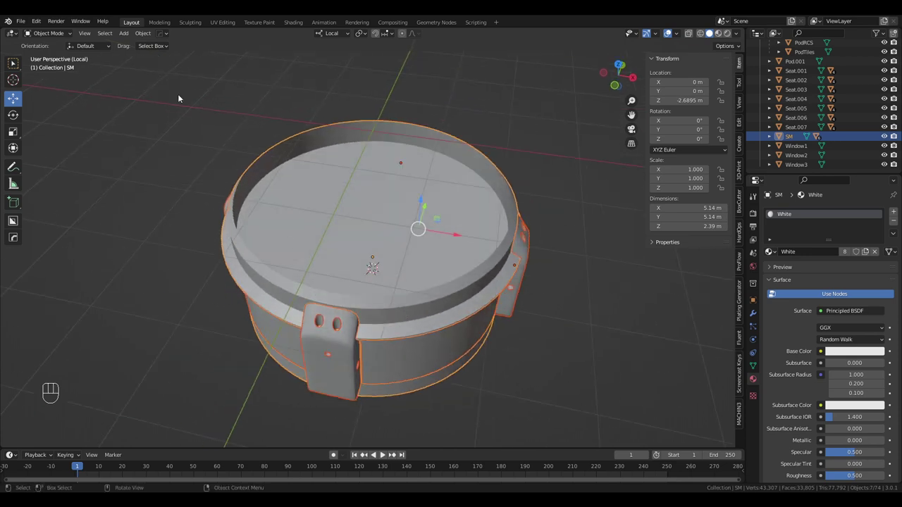
left_click_drag(130, 36, 373, 95)
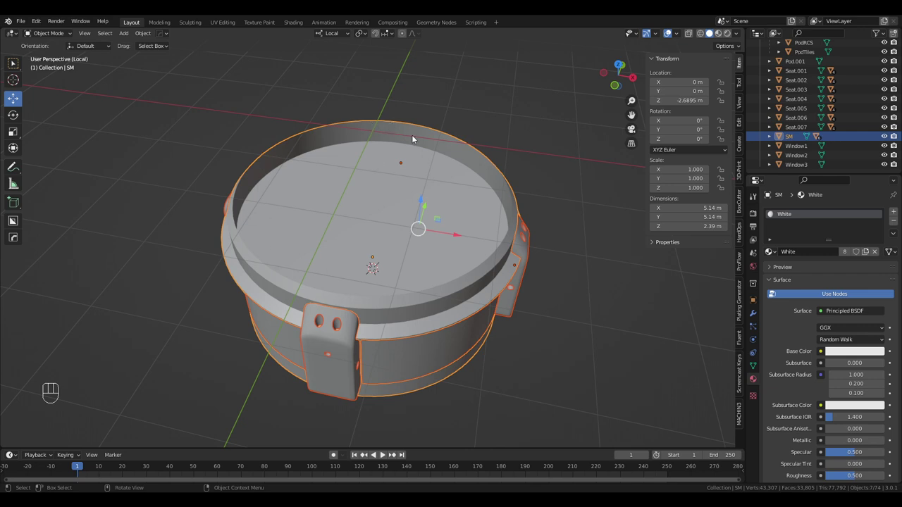
left_click_drag(461, 152, 493, 131)
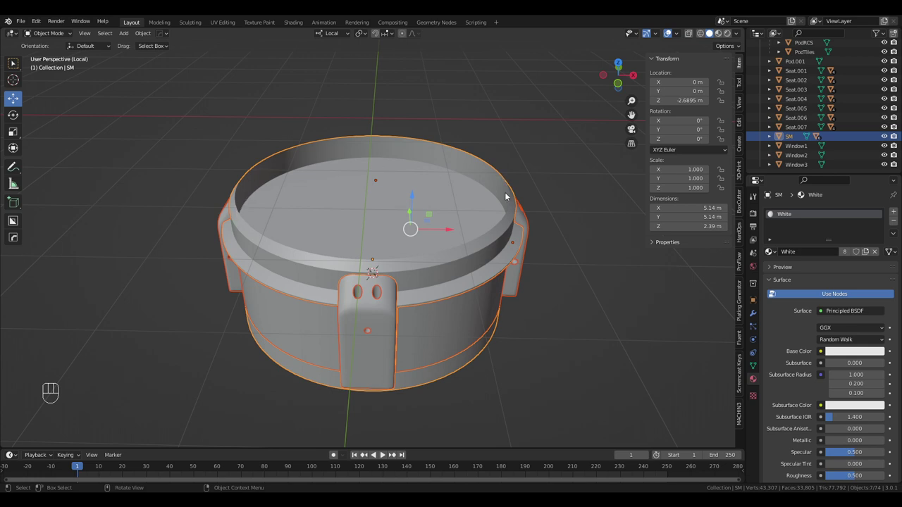
left_click_drag(500, 257, 527, 223)
left_click_drag(399, 191, 390, 206)
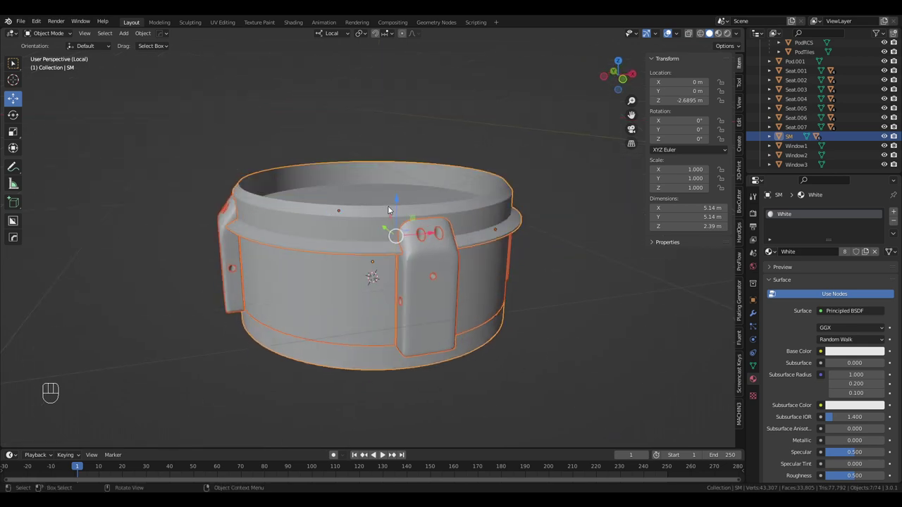
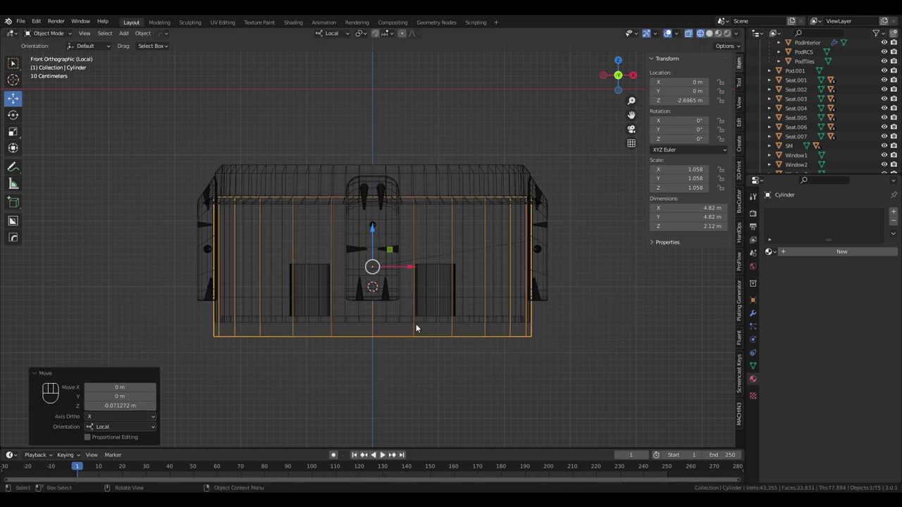
Raise the cylinder's bottom vertex ring in Edit Mode so ColliderS is 1.79 m tall
key("Tab")
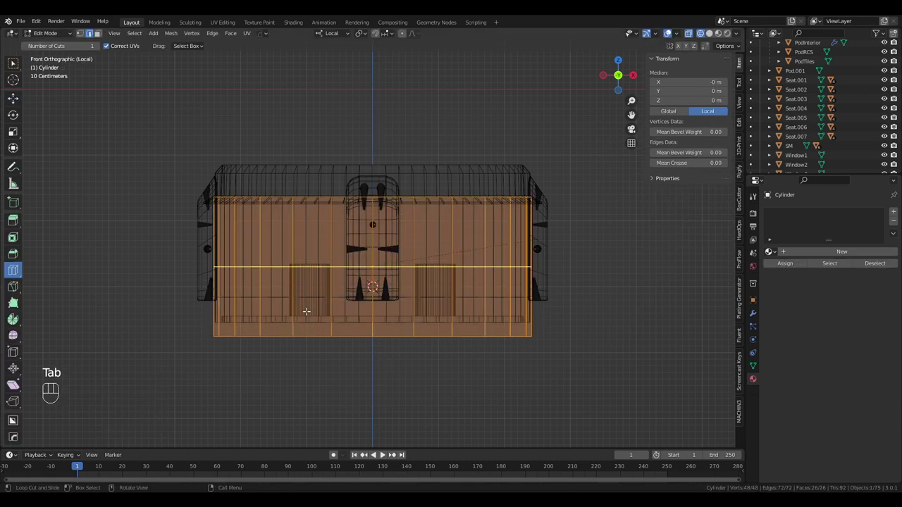
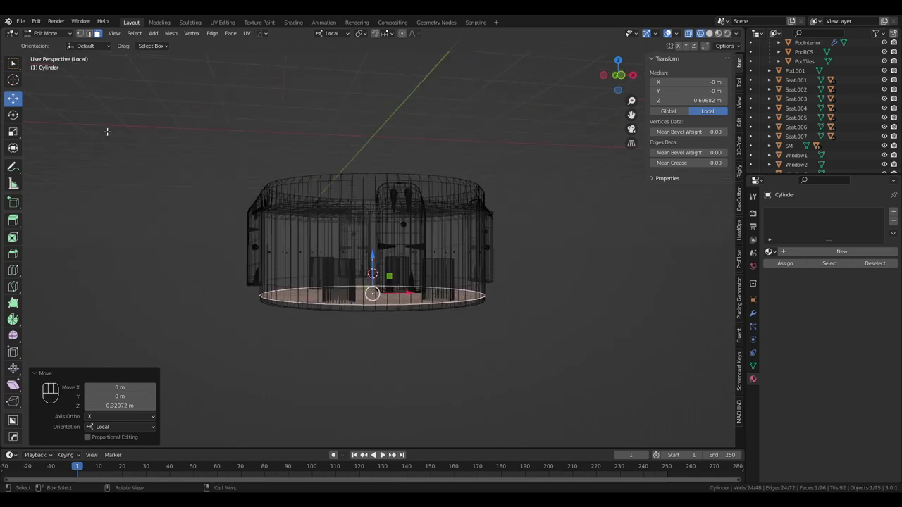
key("Tab")
left_click_drag(419, 181, 419, 206)
key("z")
left_click_drag(421, 241, 410, 206)
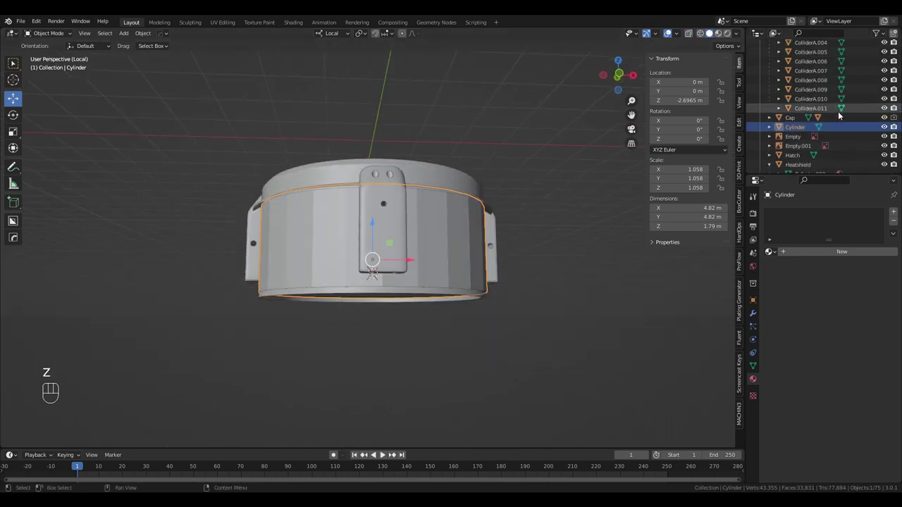
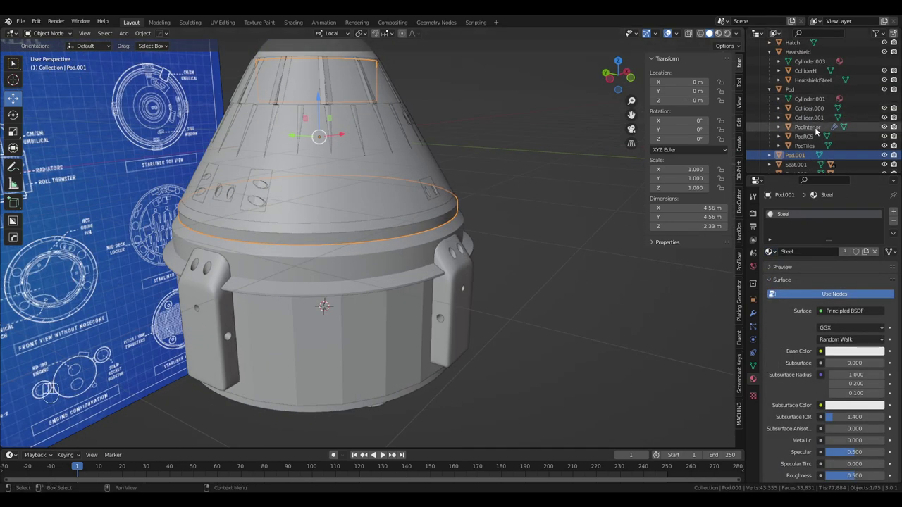
Select Pod.001, Pod and Seat.001 in the Outliner, parenting with Ctrl+P
left_click(795, 92)
key("ctrl+p")
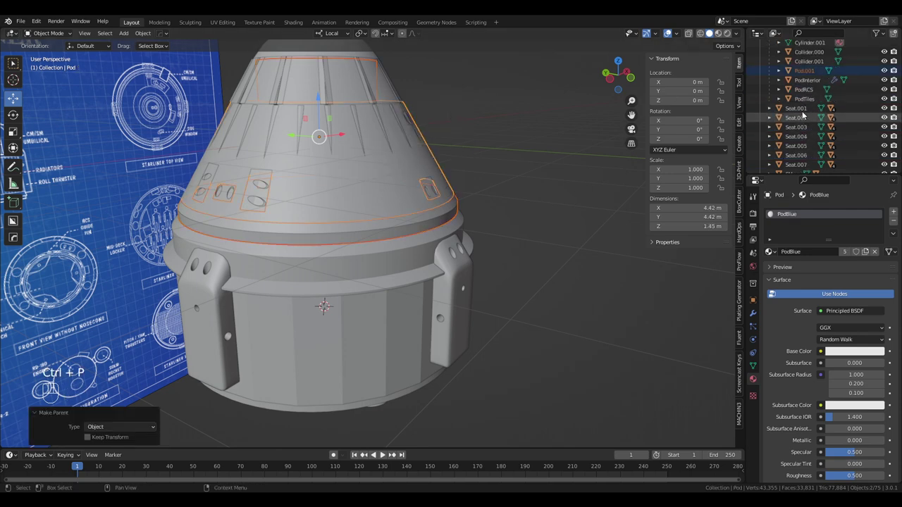
left_click(805, 113)
left_click(802, 170)
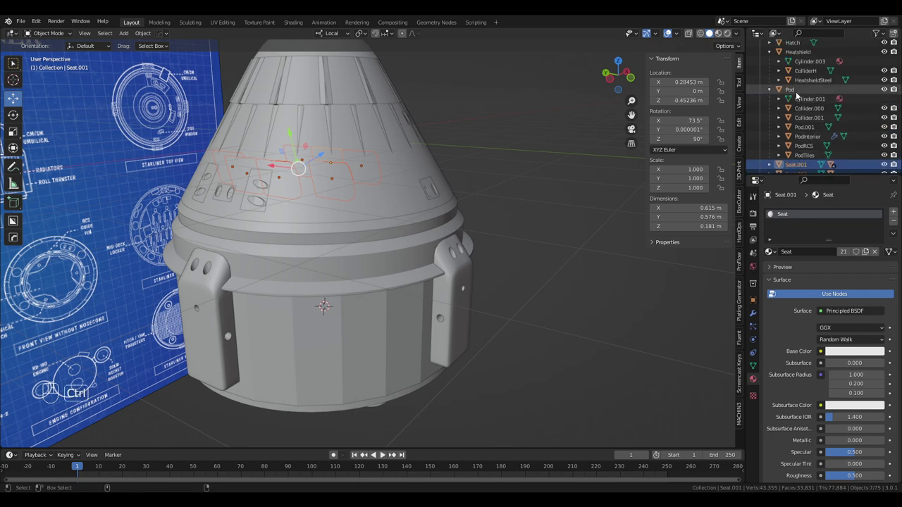
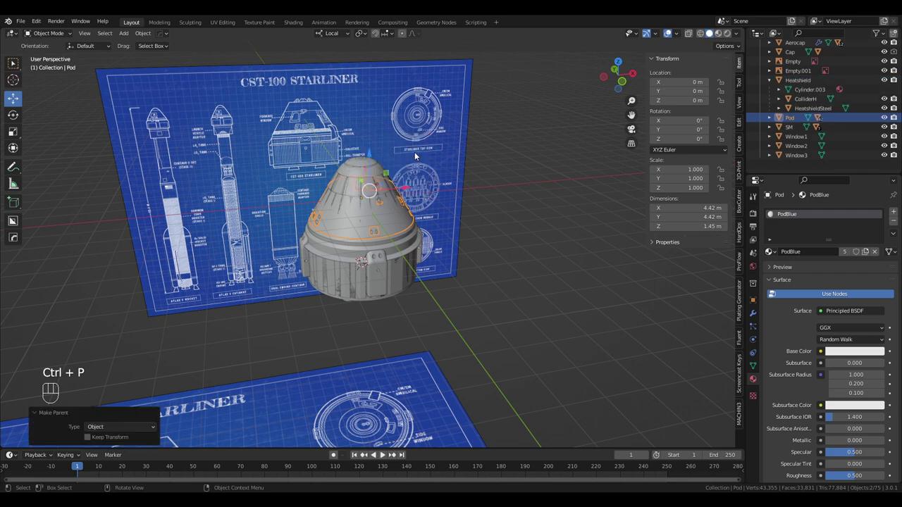
Collapse the Pod hierarchy and select Cap and SM among the capsule parts in the Outliner
left_click_drag(798, 145, 810, 174)
left_click(807, 171)
left_click(792, 128)
key("ctrl+p")
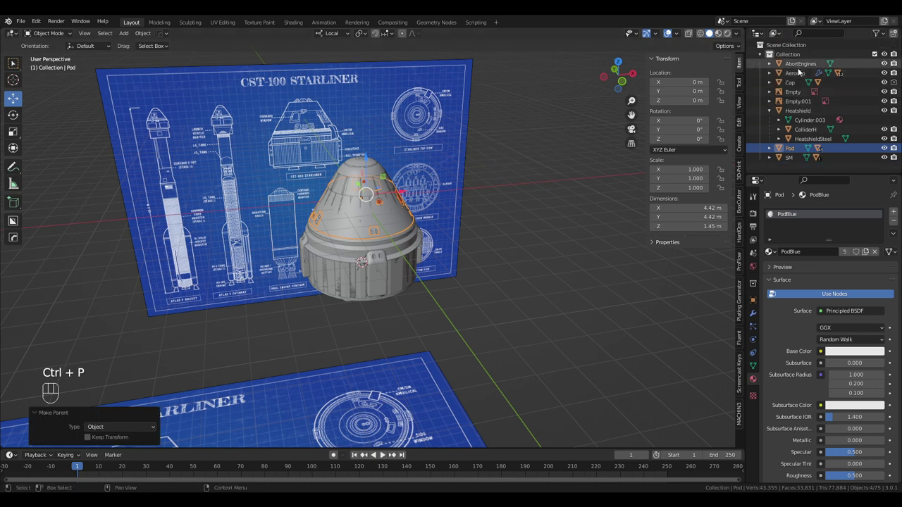
left_click_drag(802, 68, 801, 78)
left_click(795, 85)
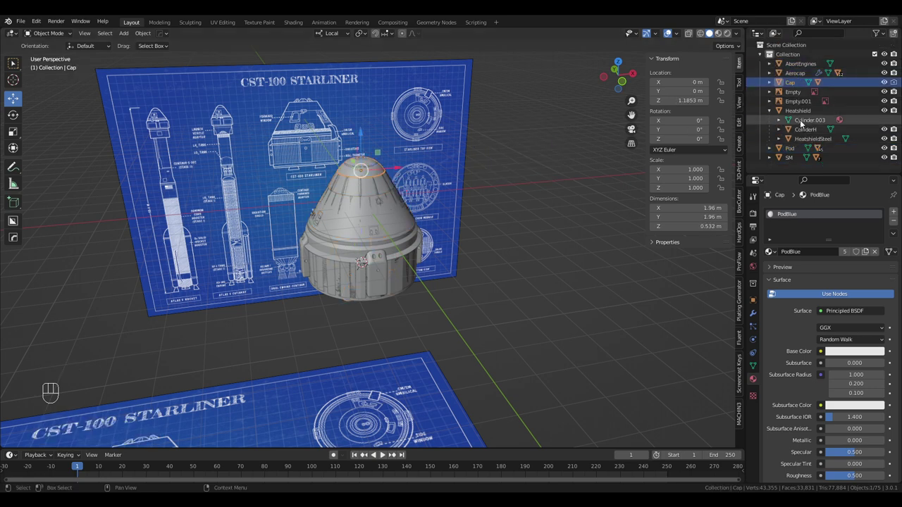
left_click(804, 112)
left_click(792, 147)
left_click(792, 161)
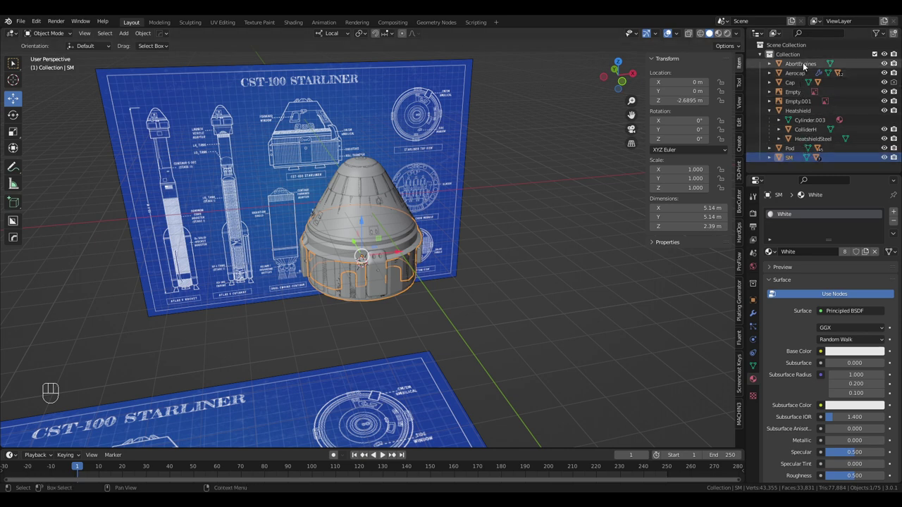
Orbit under the capsule, selecting Aerocap and AbortEngines, to view the nozzles in the module's base
left_click_drag(807, 66, 412, 252)
left_click_drag(412, 252, 491, 191)
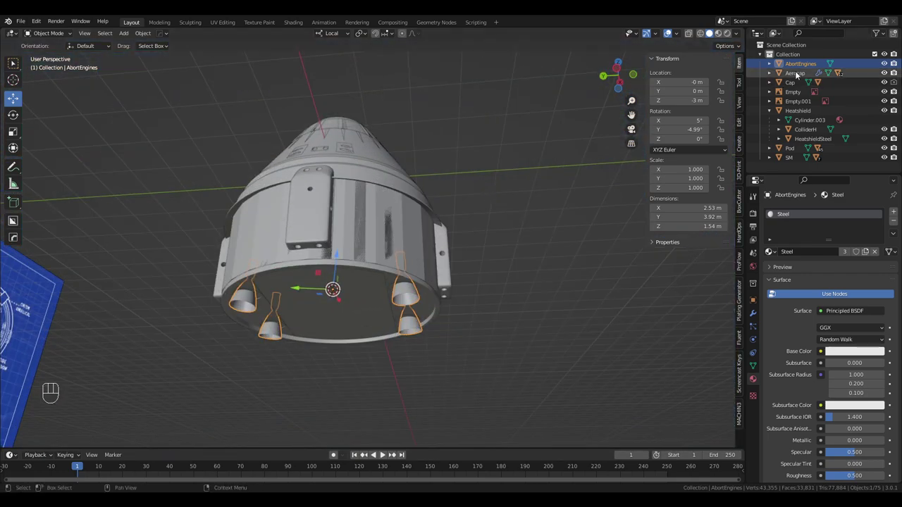
left_click_drag(794, 152, 789, 163)
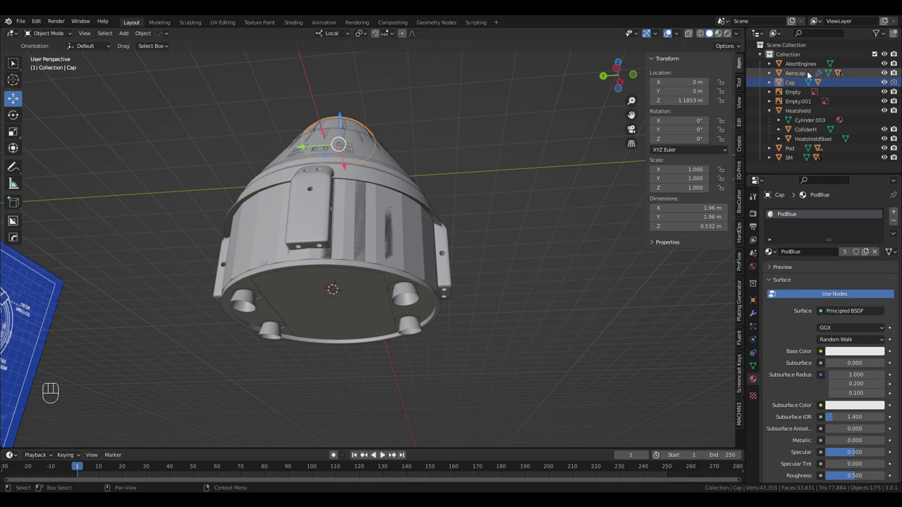
left_click(807, 71)
left_click_drag(483, 164, 493, 194)
middle_click(492, 192)
left_click_drag(448, 215, 480, 150)
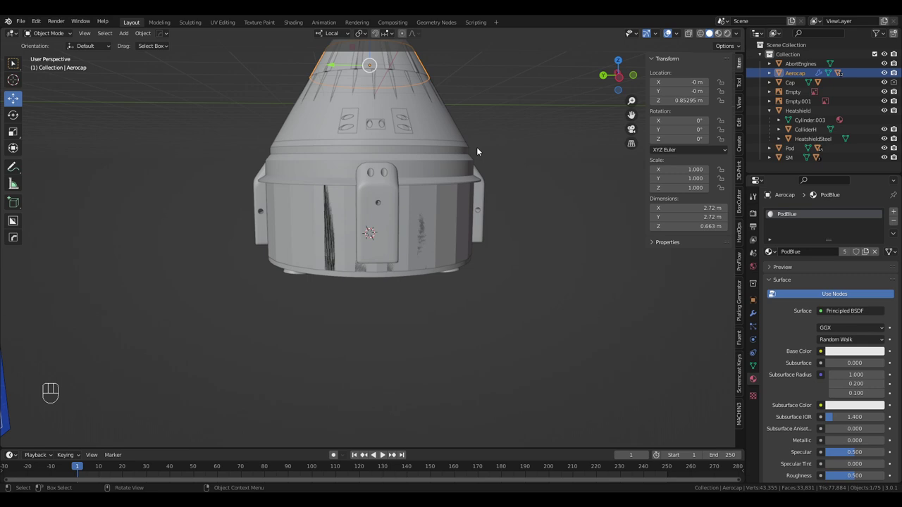
left_click_drag(458, 195, 464, 148)
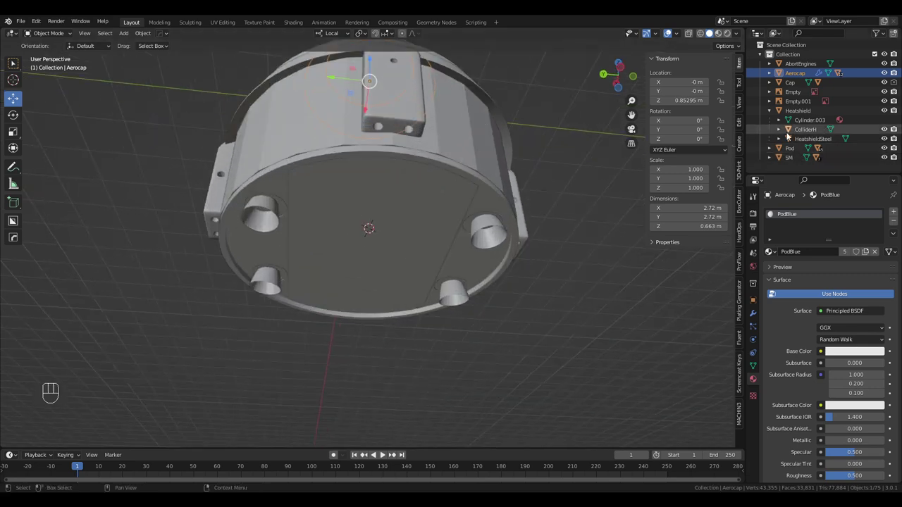
left_click(800, 66)
left_click_drag(484, 201, 493, 188)
left_click_drag(488, 190, 473, 216)
middle_click(493, 221)
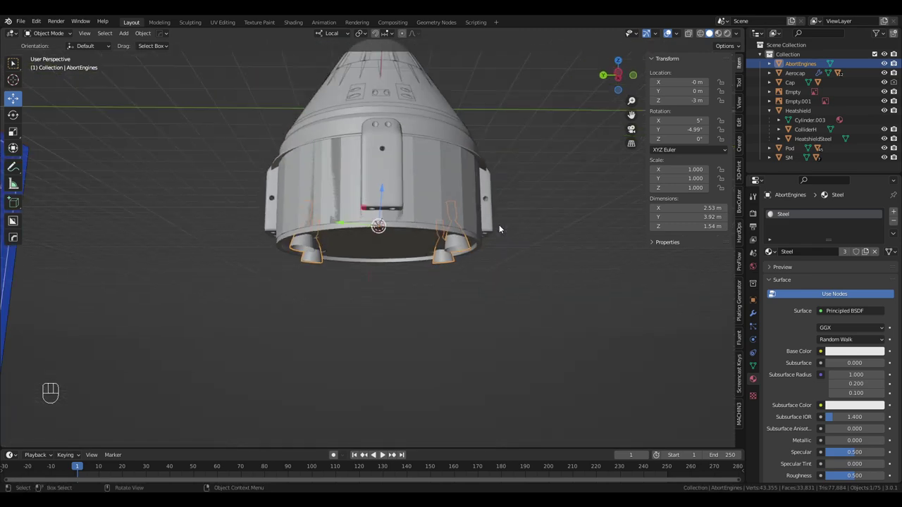
left_click_drag(491, 220, 495, 181)
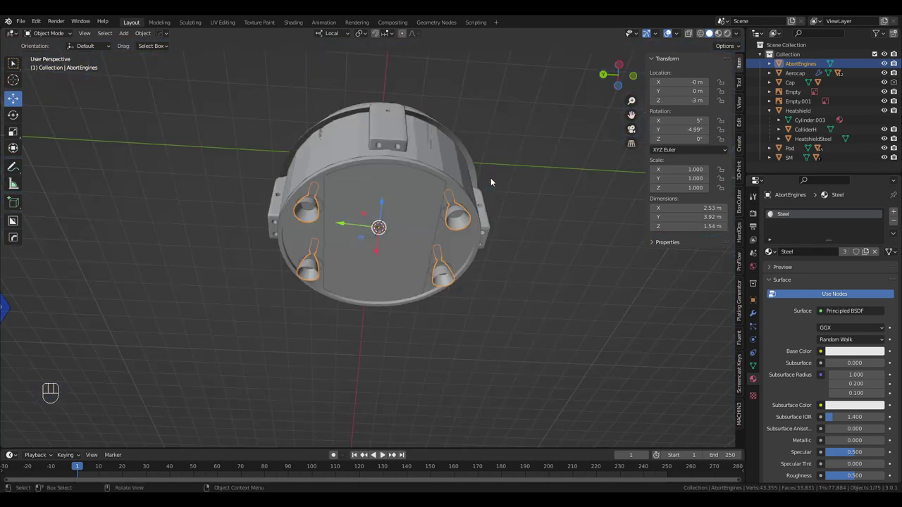
left_click_drag(417, 167, 418, 178)
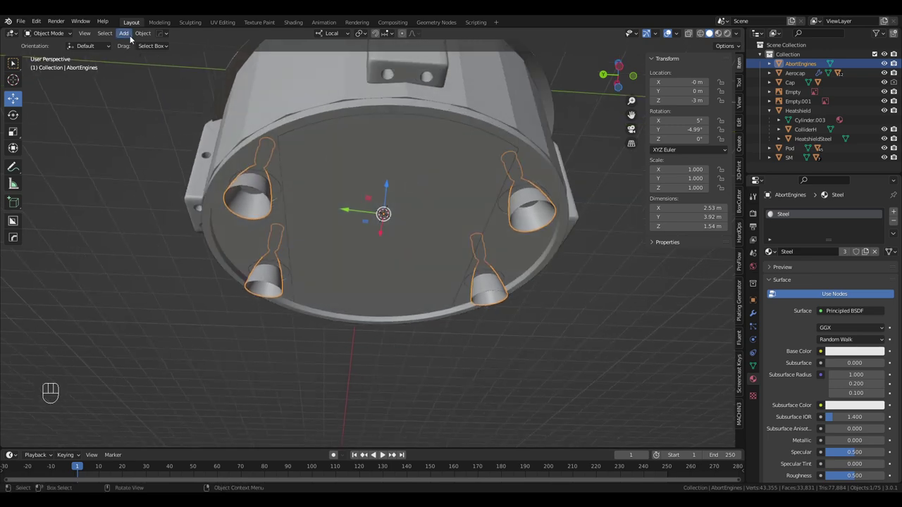
Add a 0.6 × 1 m cylinder over one abort nozzle at the service module's base and check it from around
left_click_drag(133, 36, 226, 97)
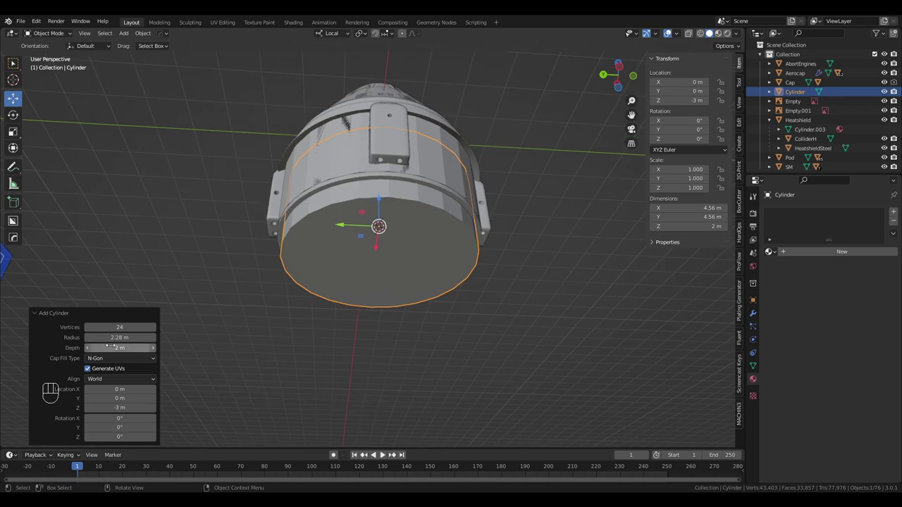
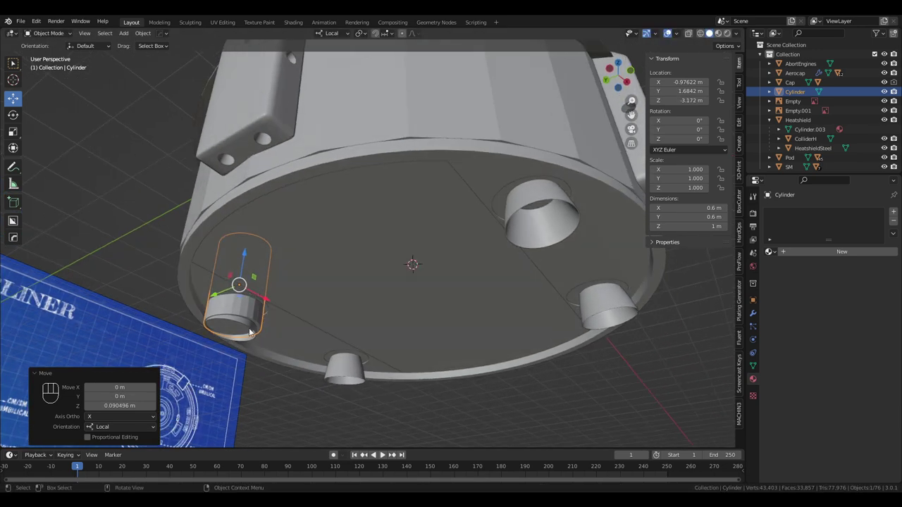
left_click_drag(260, 327, 242, 347)
left_click_drag(301, 312, 361, 268)
left_click_drag(358, 265, 410, 252)
left_click_drag(371, 161, 341, 198)
left_click_drag(381, 262, 291, 255)
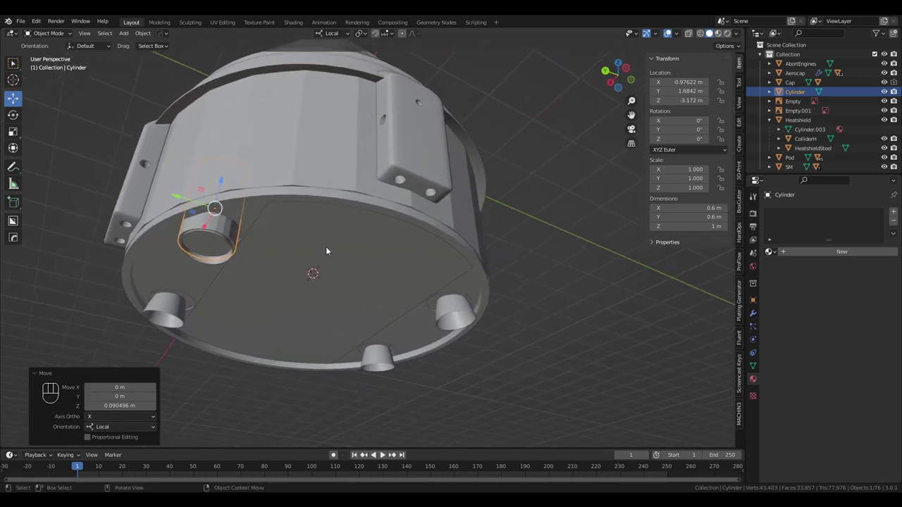
left_click_drag(341, 256, 324, 264)
middle_click(327, 264)
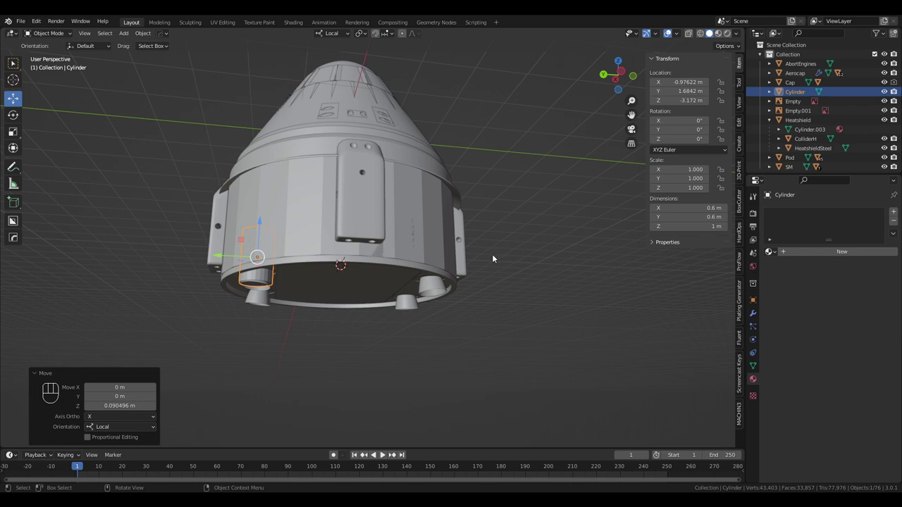
left_click_drag(460, 253, 450, 217)
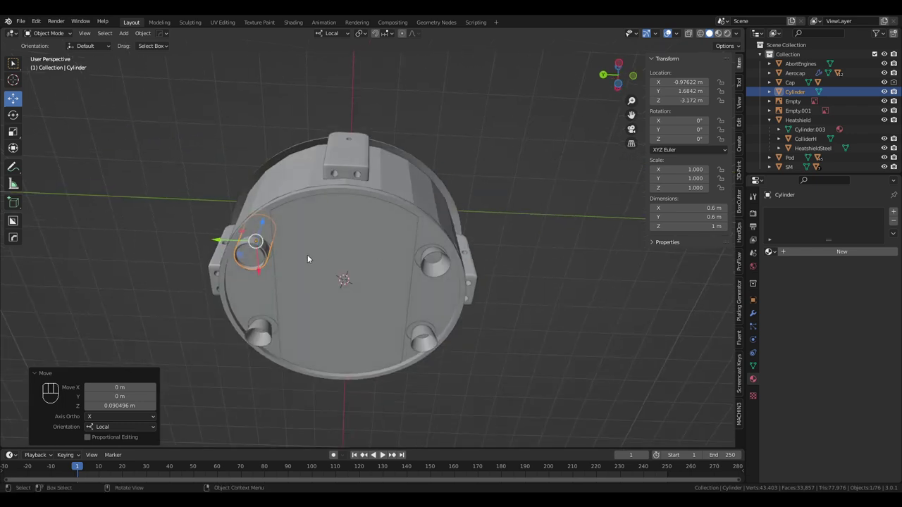
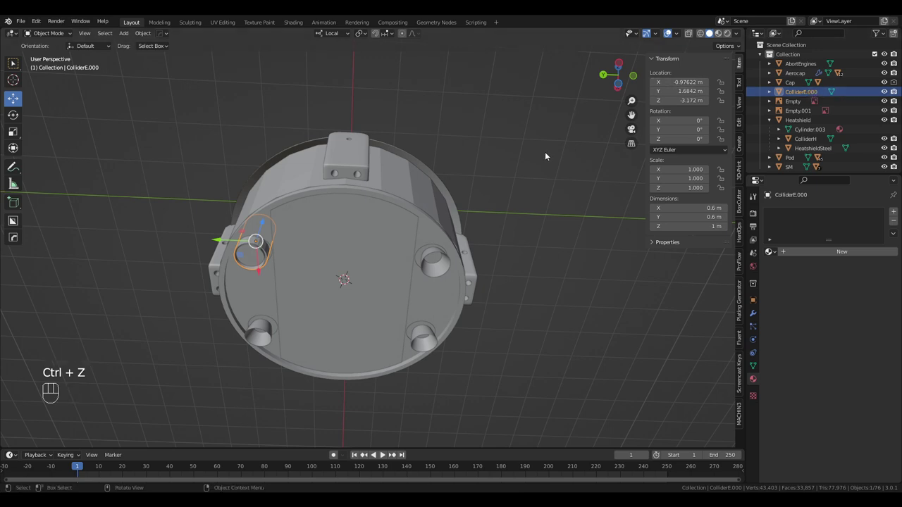
Duplicate the collider to ColliderE.000–.003 over every nozzle and parent them under AbortEngines
key("shift+d")
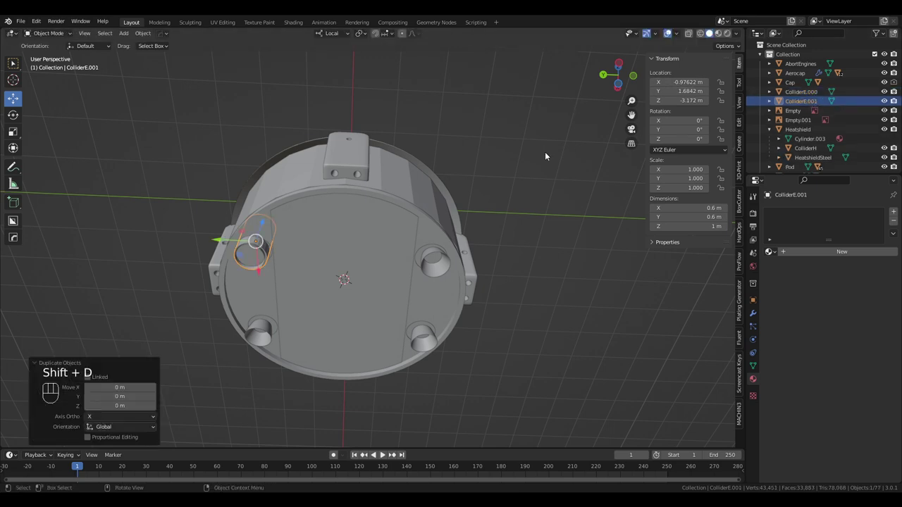
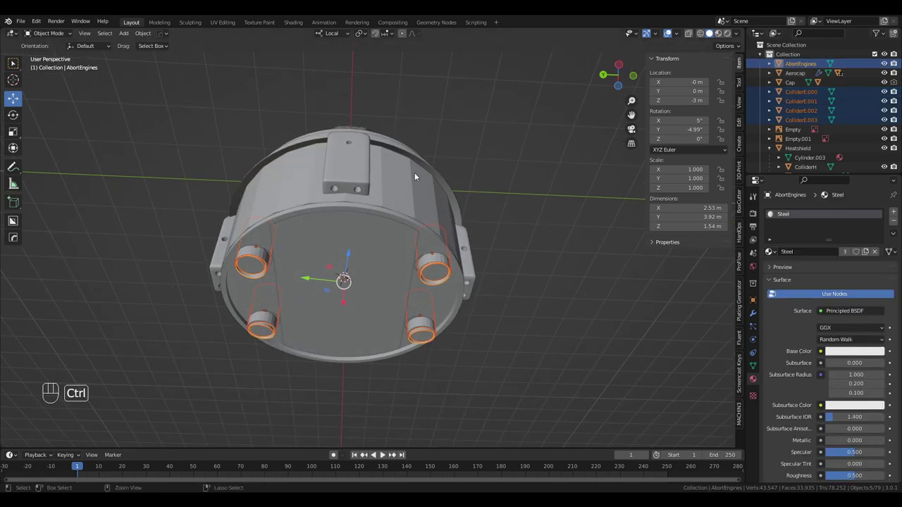
key("ctrl+p")
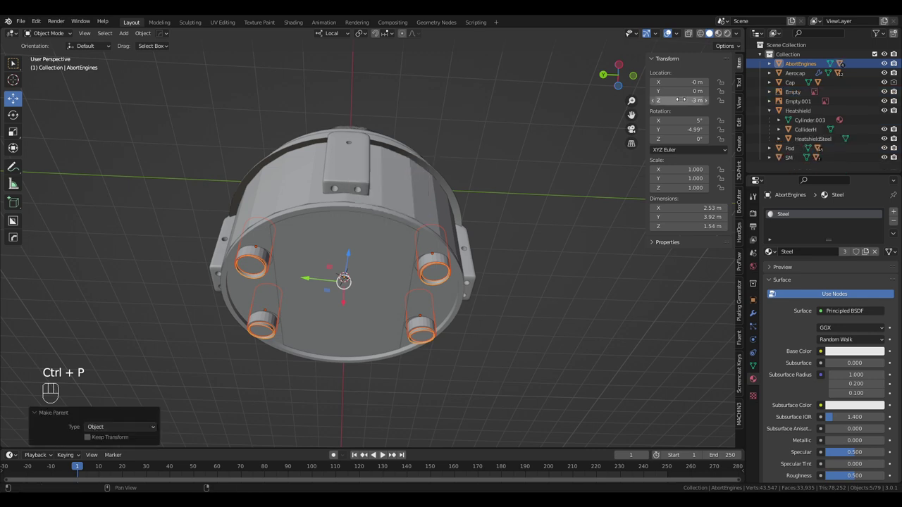
left_click(800, 62)
left_click(805, 77)
left_click(798, 84)
left_click(807, 115)
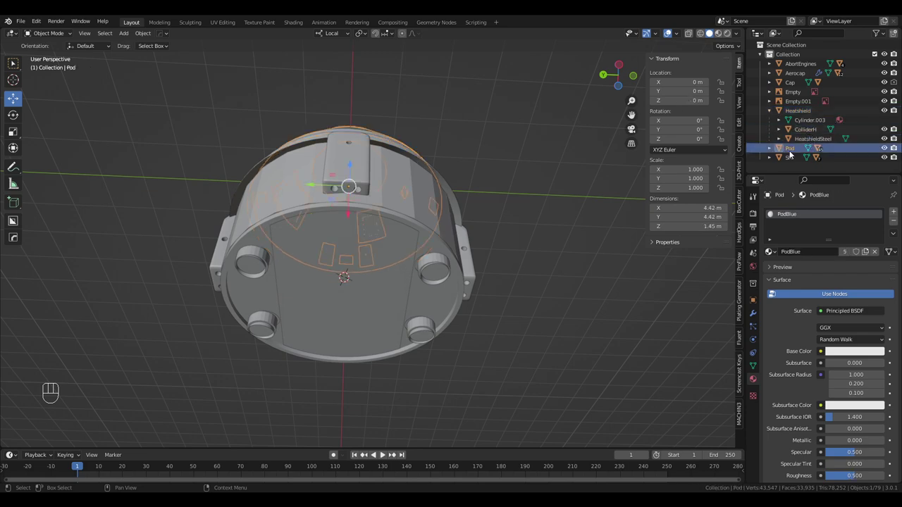
Select the SM service module and orbit closely around its sides
left_click(792, 161)
left_click_drag(437, 154, 465, 223)
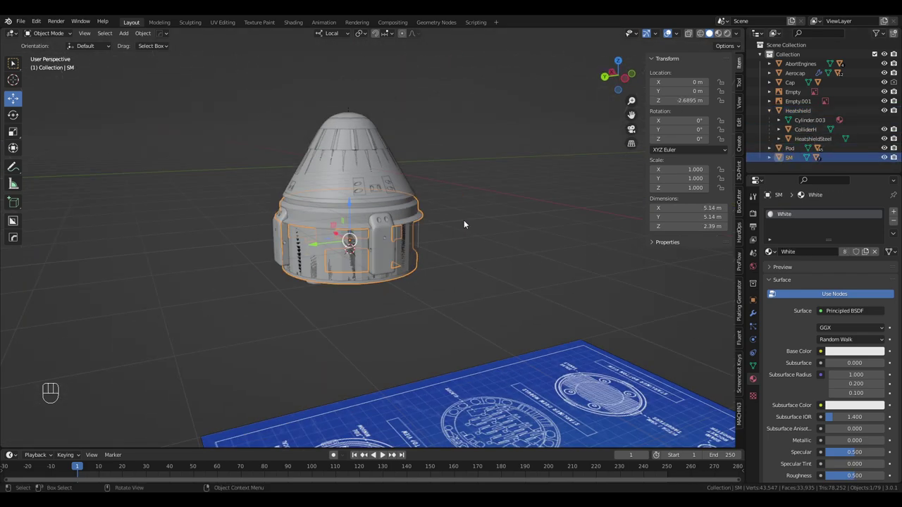
left_click_drag(464, 222, 529, 215)
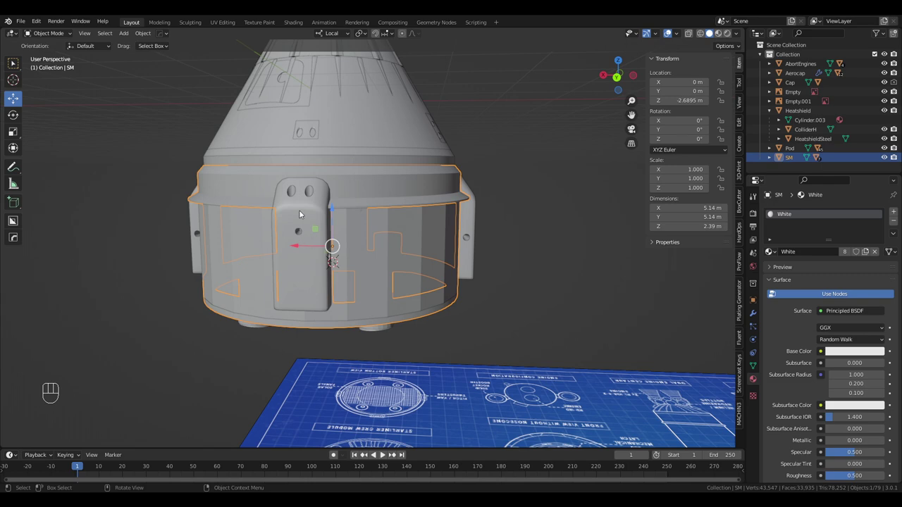
left_click_drag(483, 236, 416, 251)
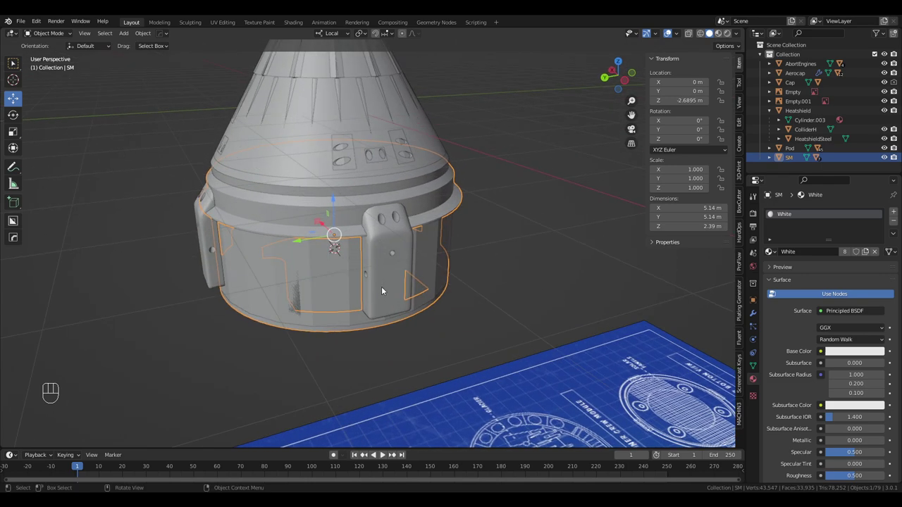
left_click_drag(455, 302, 484, 291)
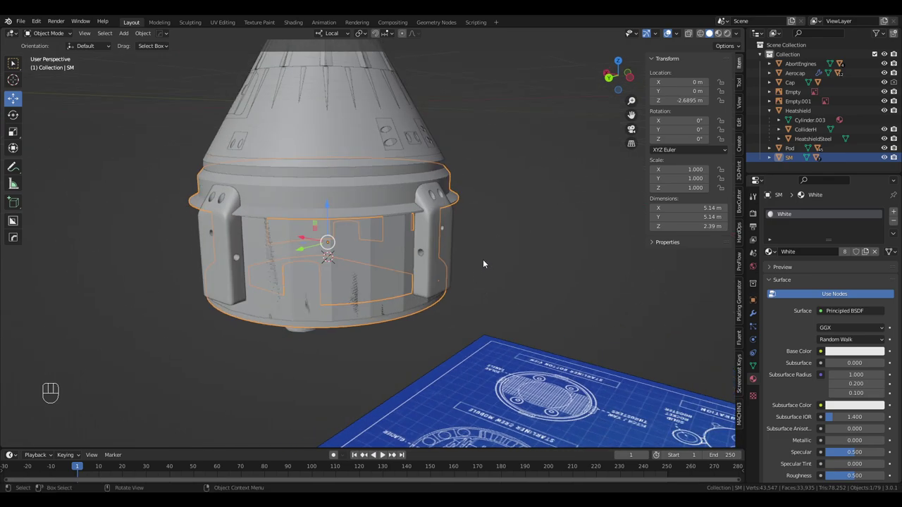
left_click_drag(374, 273, 444, 269)
left_click_drag(442, 269, 343, 297)
left_click_drag(431, 283, 408, 326)
left_click_drag(399, 326, 292, 304)
left_click_drag(380, 276, 269, 320)
left_click_drag(397, 273, 374, 281)
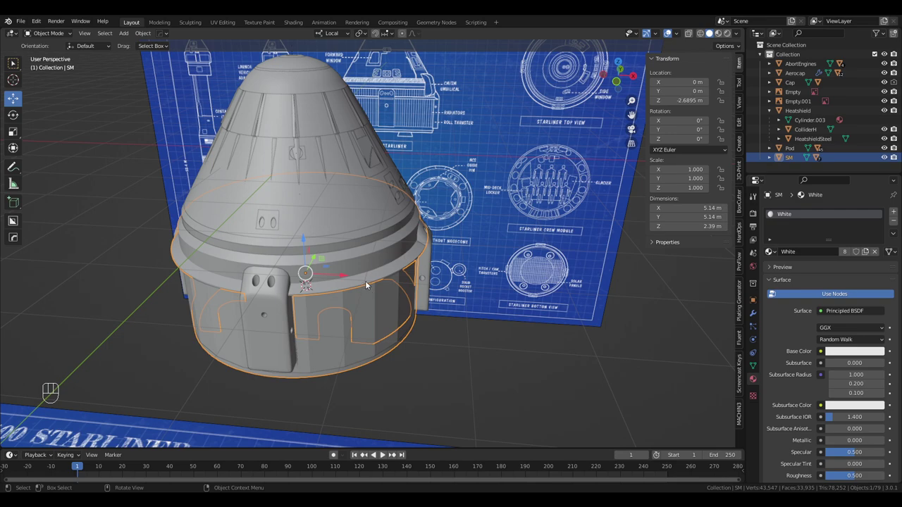
Glance at the Starliner blueprint, then view the capsule from above and side-on by the fairing
left_click_drag(385, 280, 360, 266)
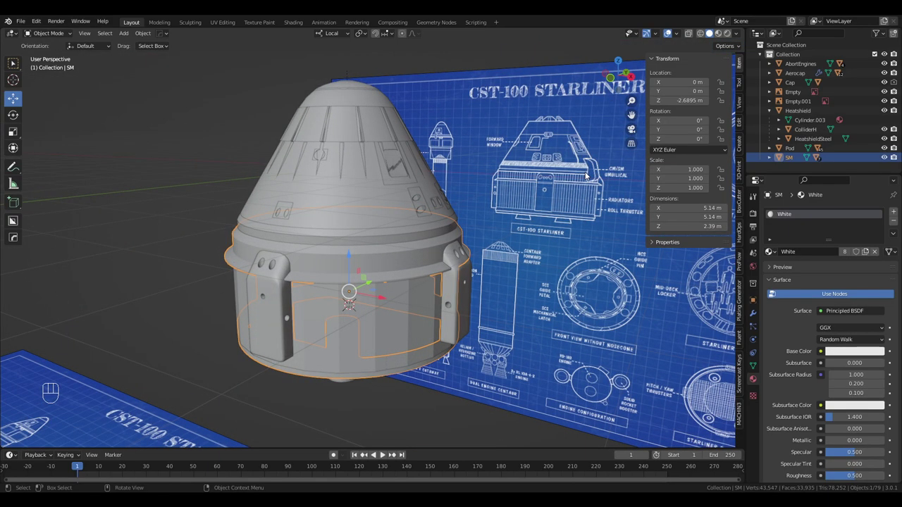
left_click_drag(567, 184, 447, 193)
left_click_drag(487, 203, 376, 186)
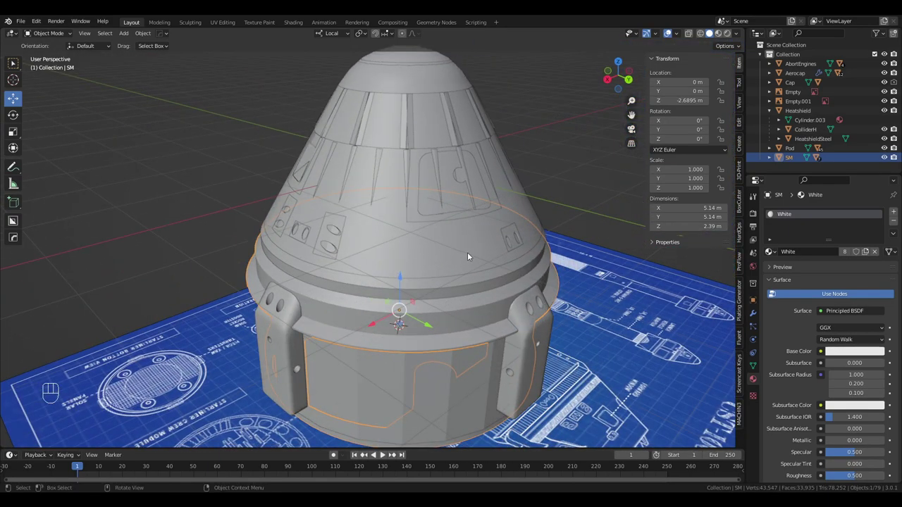
left_click_drag(469, 315, 605, 359)
left_click_drag(566, 344, 549, 329)
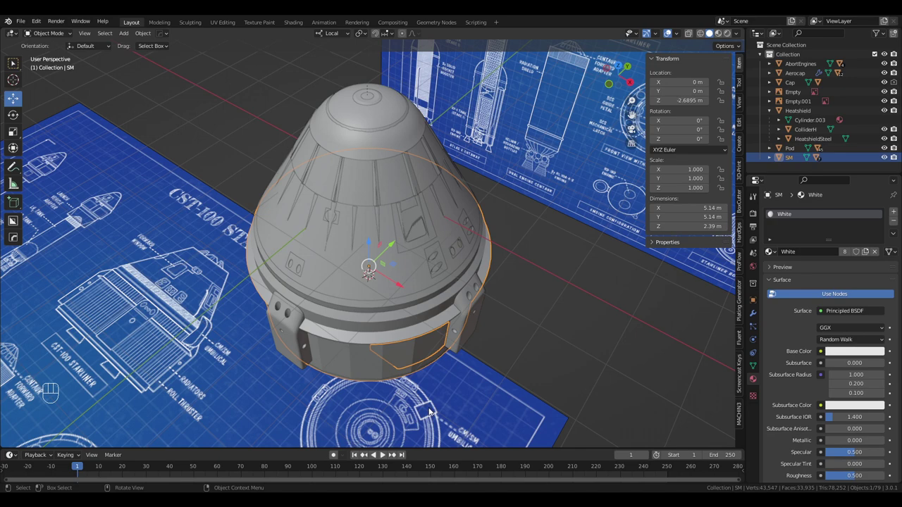
left_click_drag(508, 370, 368, 344)
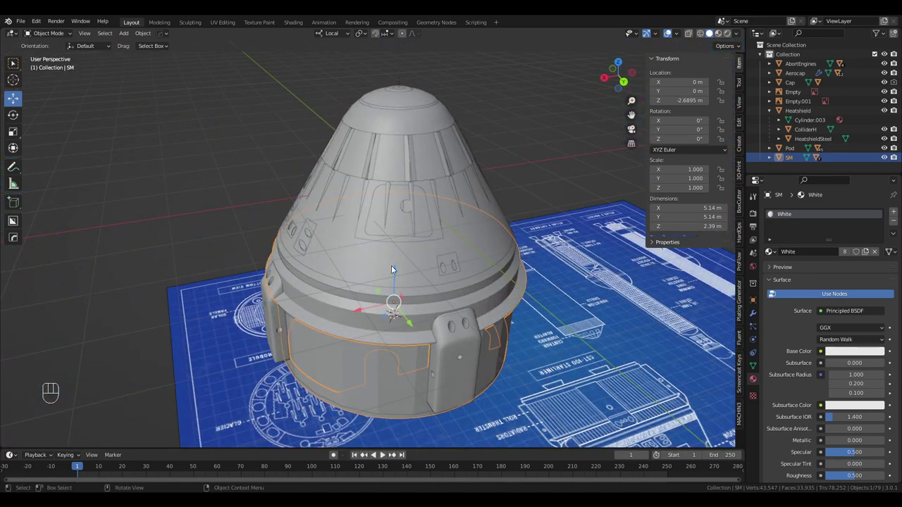
left_click_drag(392, 304, 457, 276)
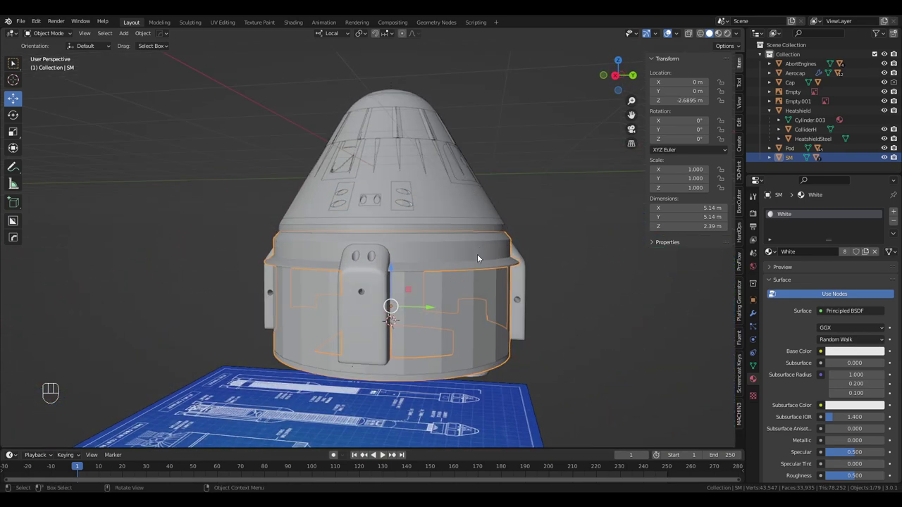
left_click_drag(495, 248, 474, 273)
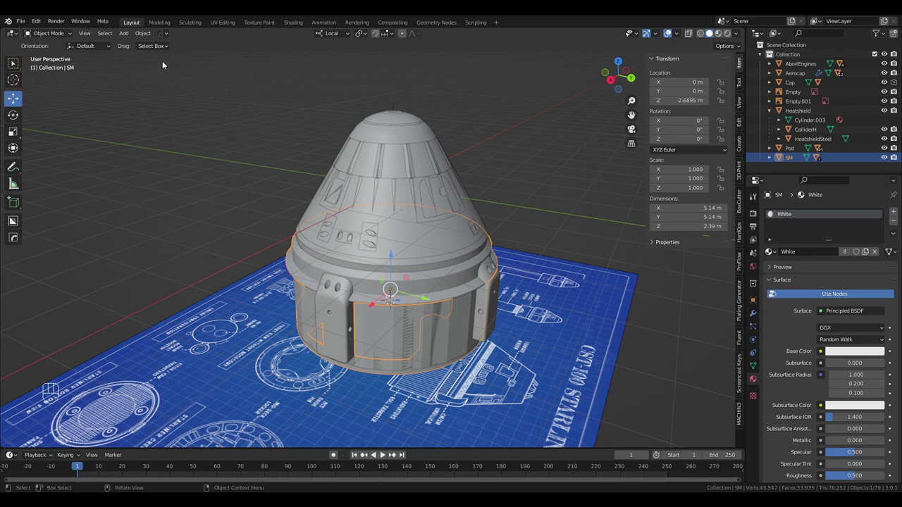
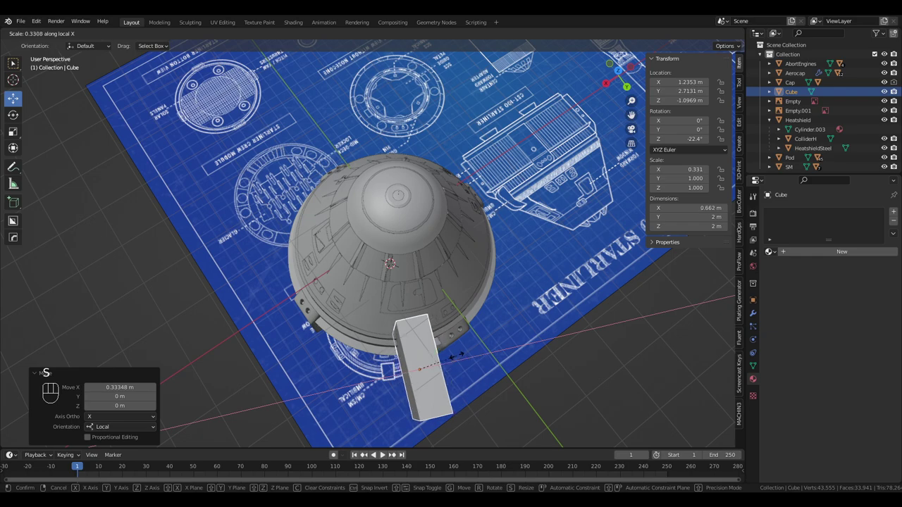
Scale the cube along width, depth and height into a narrow 0.662 × 0.546 × 1.57 m block
left_click_drag(433, 194, 492, 134)
left_click_drag(492, 149, 424, 149)
left_click_drag(438, 154, 503, 139)
left_click_drag(507, 135, 435, 153)
middle_click(456, 158)
key("s")
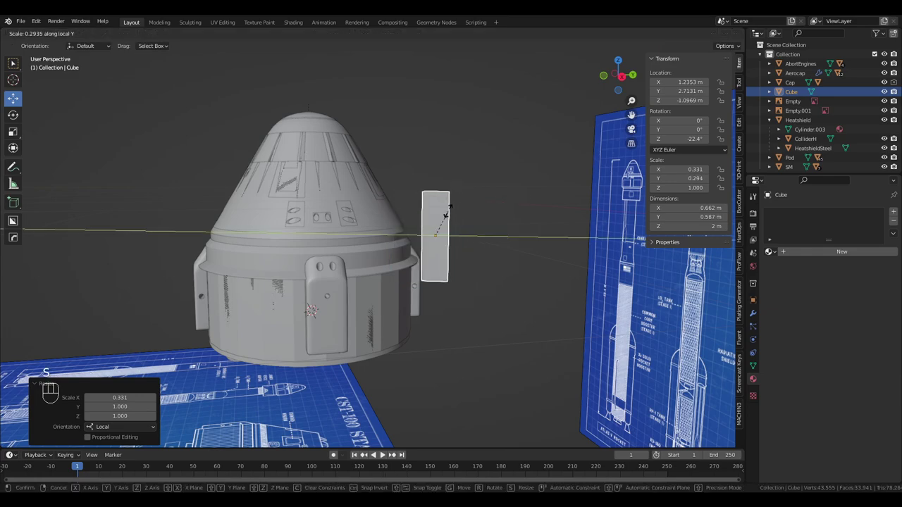
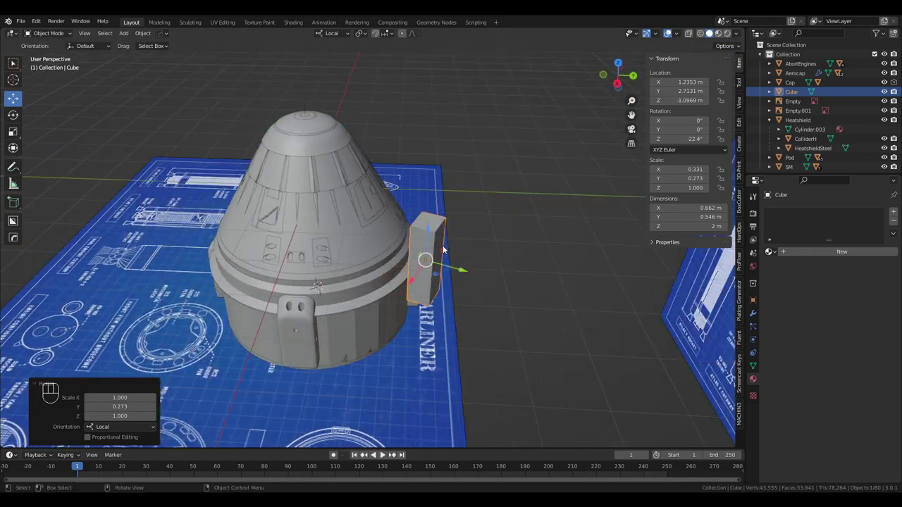
left_click_drag(430, 231, 359, 219)
left_click_drag(385, 220, 413, 211)
middle_click(414, 206)
middle_click(457, 219)
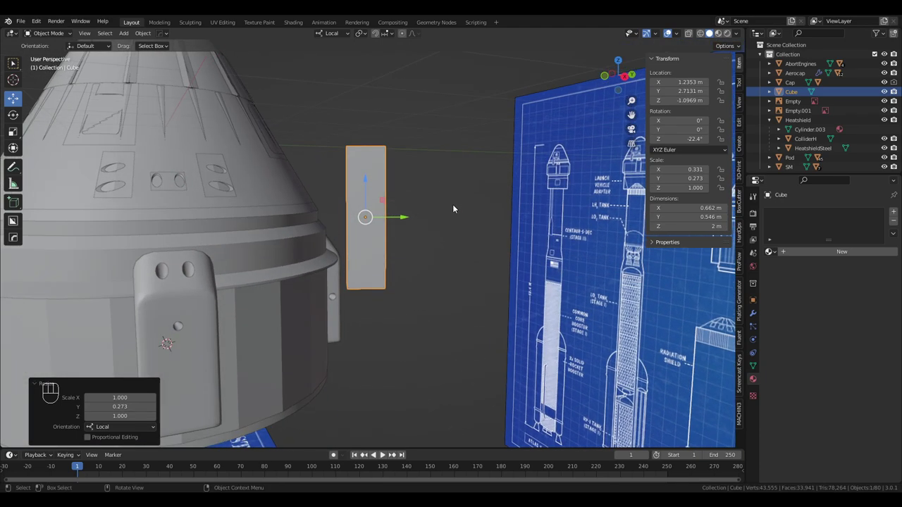
key("s")
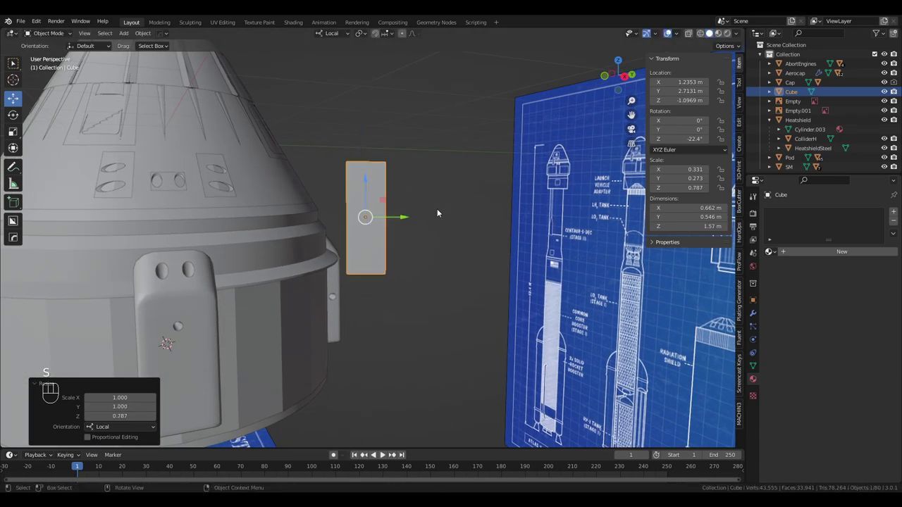
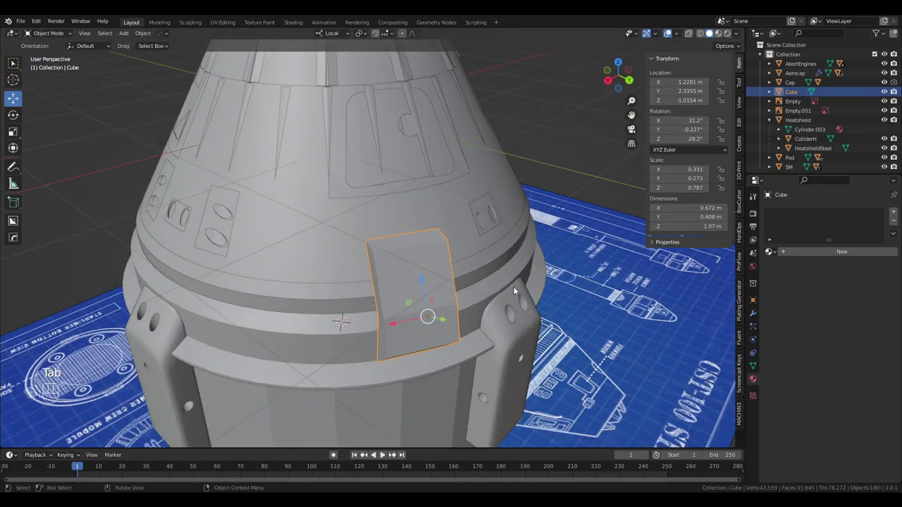
Narrow the block further along its width to about 0.408 m, viewed from above
left_click_drag(518, 291, 508, 319)
middle_click(510, 312)
key("s")
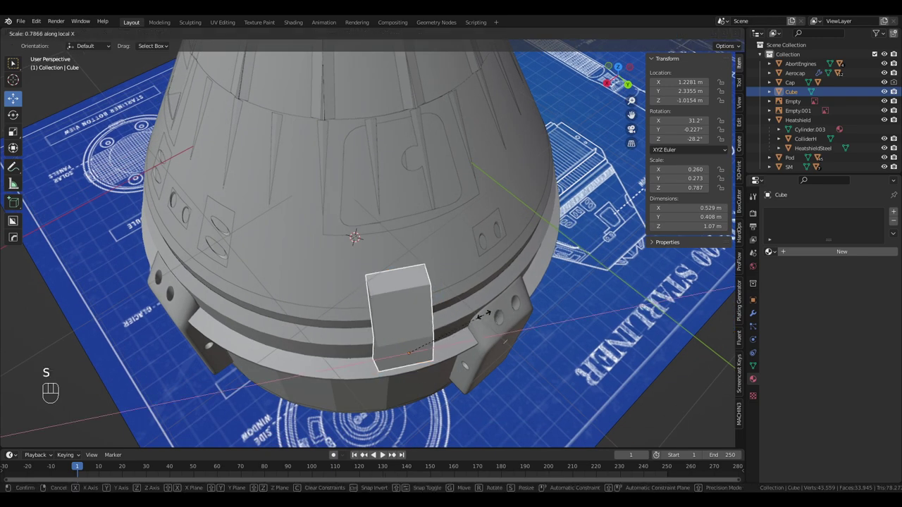
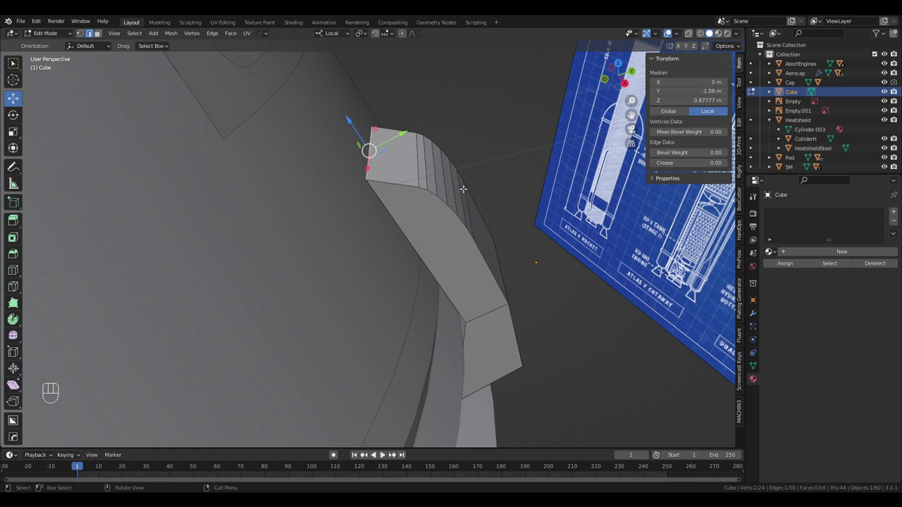
Bevel the block's outer faces with Ctrl+B, then start bevels on its bottom and small inner edges
key("ctrl+b")
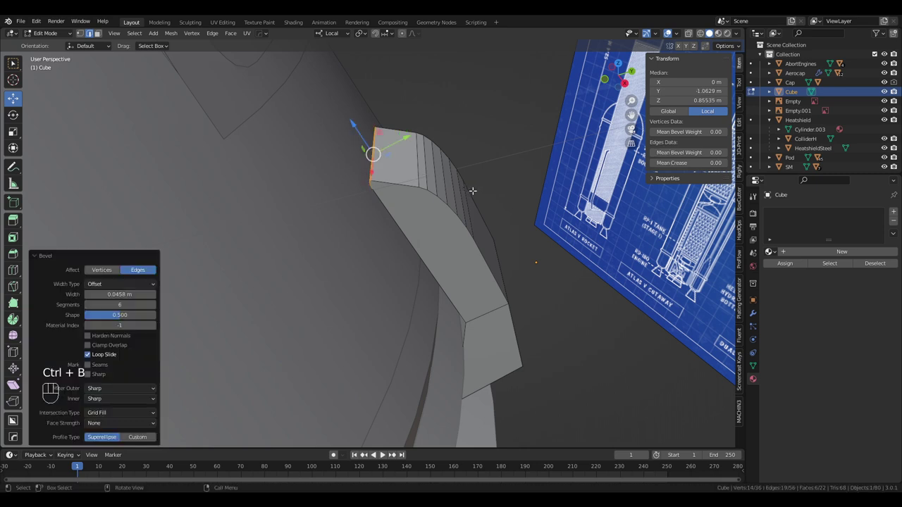
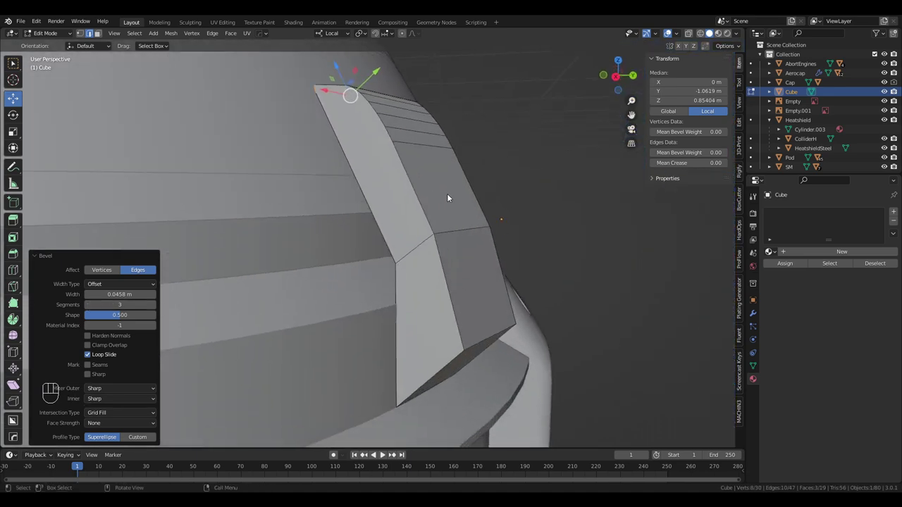
left_click_drag(473, 203, 497, 202)
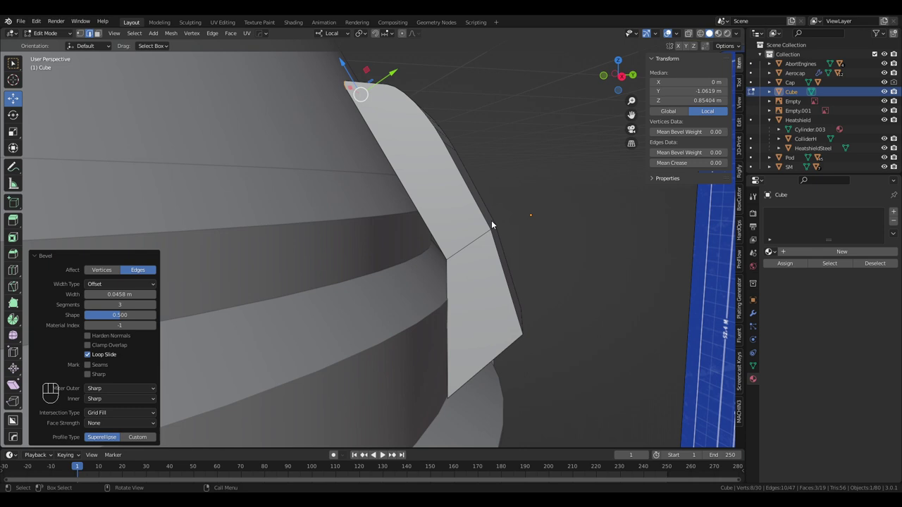
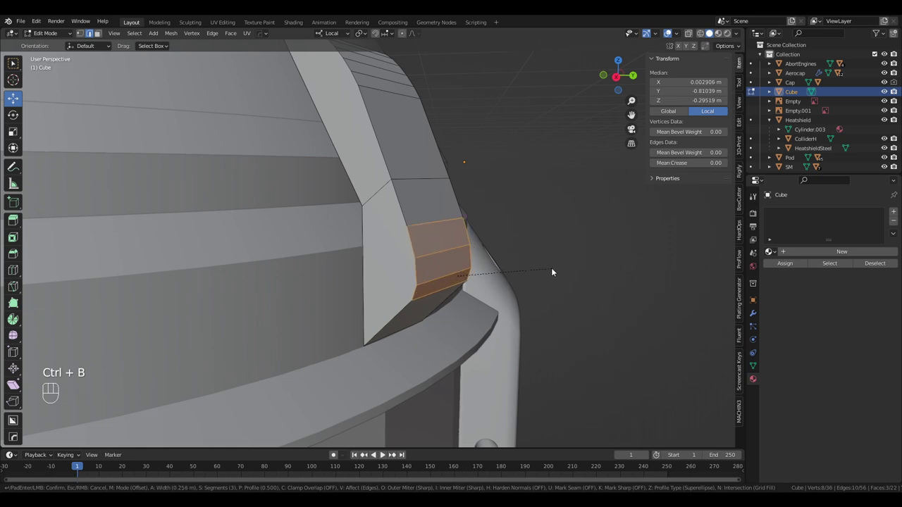
left_click(555, 268)
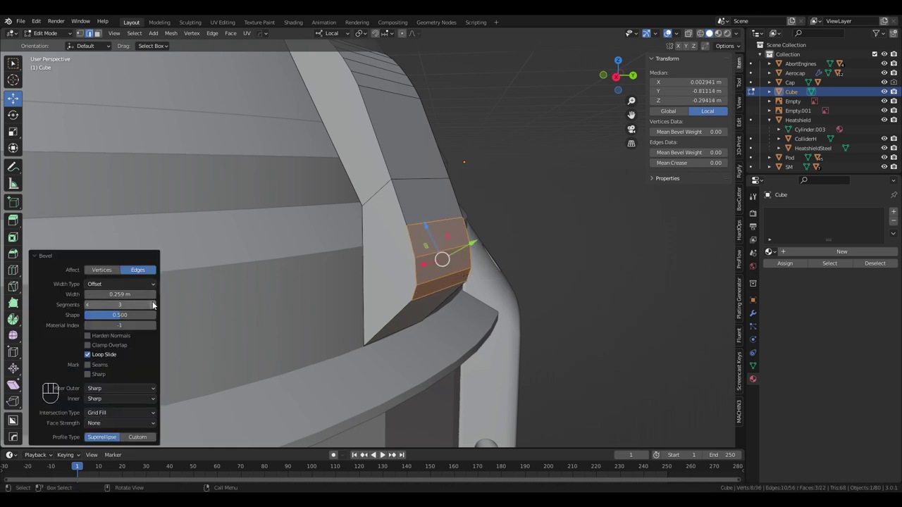
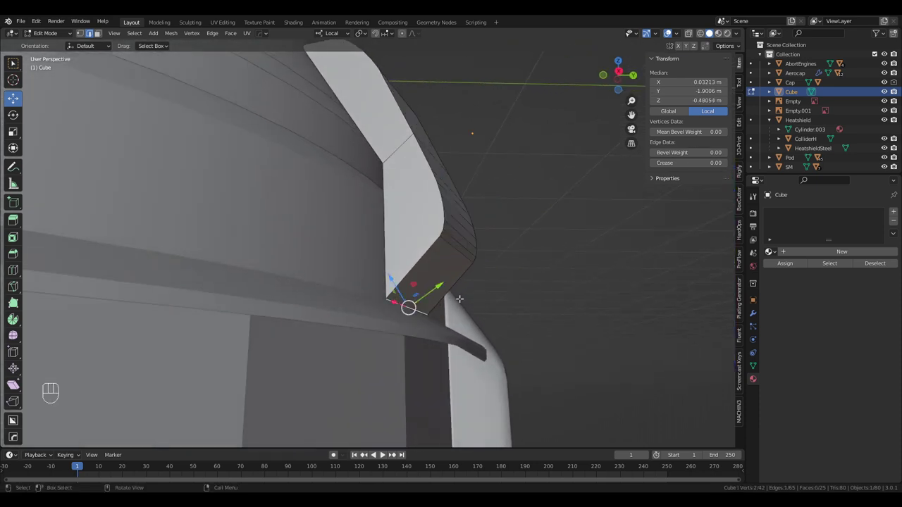
key("ctrl+b")
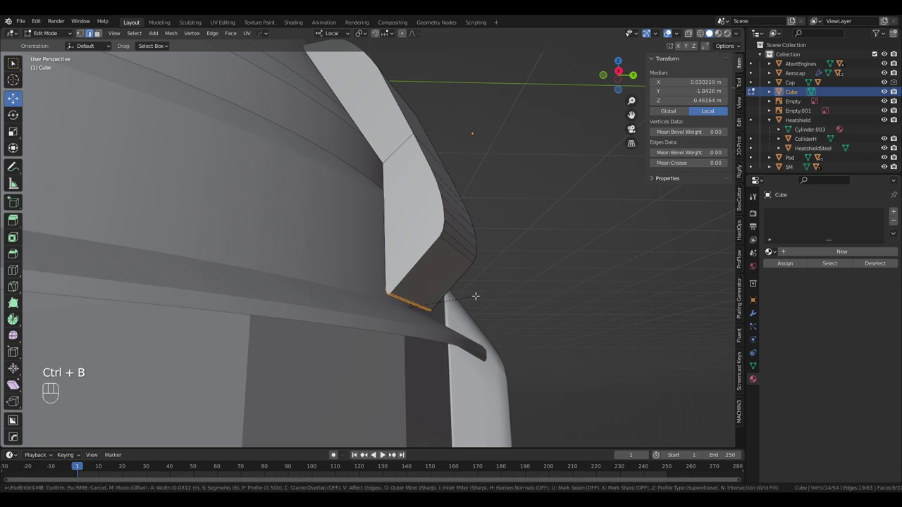
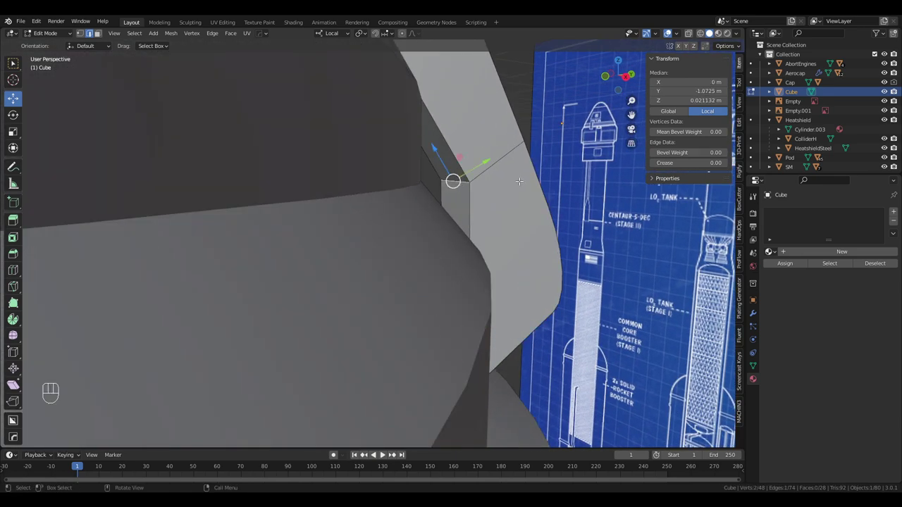
key("ctrl+b")
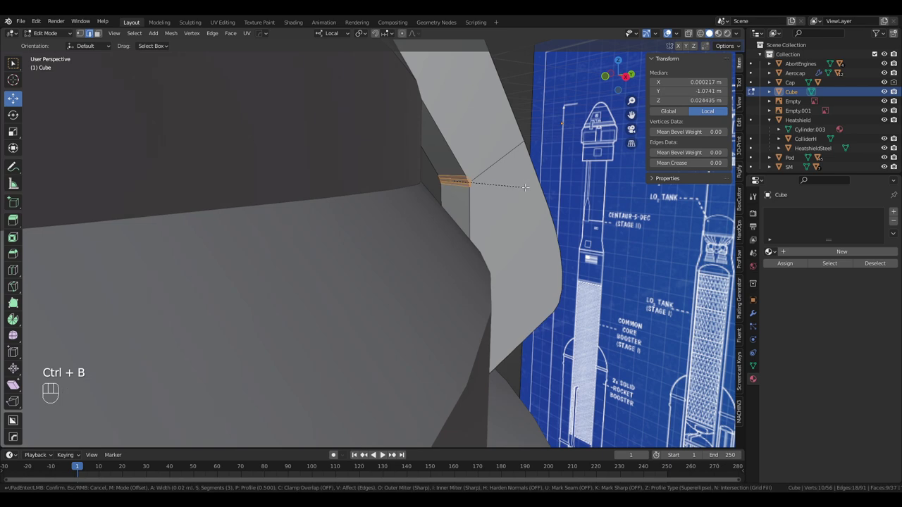
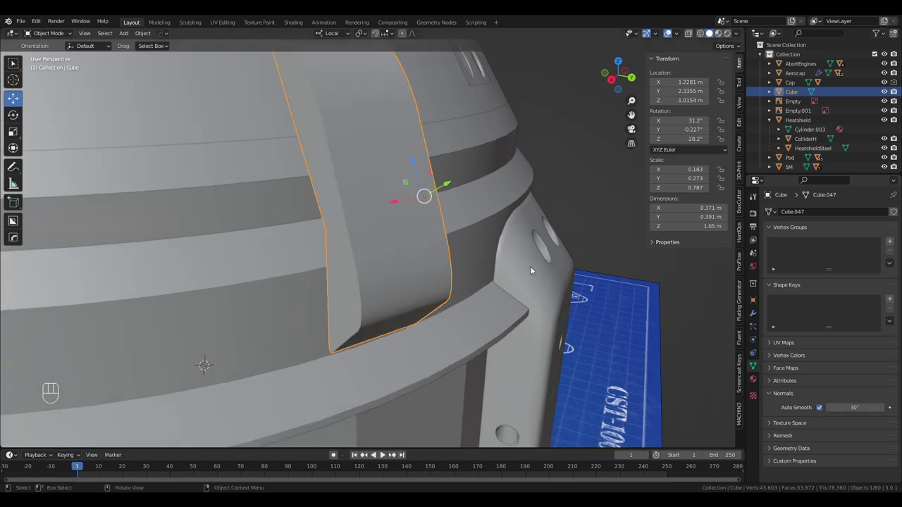
Back in object mode, orbit the capsule and give the beveled block the White material
left_click_drag(528, 266, 557, 273)
left_click(554, 260)
left_click_drag(527, 243, 514, 208)
left_click_drag(436, 238, 488, 248)
left_click_drag(477, 248, 506, 233)
left_click_drag(510, 229, 506, 240)
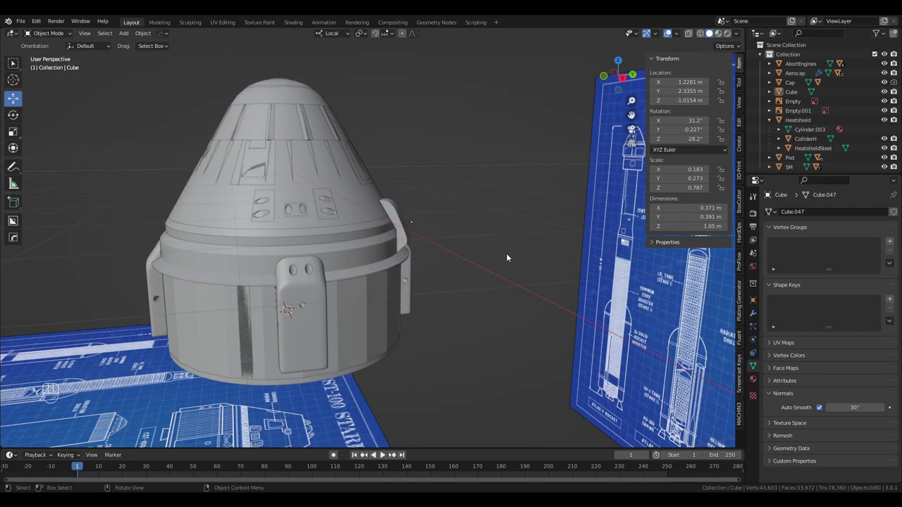
left_click_drag(509, 246, 506, 227)
left_click(506, 228)
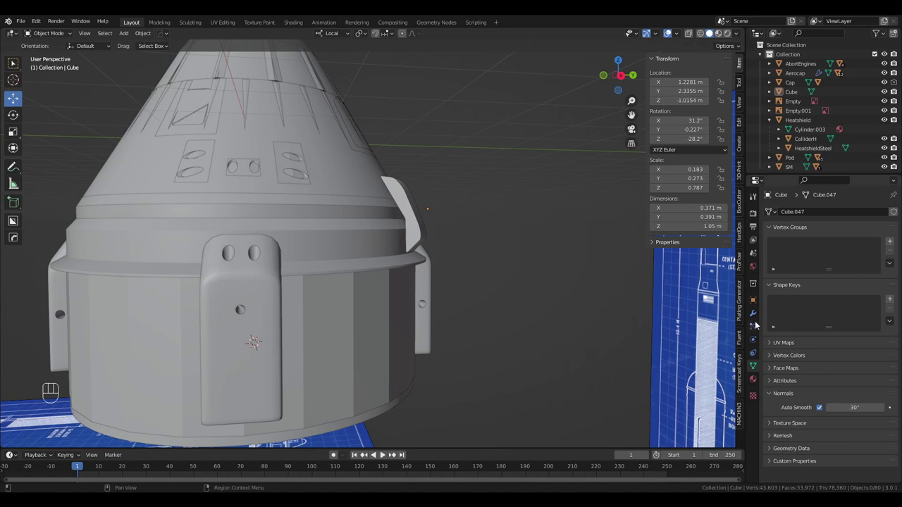
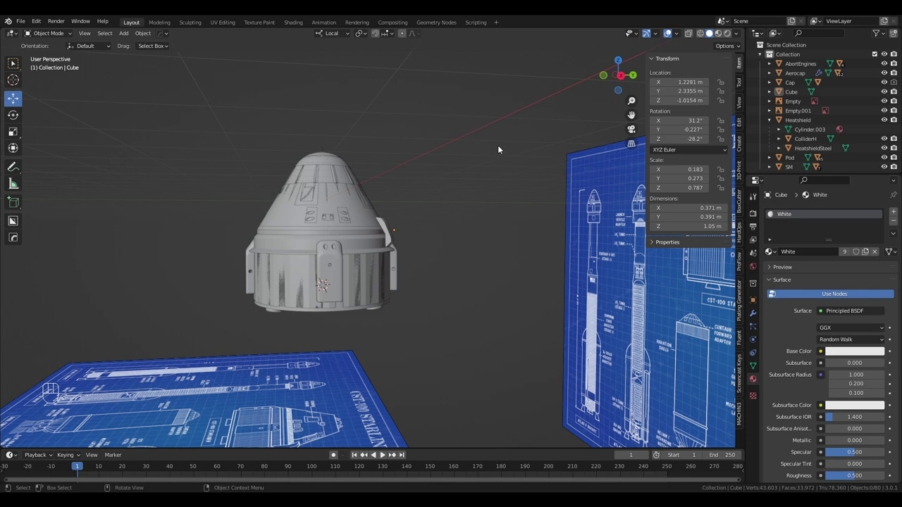
left_click_drag(450, 170, 532, 234)
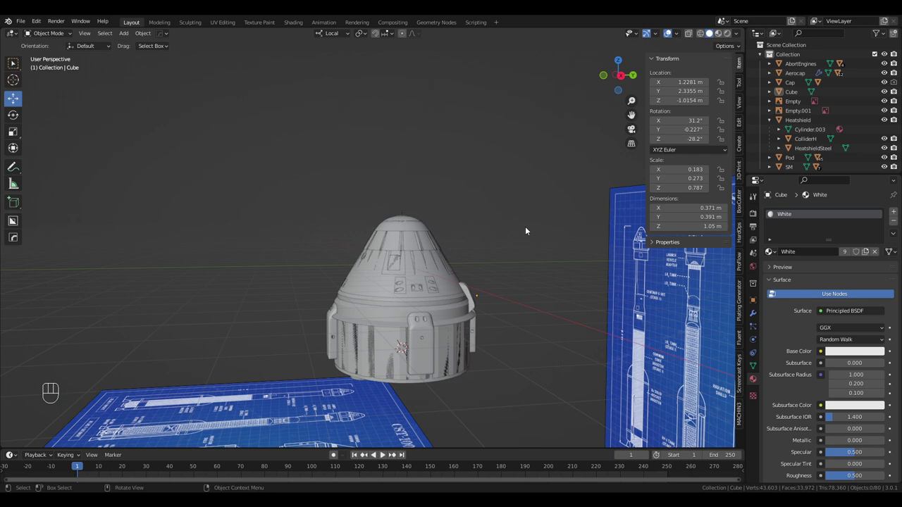
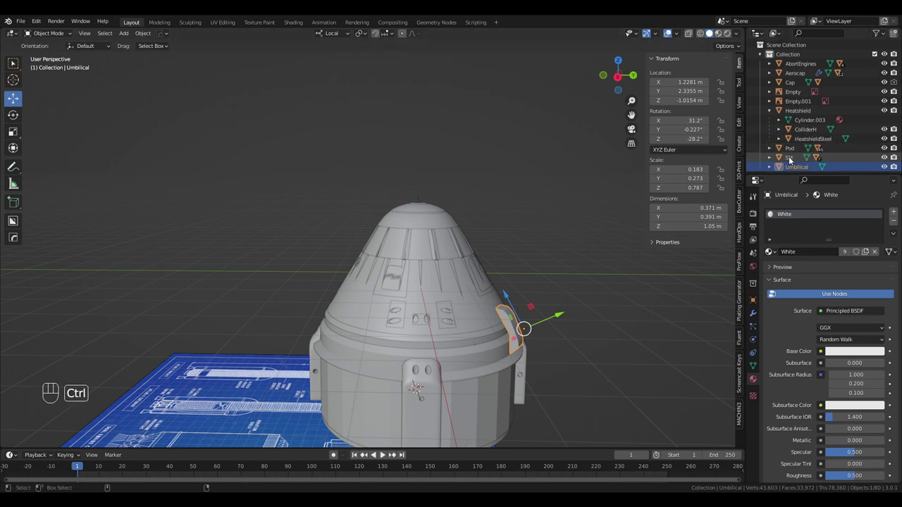
Apply the Umbilical block's rotation and scale so it reads zero rotation and unit scale
key("ctrl+a")
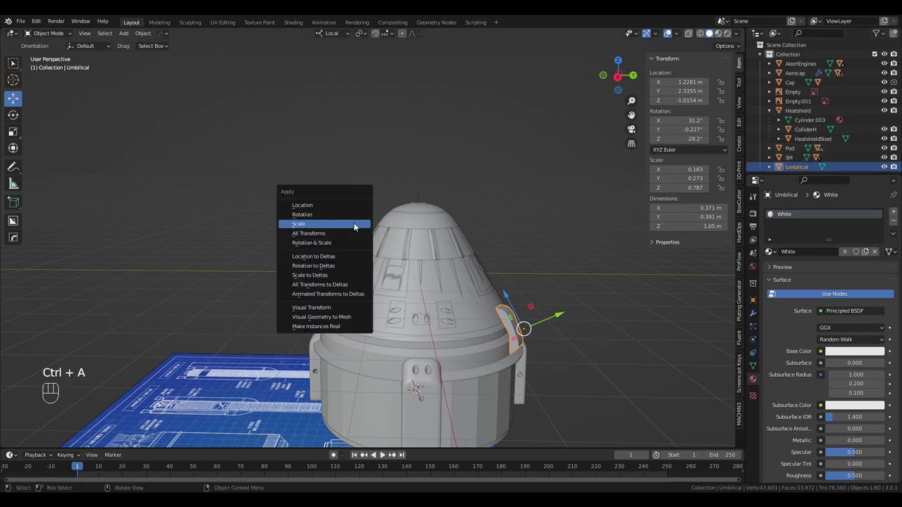
key("ctrl+a")
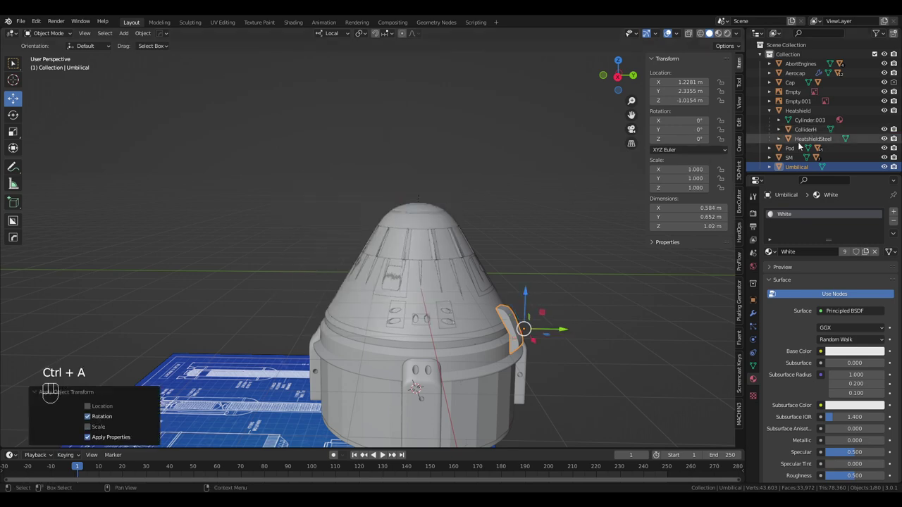
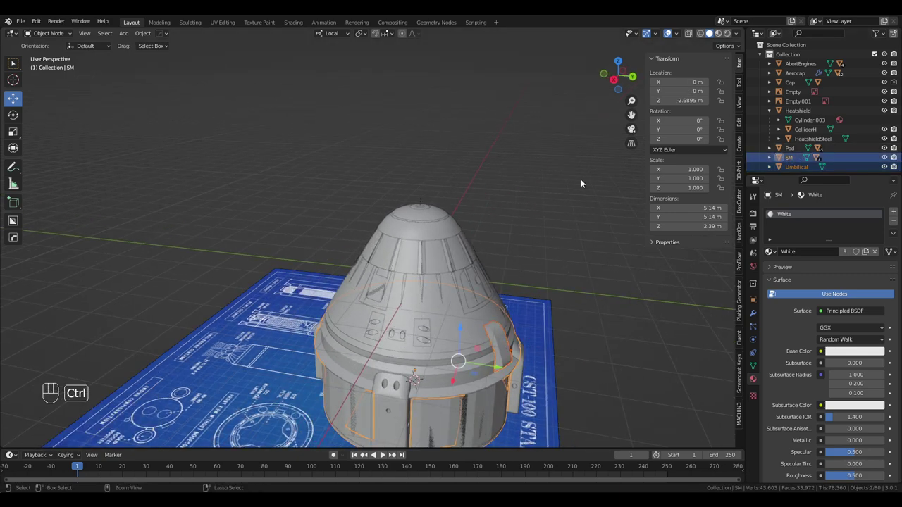
key("ctrl+p")
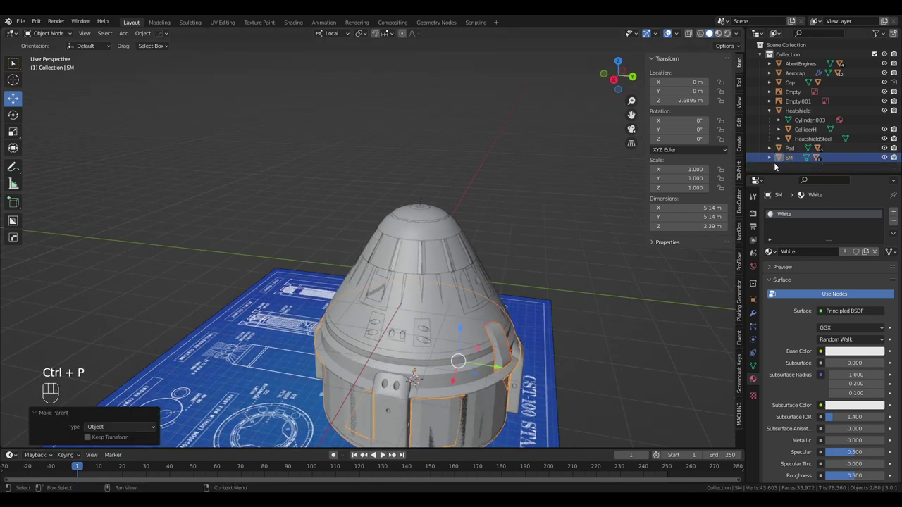
left_click_drag(532, 195, 573, 188)
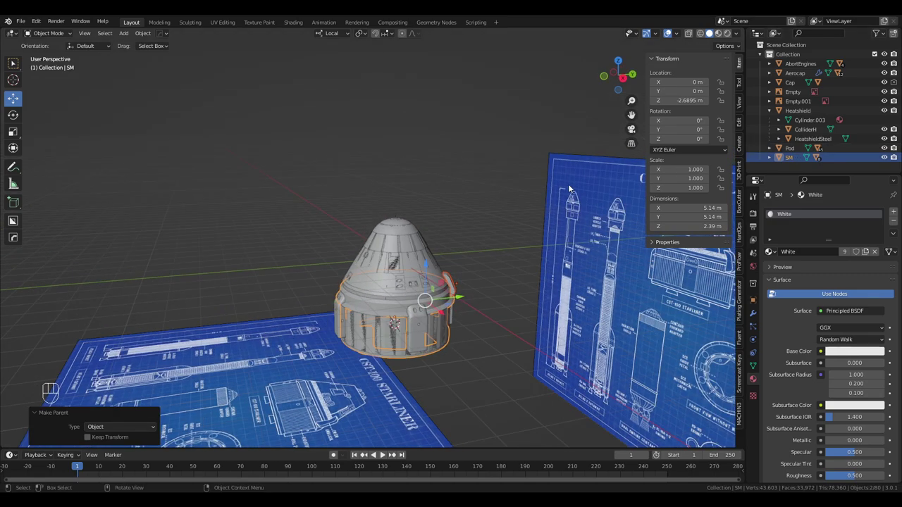
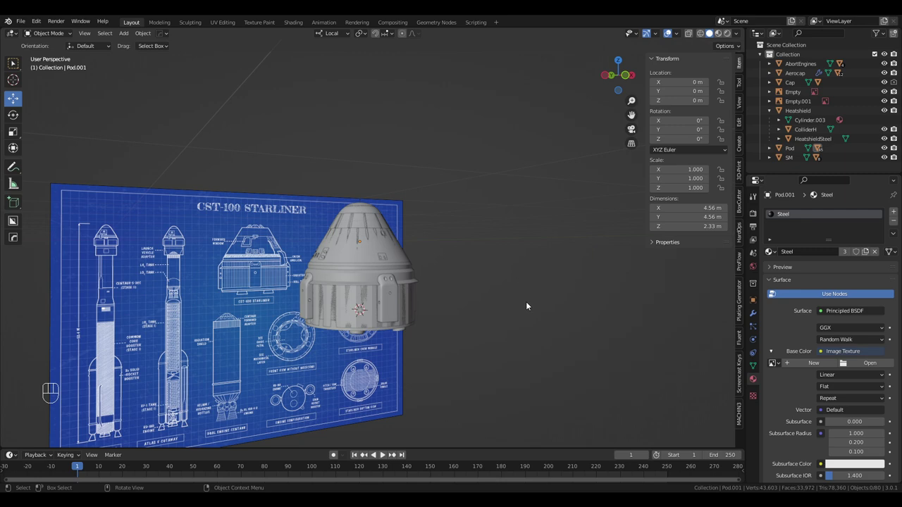
left_click_drag(533, 313, 606, 279)
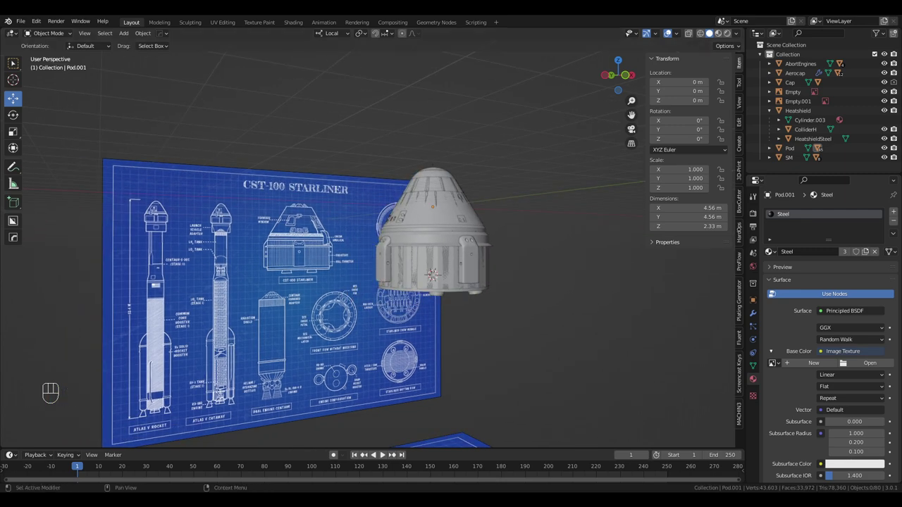